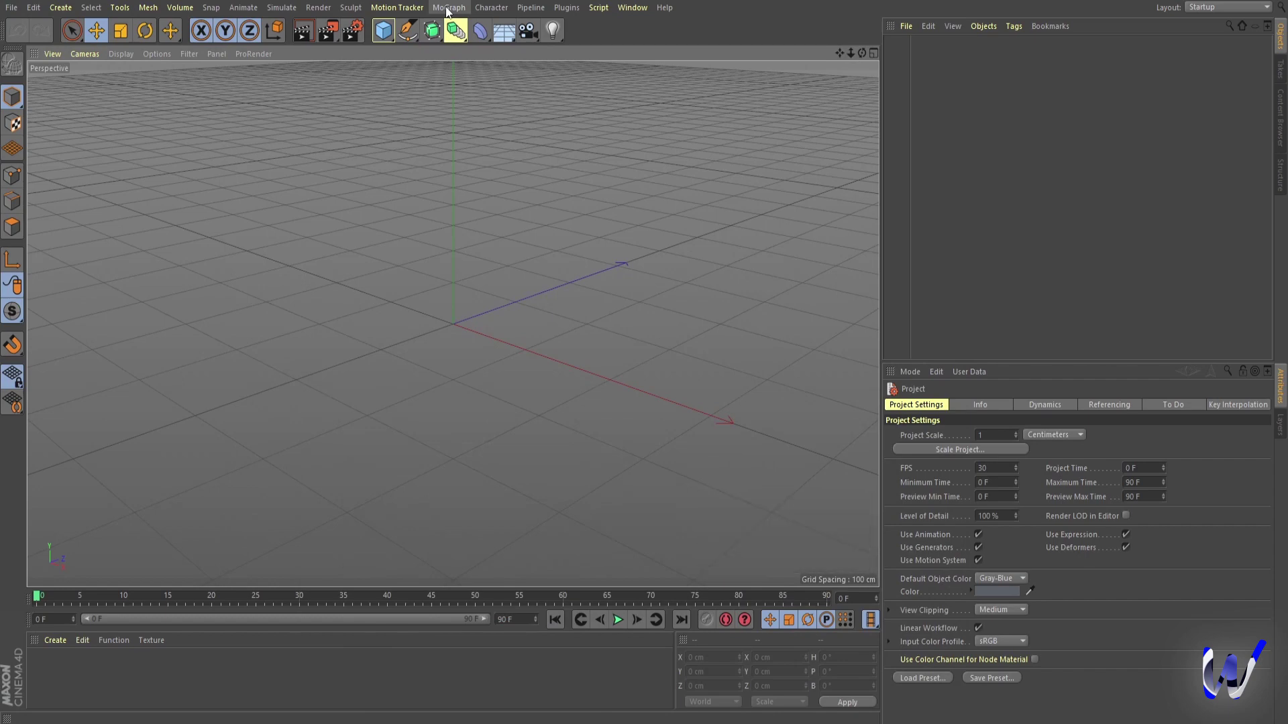
Add a MoText object reading MOTION and switch it to the Poppins Black font.
left_click(445, 7)
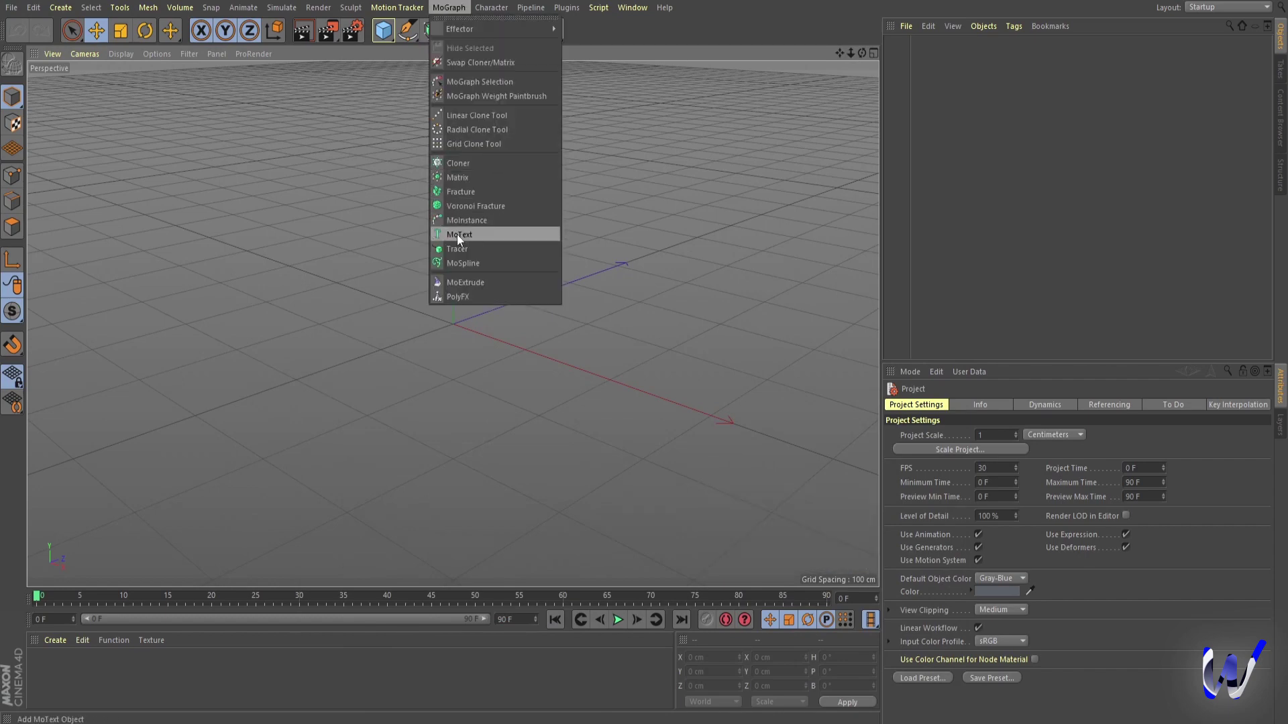
left_click(461, 239)
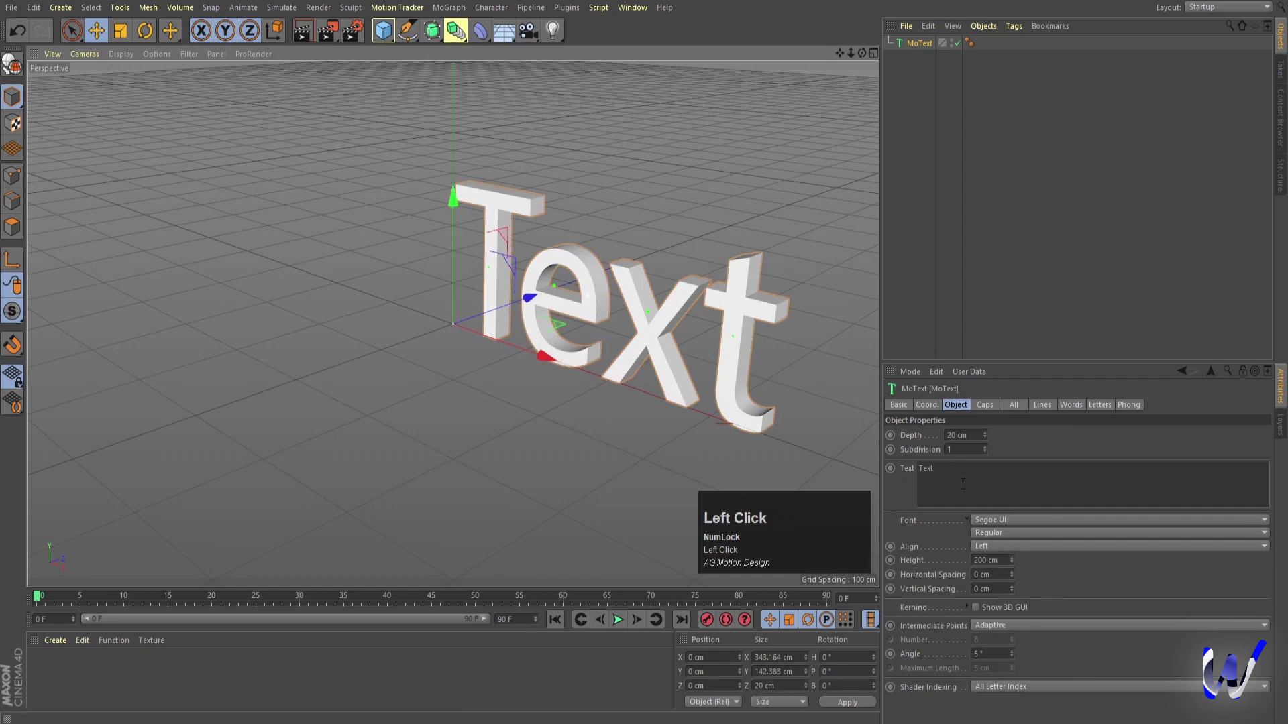
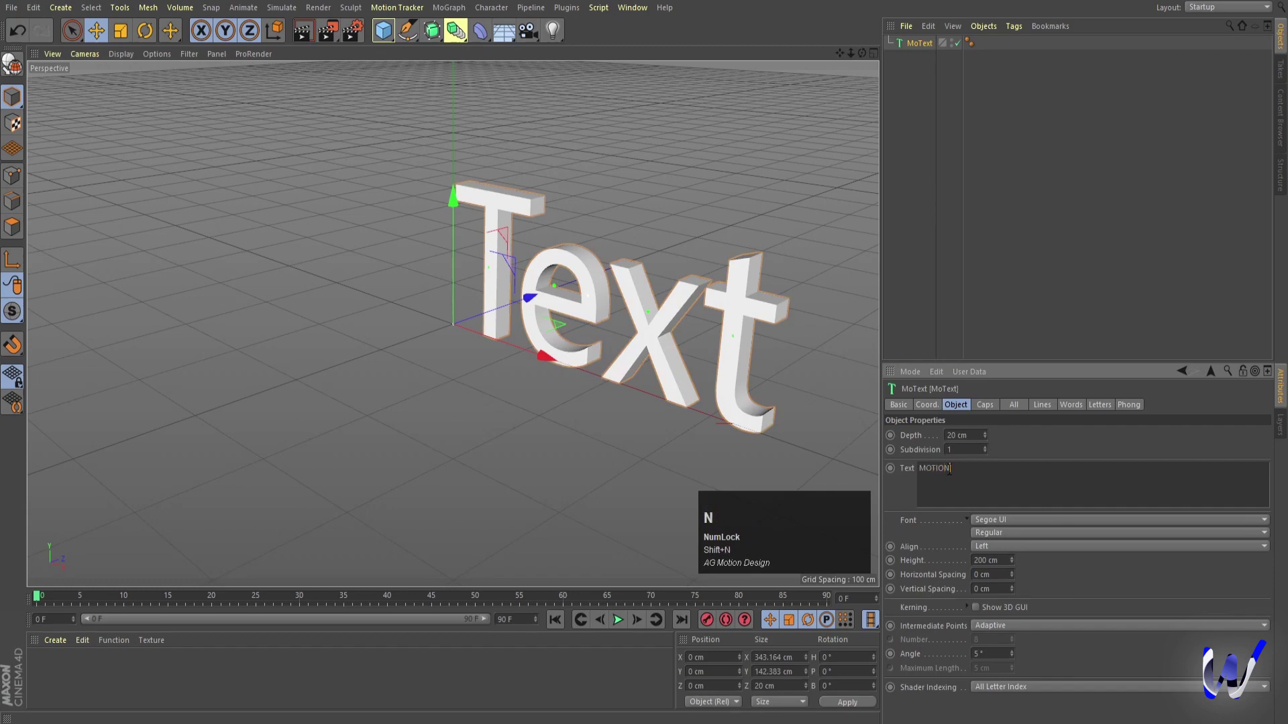
left_click(960, 170)
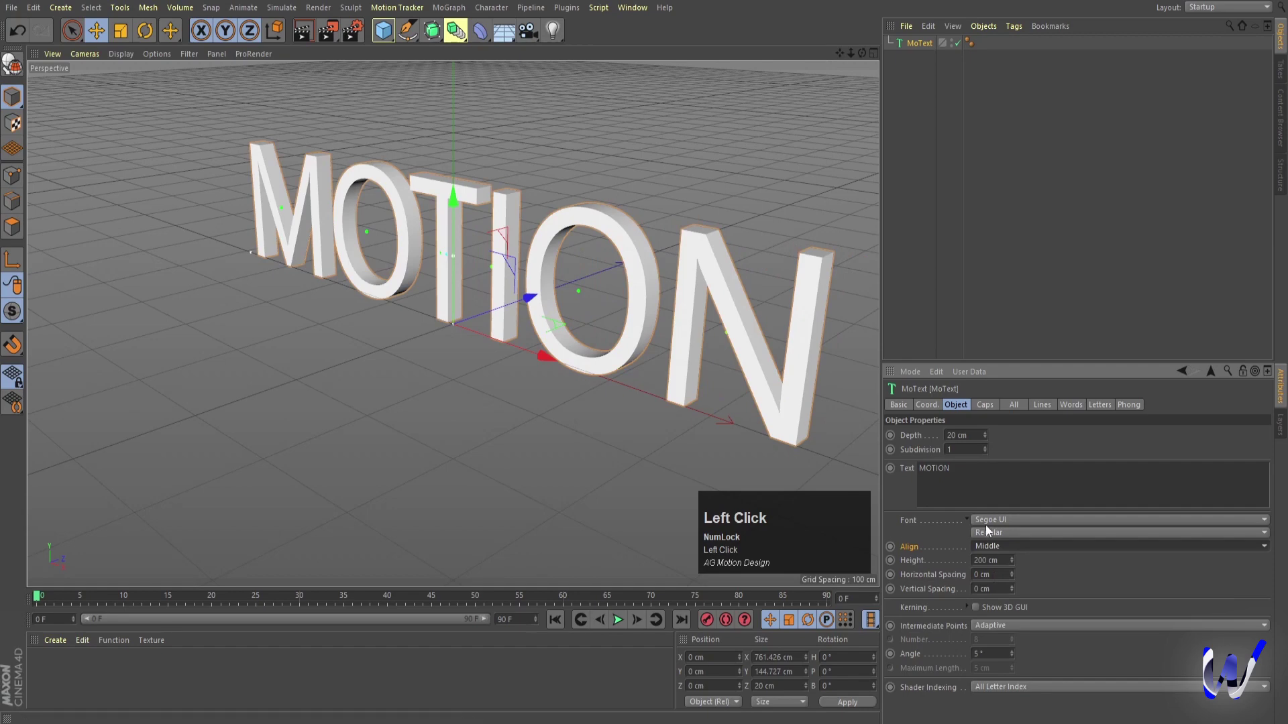
left_click(993, 520)
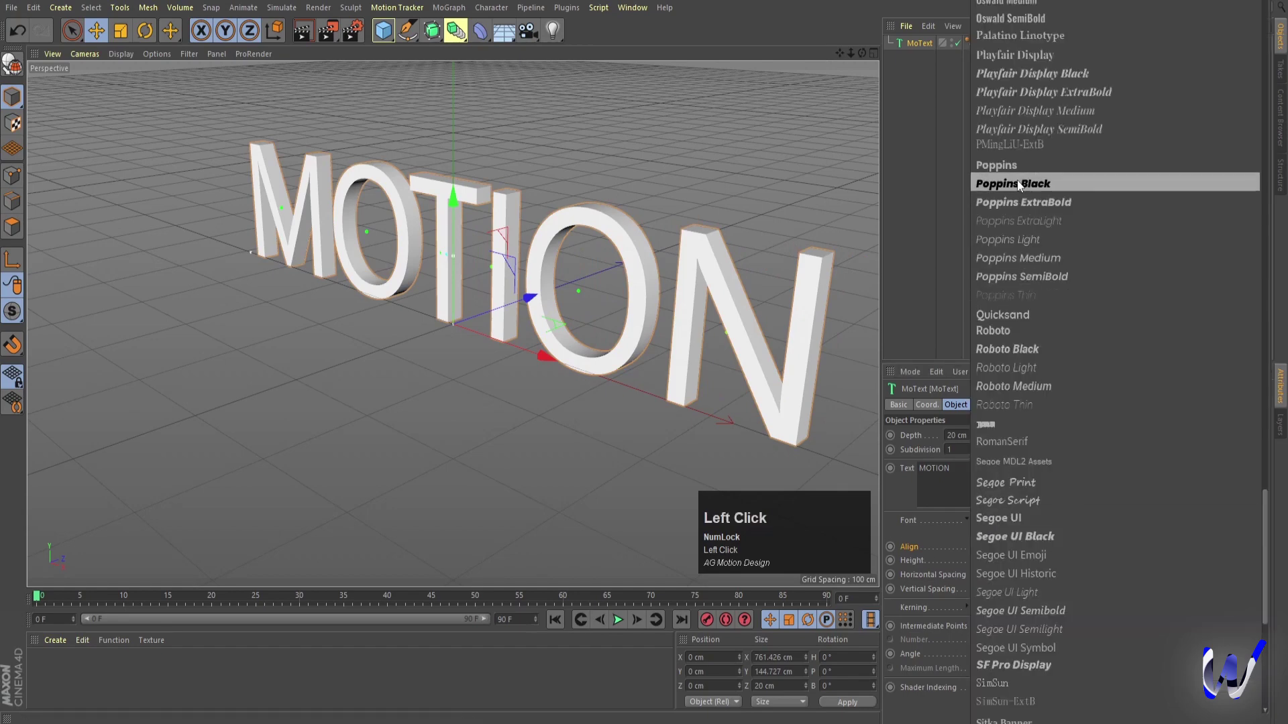
scroll("down", 3)
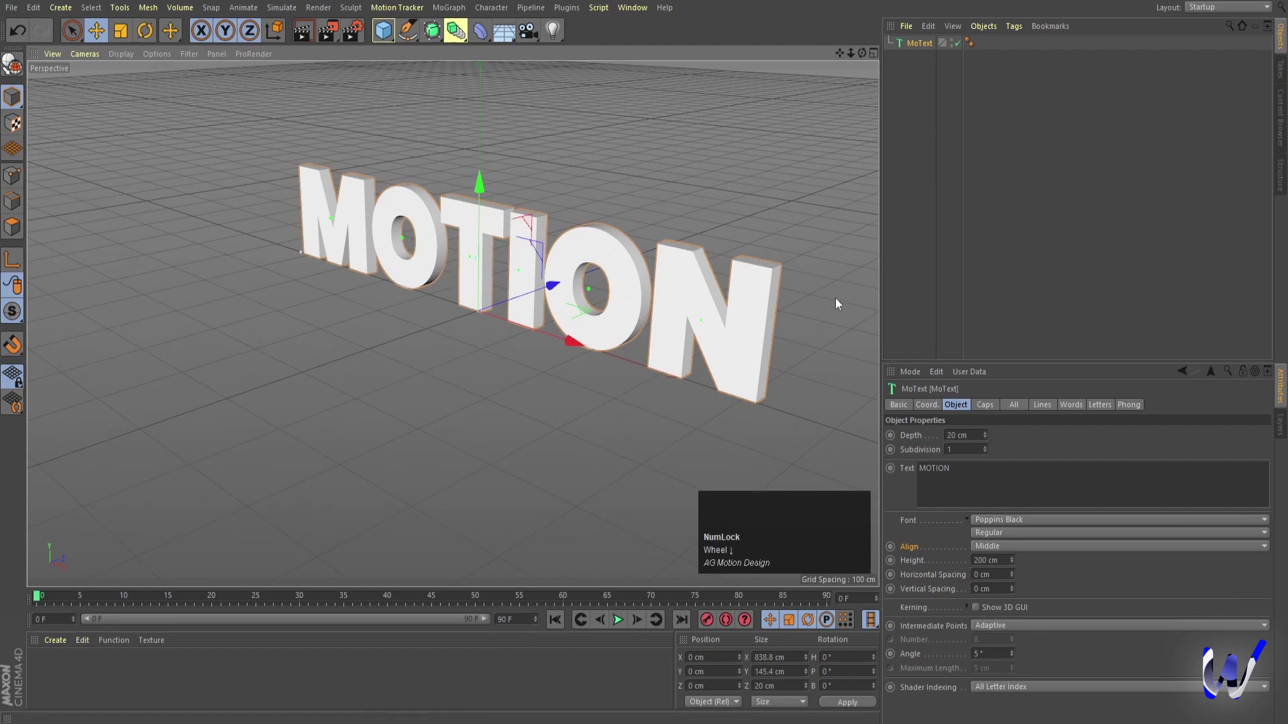
Add a cylinder with a 12 cm radius and show Gouraud Shading (Lines) in the viewport.
left_click_drag(632, 98, 643, 59)
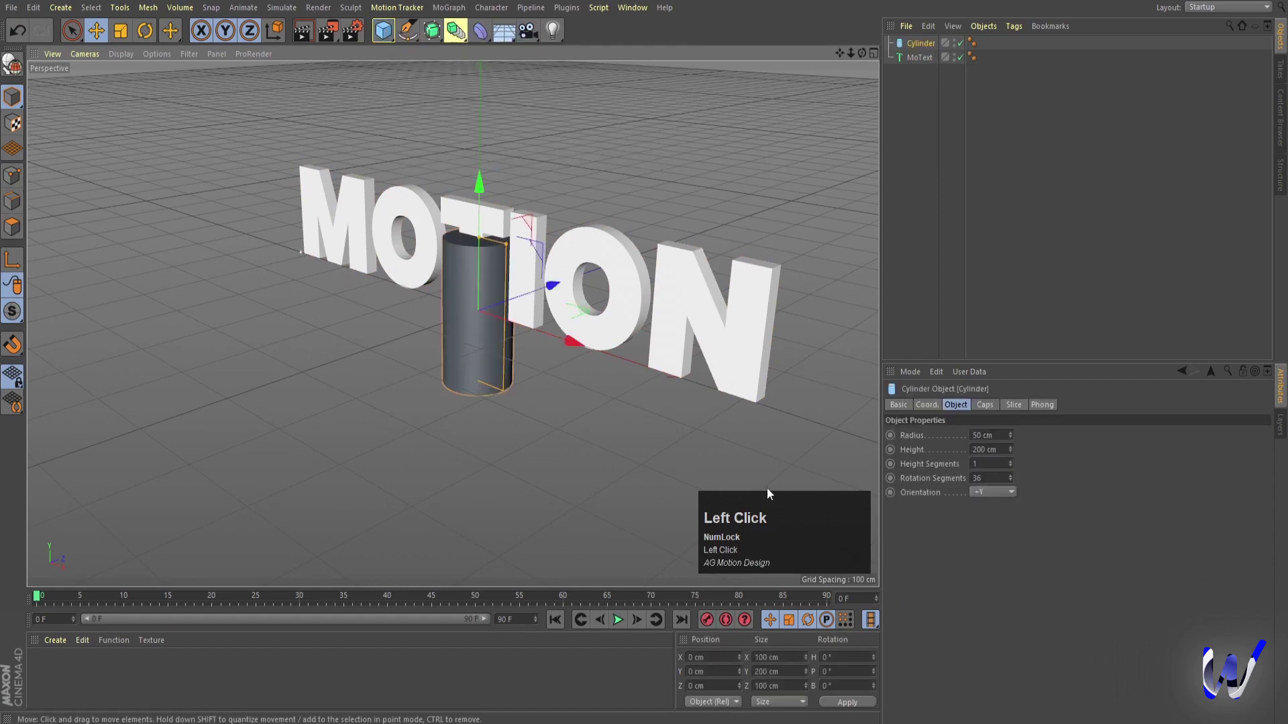
key("n")
key("d")
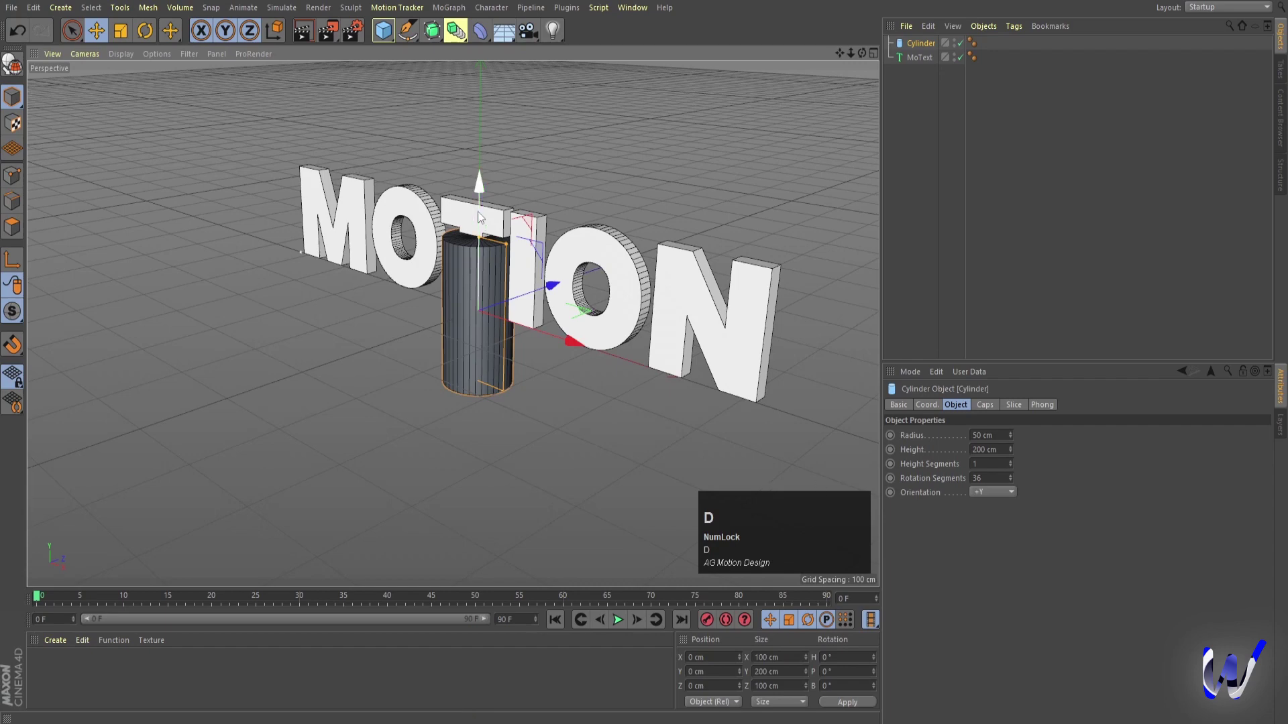
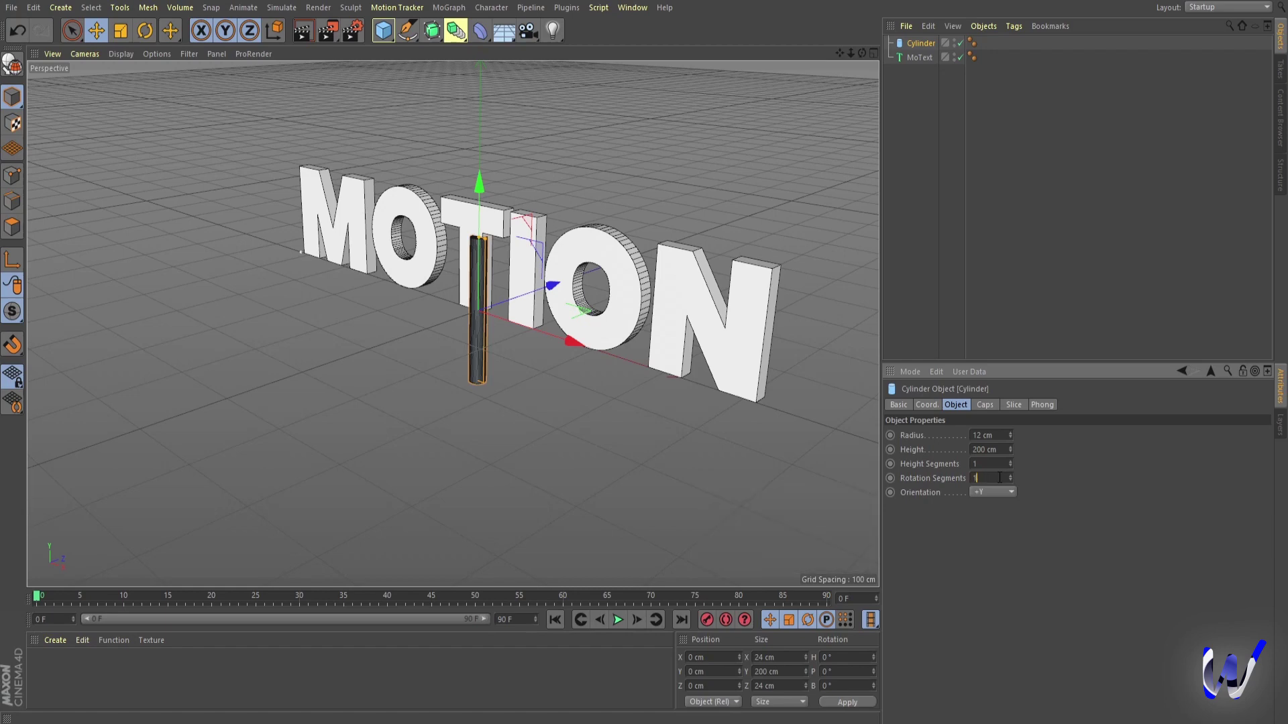
key("Return")
scroll("up", 3)
From the four-view layout's front view, duplicate cylinders under each MOTION letter.
middle_click(495, 279)
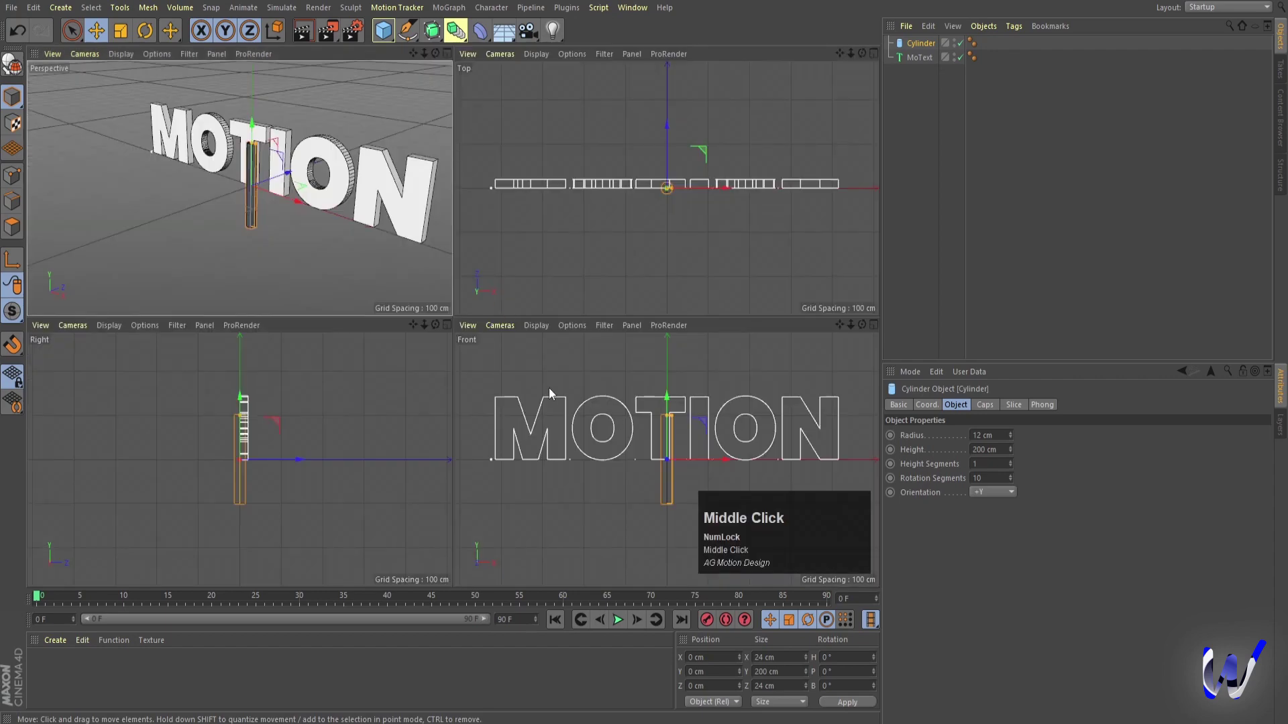
left_click_drag(536, 249, 245, 344)
left_click_drag(245, 344, 355, 348)
left_click_drag(354, 349, 486, 350)
left_click_drag(486, 351, 645, 350)
left_click_drag(645, 350, 792, 282)
Vary the cylinders' heights and make the one under the N thicker and taller.
left_click_drag(792, 282, 378, 401)
left_click_drag(368, 392, 192, 376)
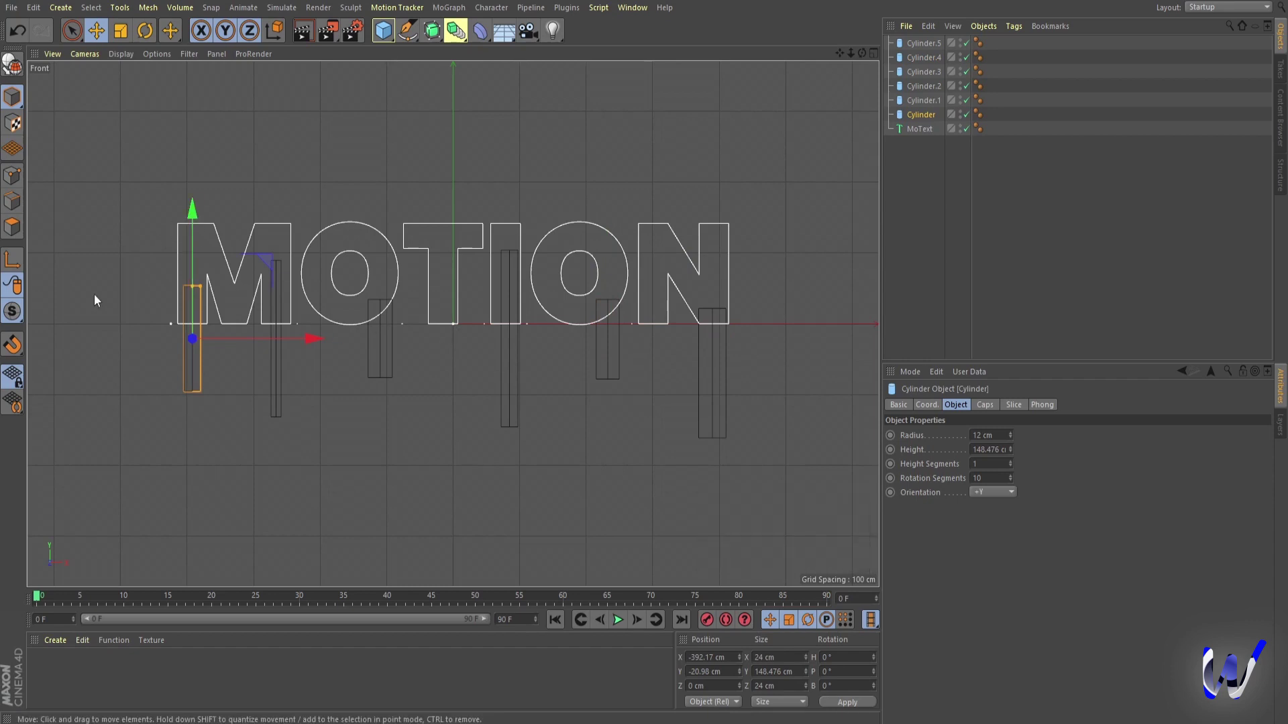
left_click_drag(195, 216, 921, 119)
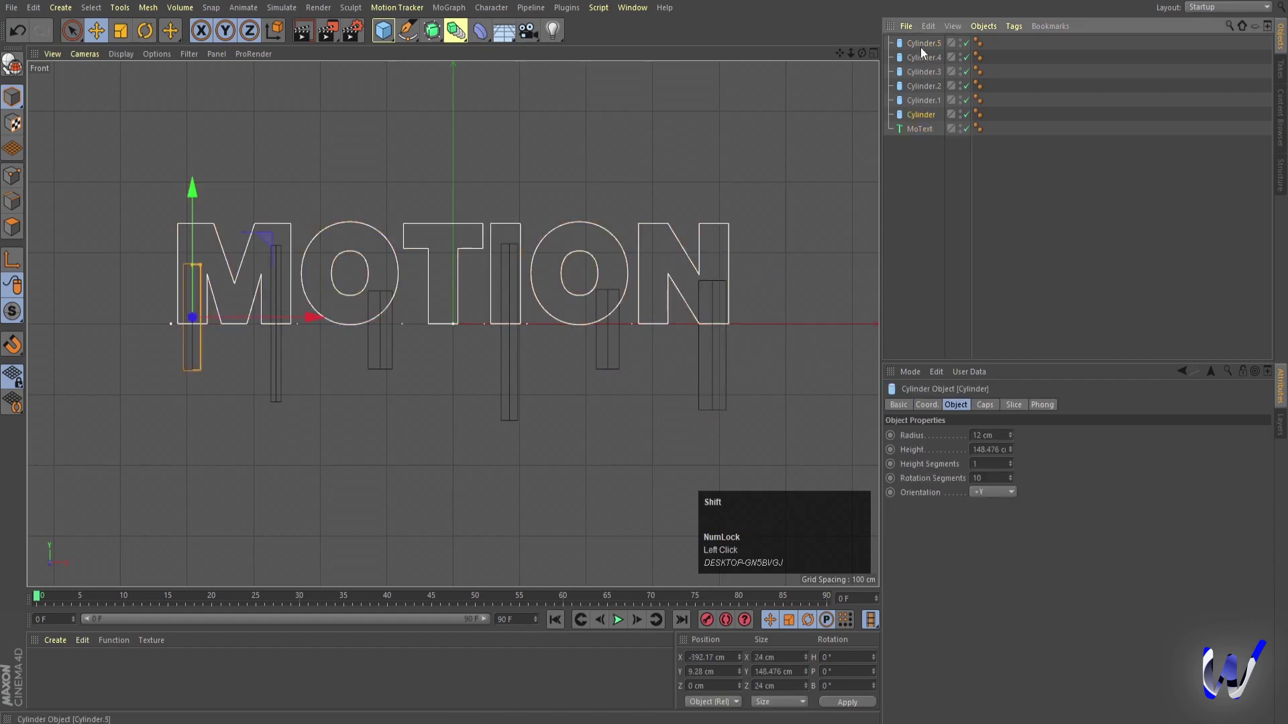
Move all six cylinders up along Y, then the first one individually, so they reach into the letters.
left_click(922, 46)
left_click(931, 409)
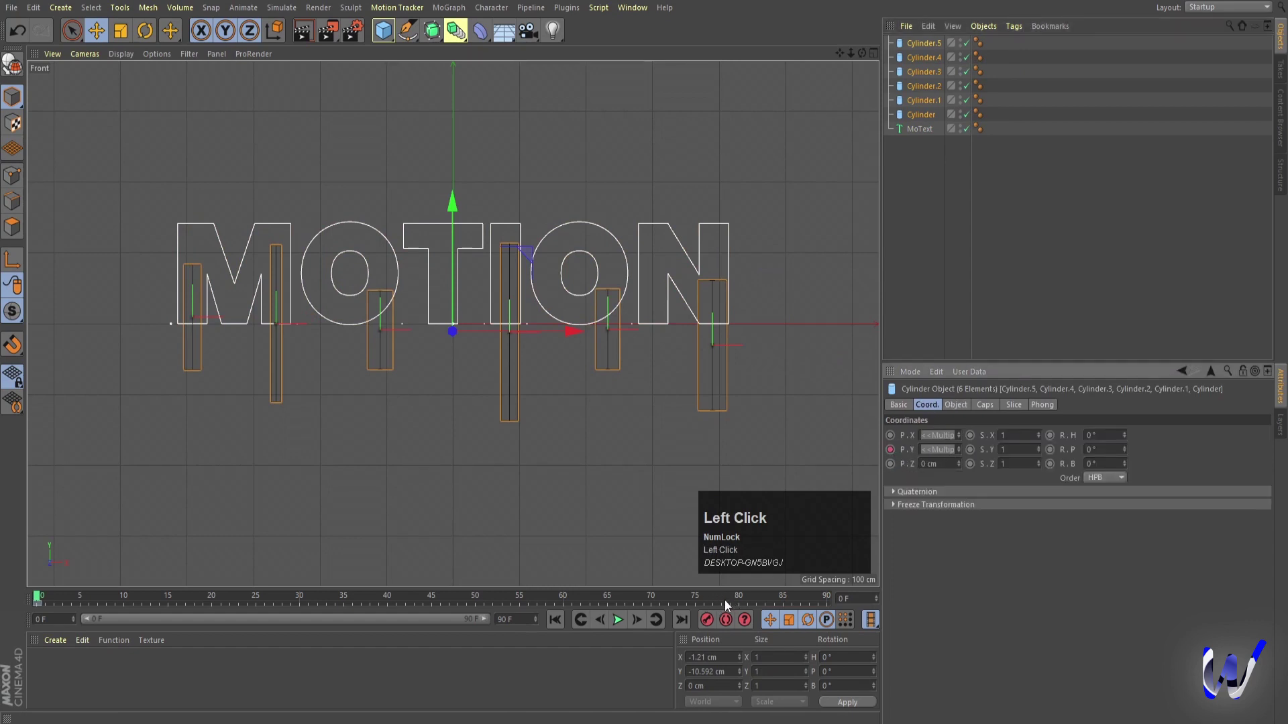
left_click_drag(823, 601, 929, 119)
left_click(929, 119)
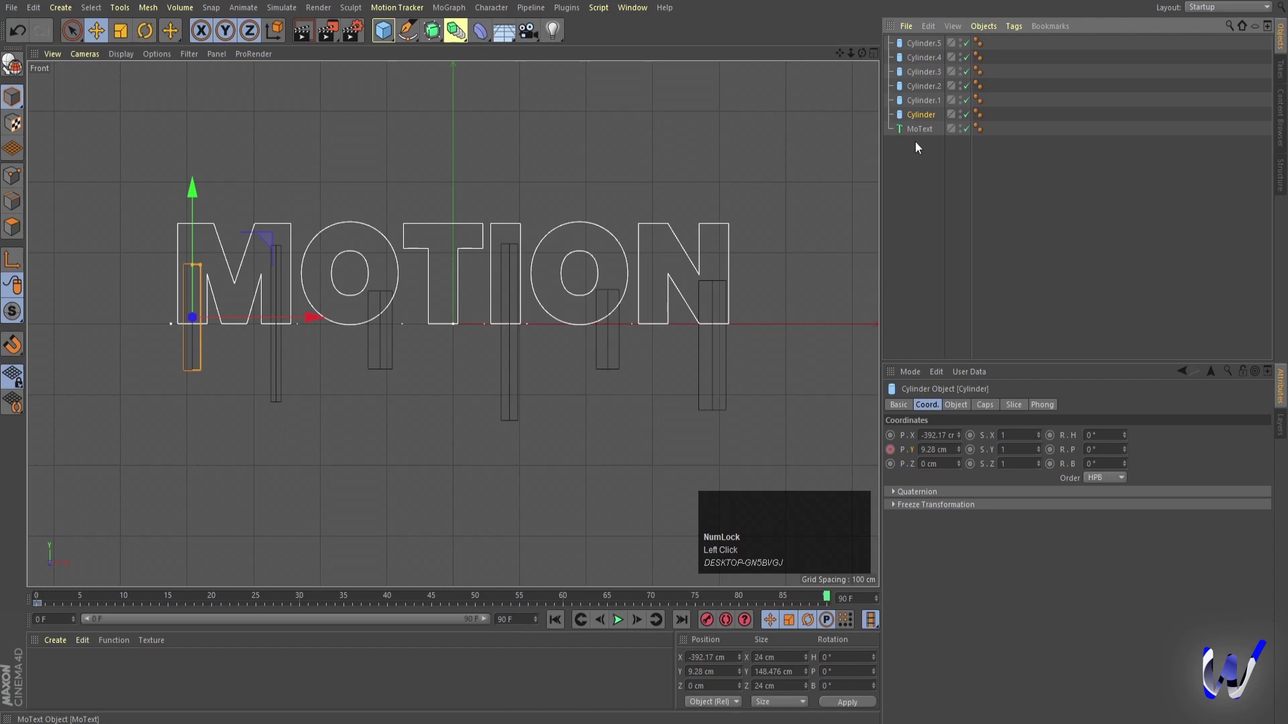
left_click_drag(201, 197, 896, 453)
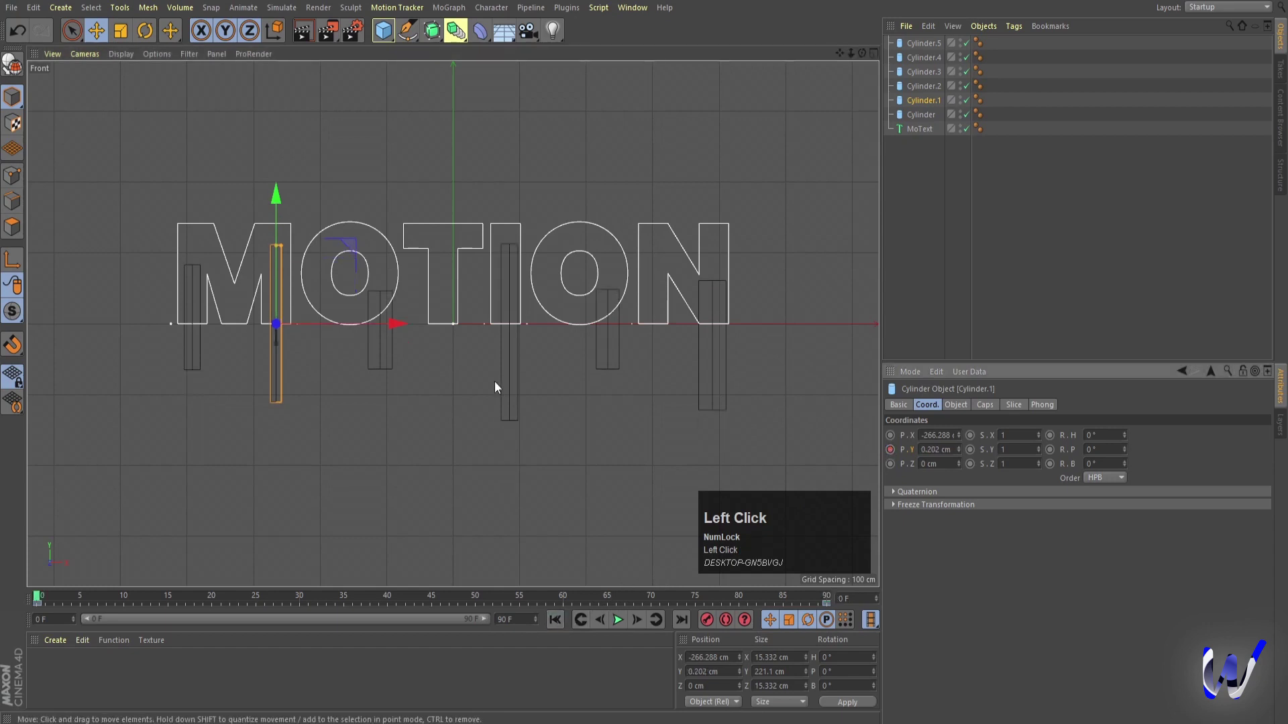
Back in perspective view, orbit around the lettering, preview playback, and nudge Cylinder.5 upward.
middle_click(499, 386)
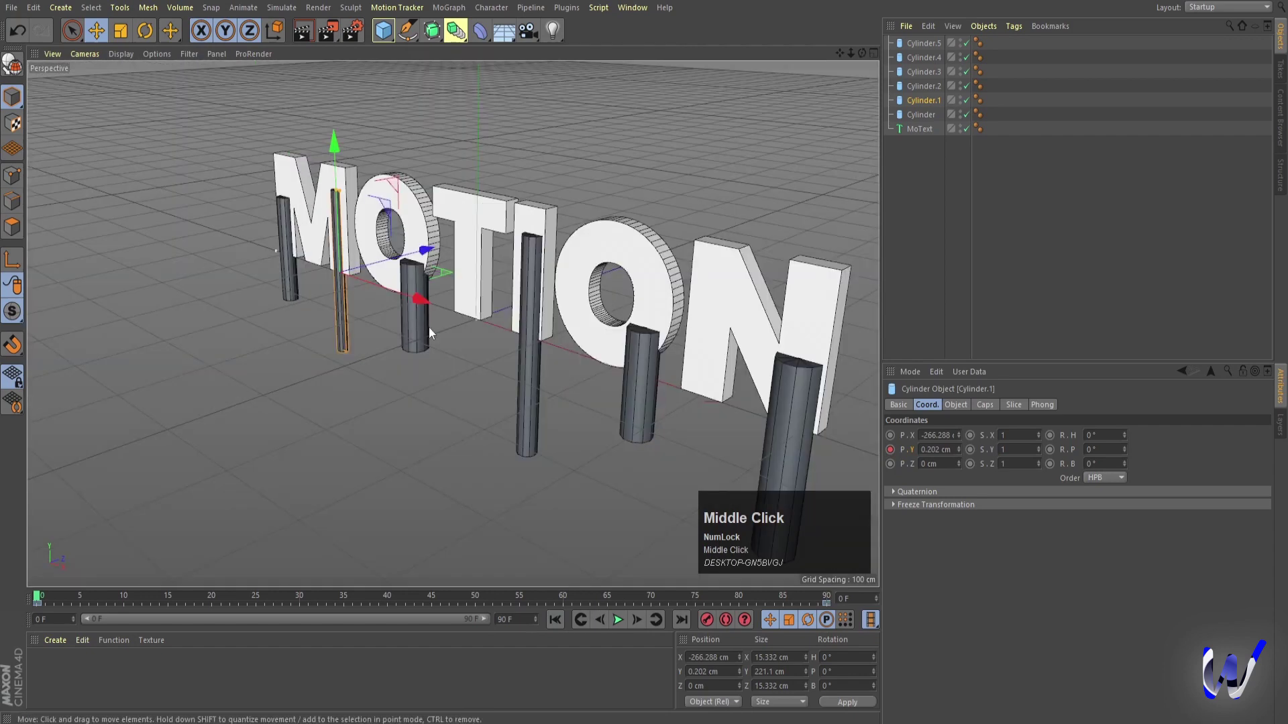
scroll("down", 3)
left_click(618, 626)
left_click(618, 626)
left_click_drag(608, 421, 548, 395)
left_click_drag(547, 395, 894, 456)
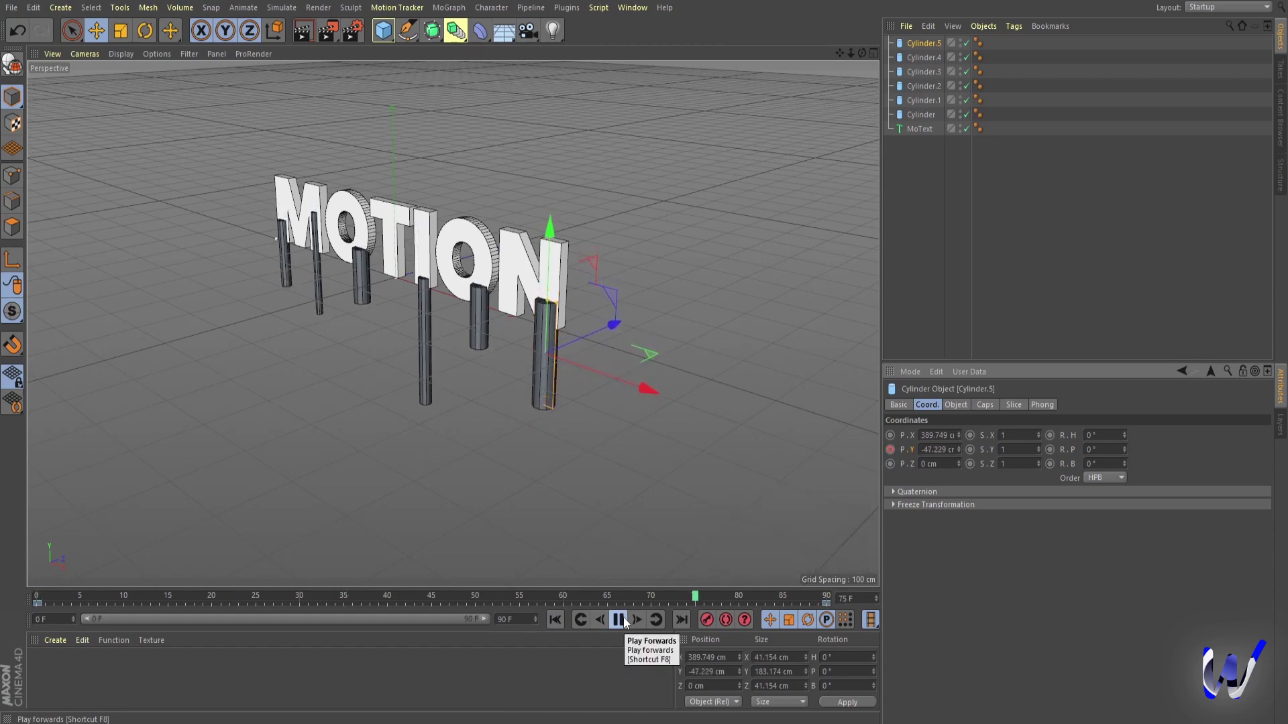
left_click(629, 623)
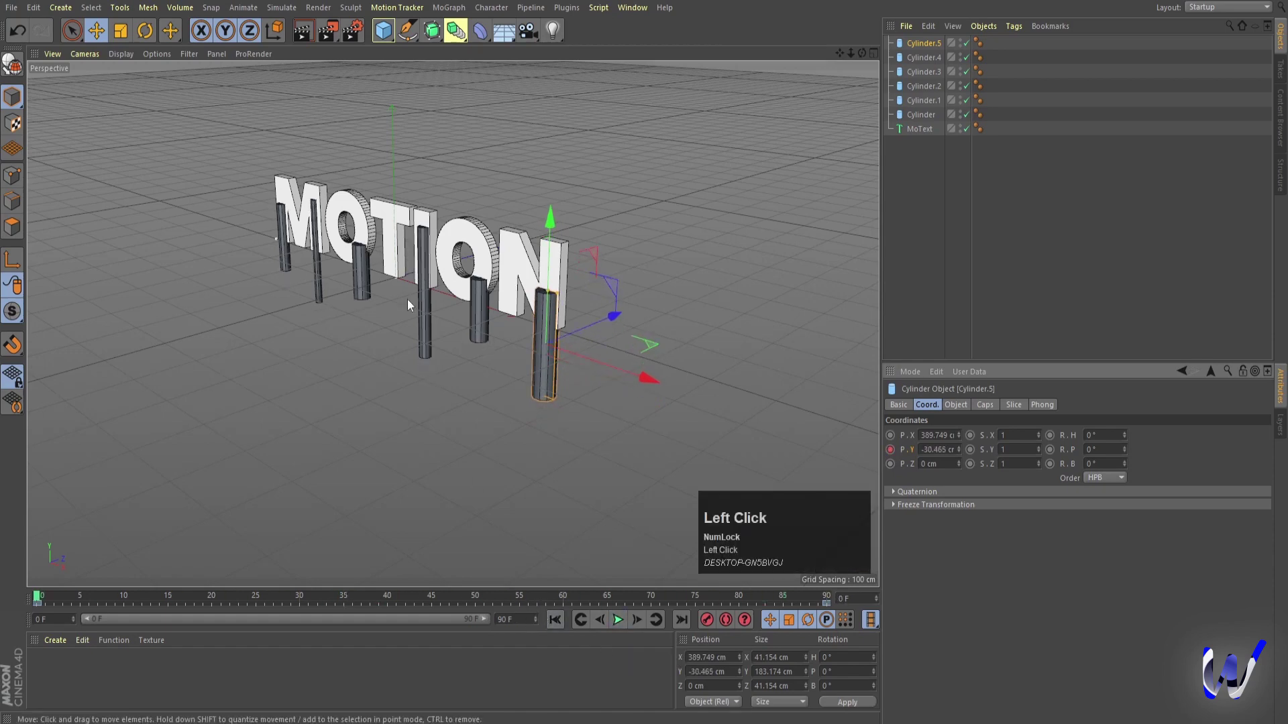
left_click(367, 418)
scroll("up", 3)
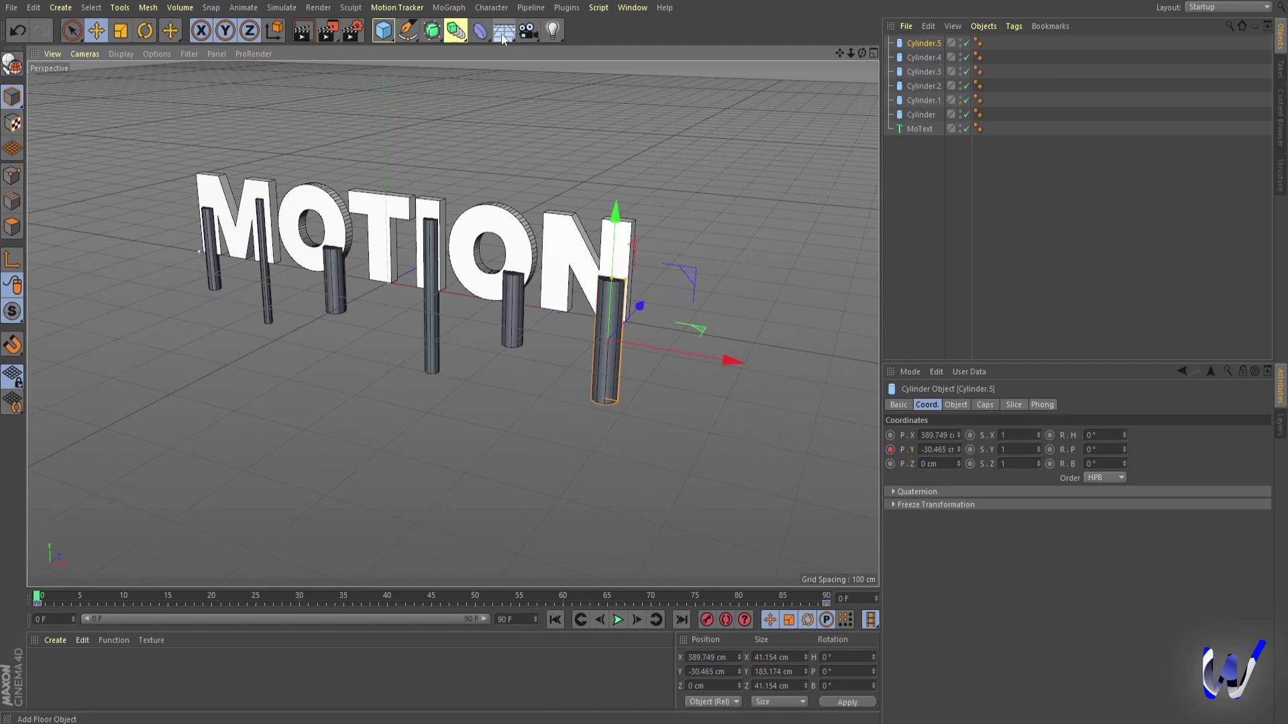
Add a Floor object and lower it in the front view to the cylinders' bottoms.
left_click_drag(505, 37, 568, 57)
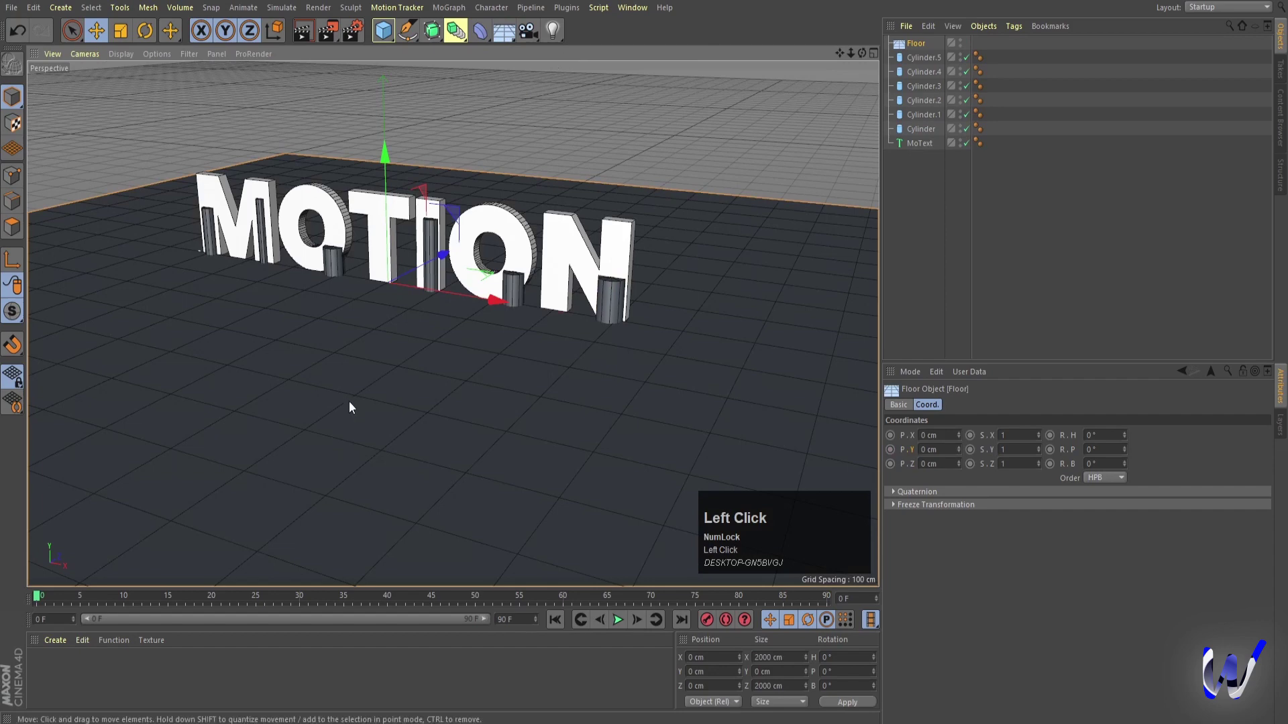
left_click_drag(387, 166, 406, 416)
middle_click(406, 416)
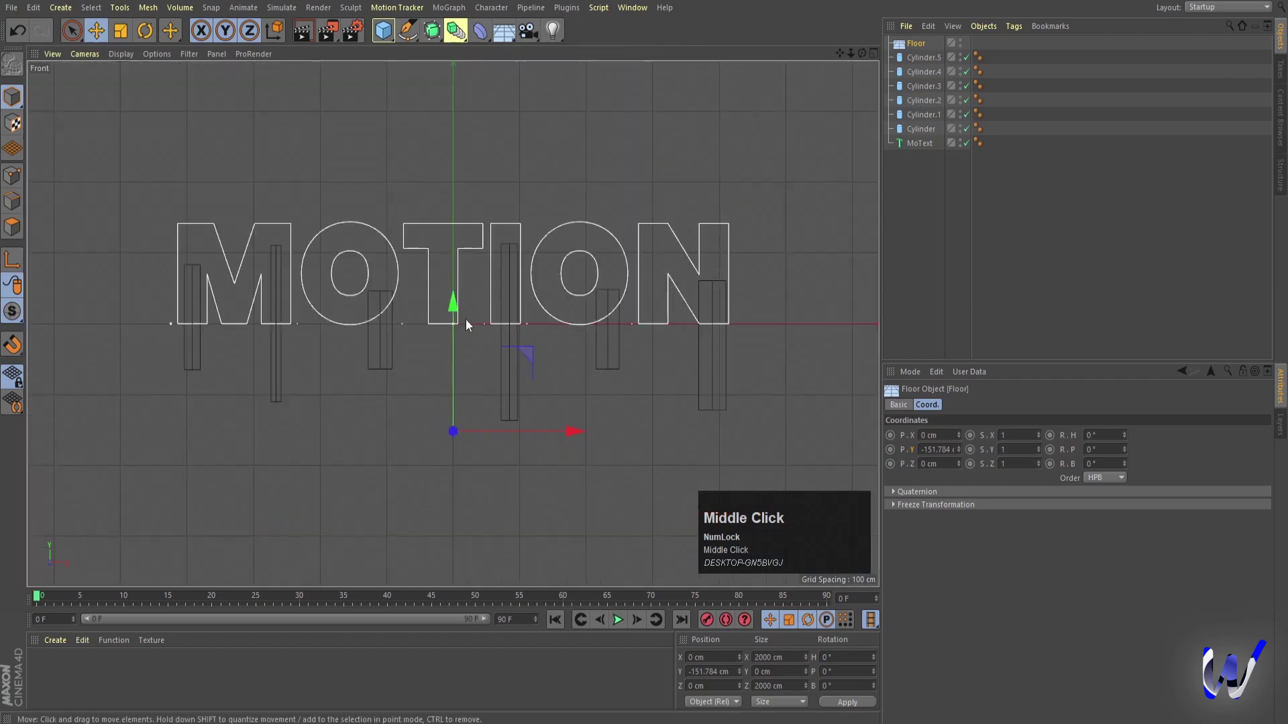
left_click_drag(457, 310, 142, 494)
middle_click(142, 495)
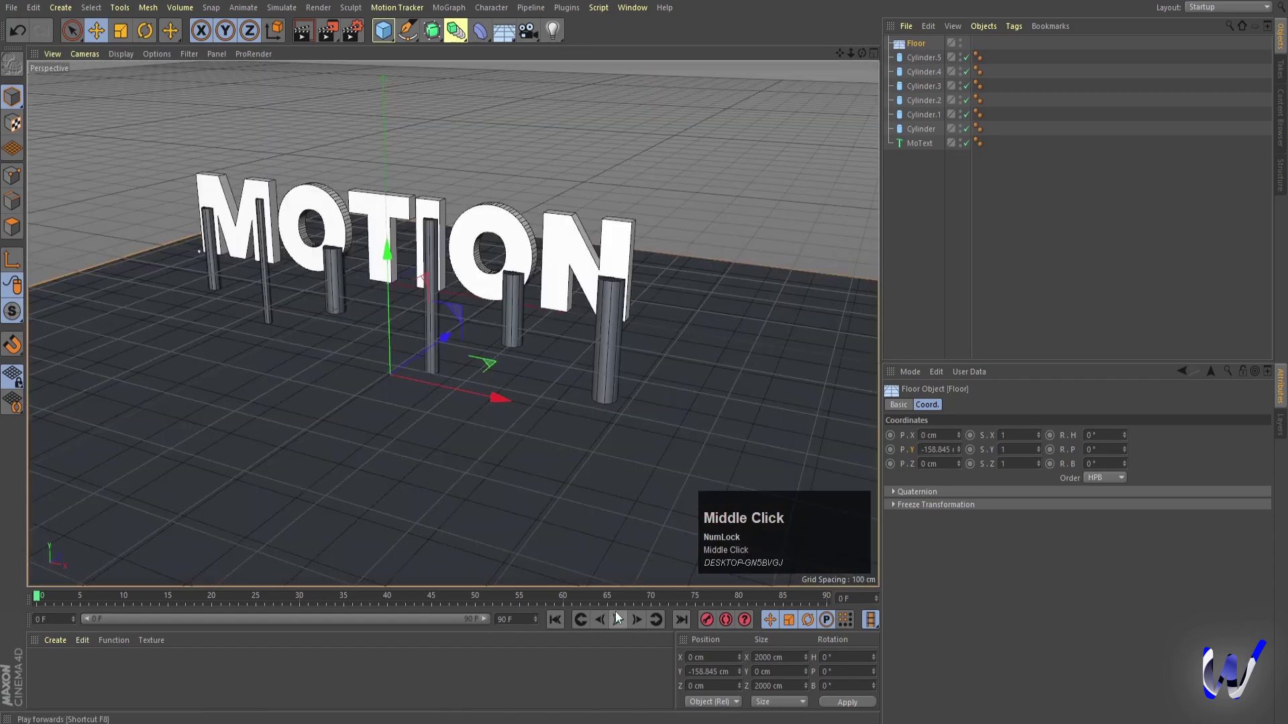
Preview playback and raise Cylinder.3 higher into the letters.
left_click(622, 625)
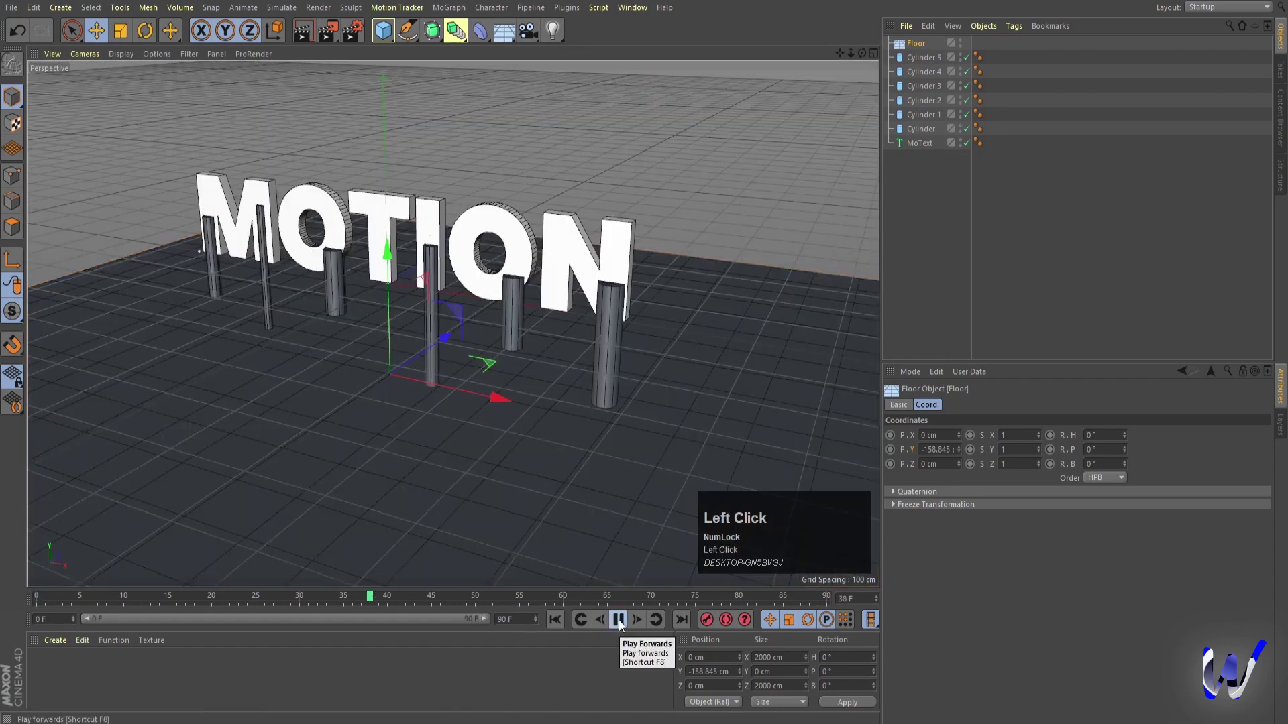
left_click_drag(622, 624, 439, 333)
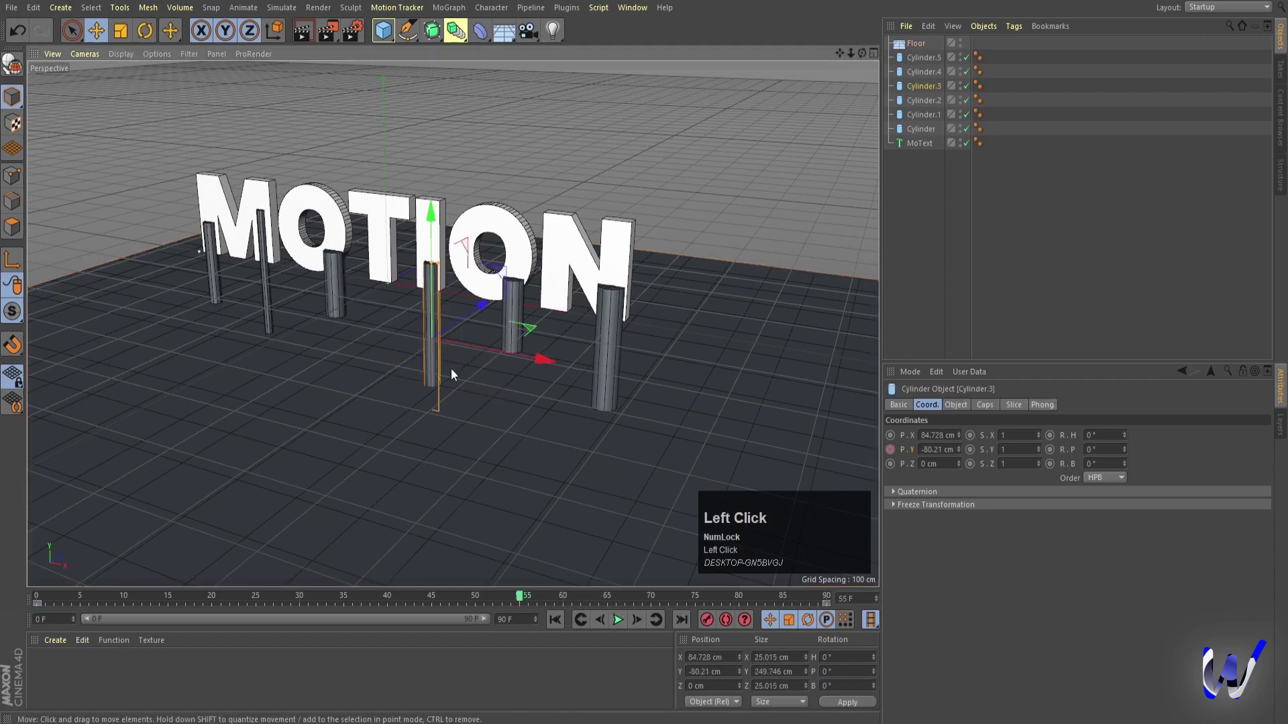
left_click_drag(526, 600, 764, 94)
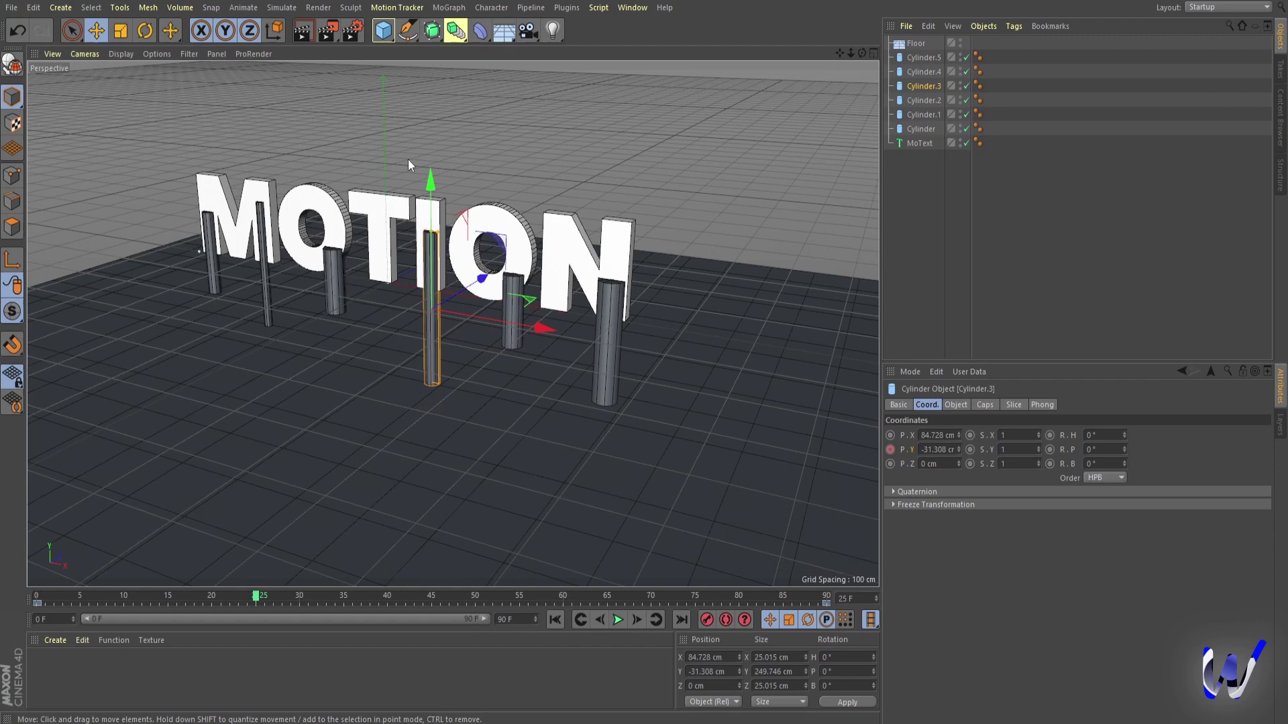
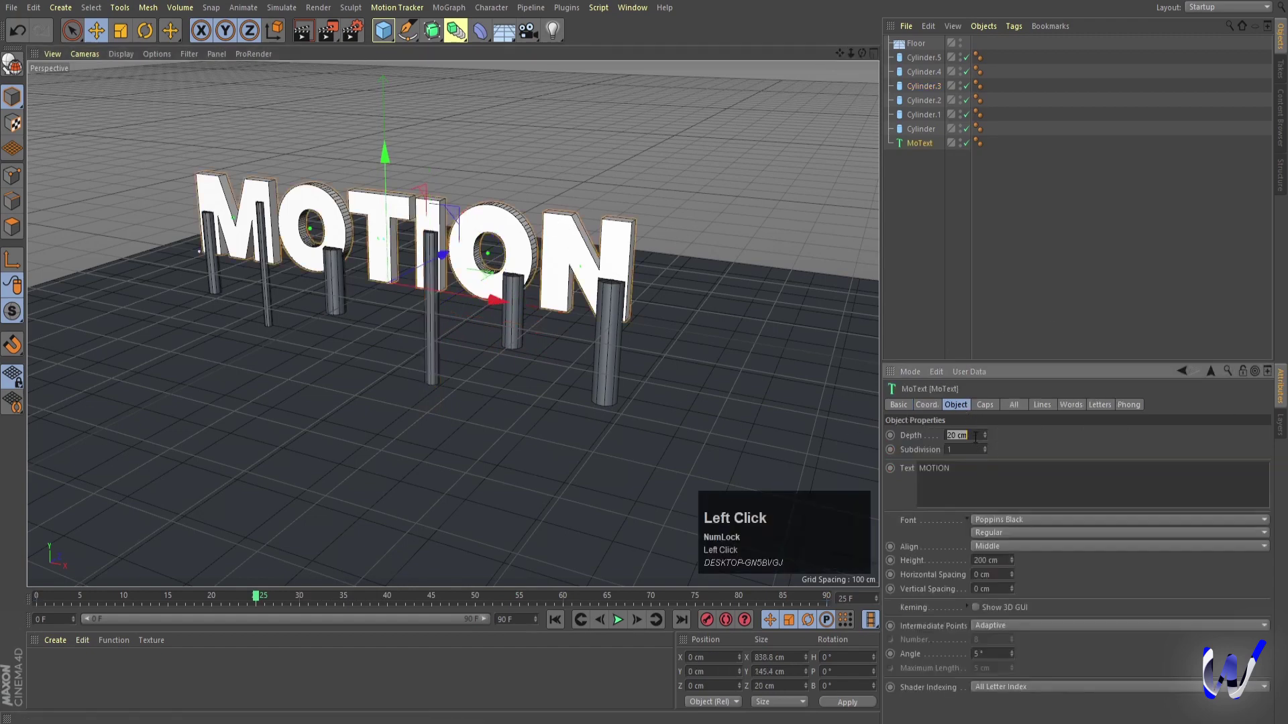
Set the text depth to 40 cm and shift all six cylinders along Z in top view to centre under it.
key("Return")
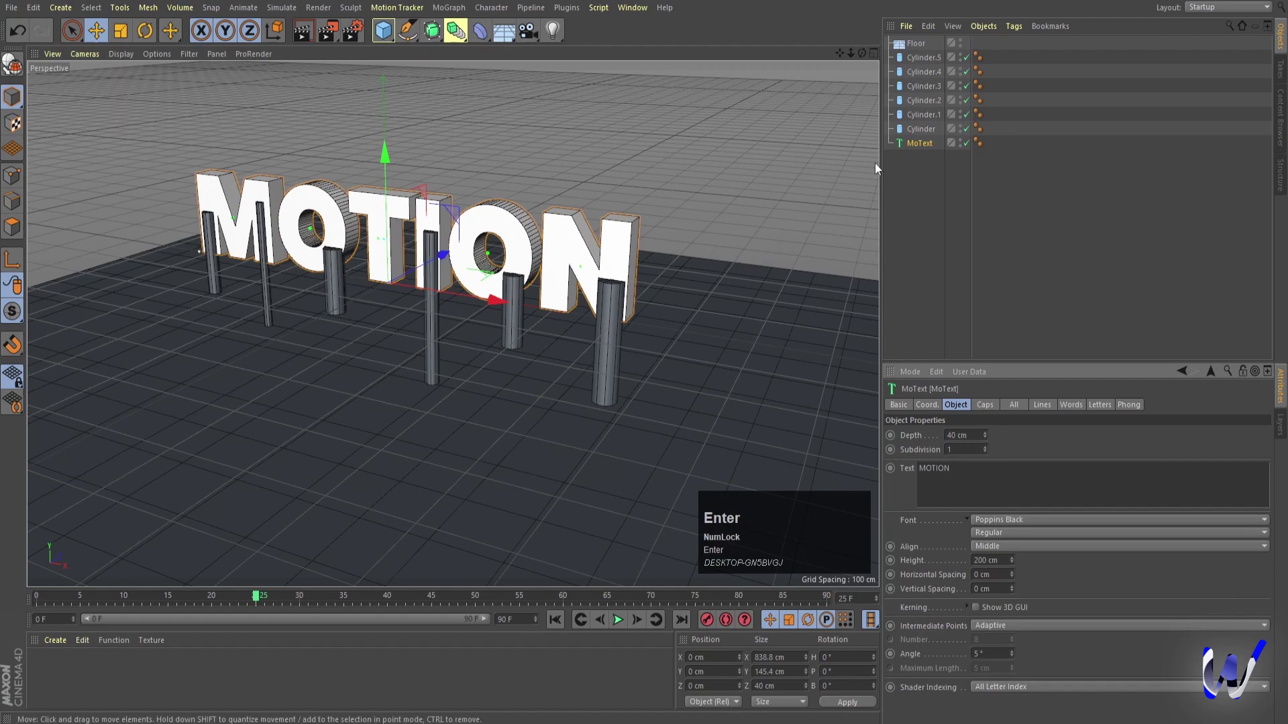
left_click(914, 131)
left_click(930, 55)
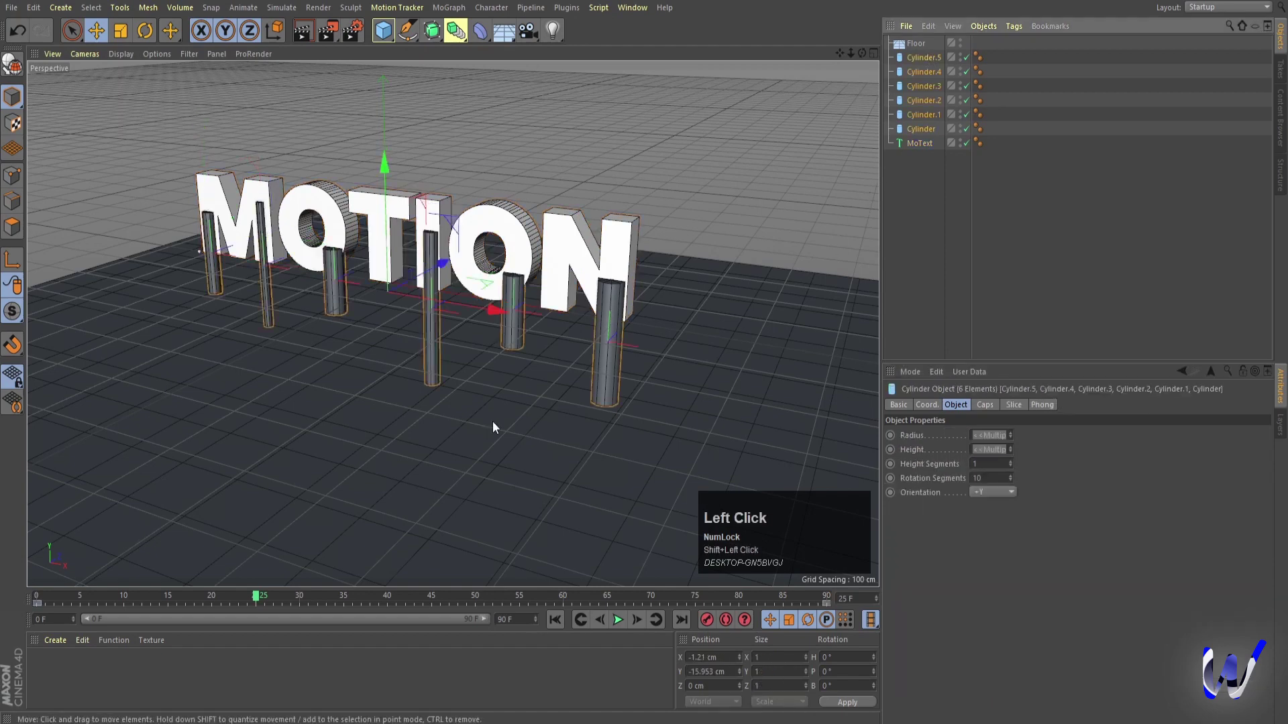
middle_click(496, 423)
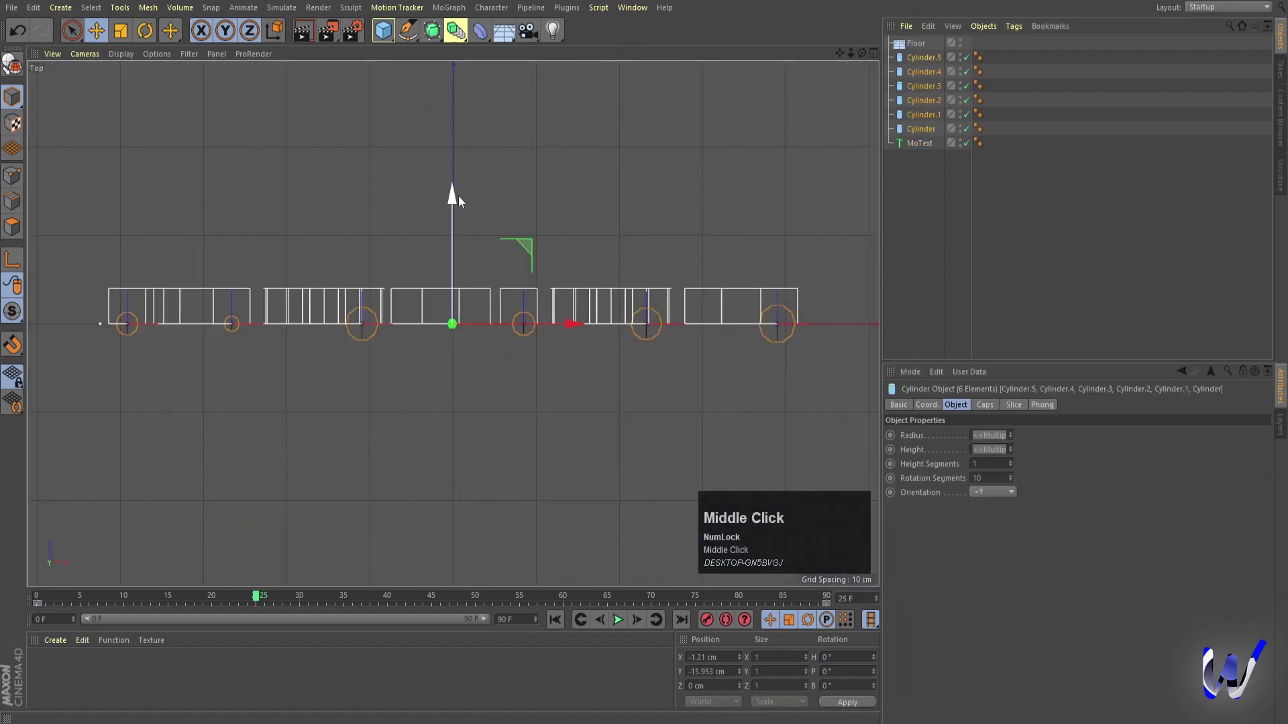
left_click_drag(453, 199, 450, 315)
middle_click(450, 315)
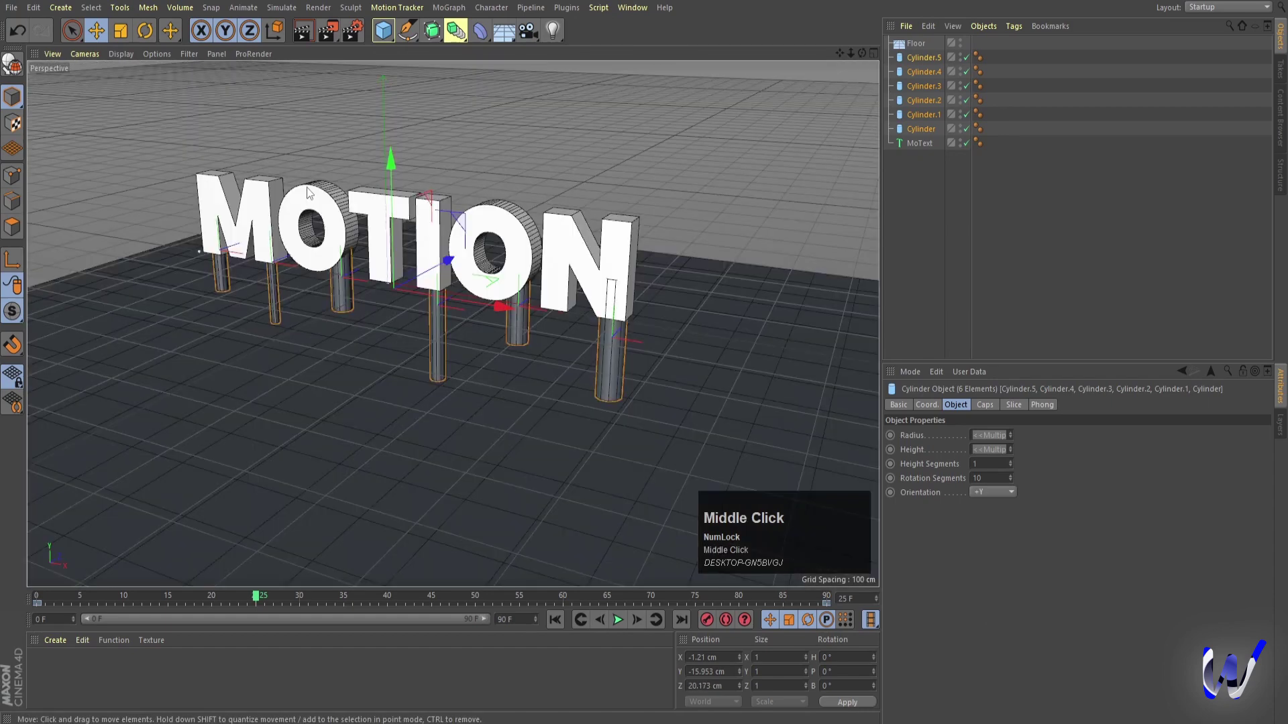
Add a new cylinder, move it forward in line with the drips and flatten it to a 29.05 cm disc.
left_click(574, 125)
left_click_drag(369, 360, 649, 58)
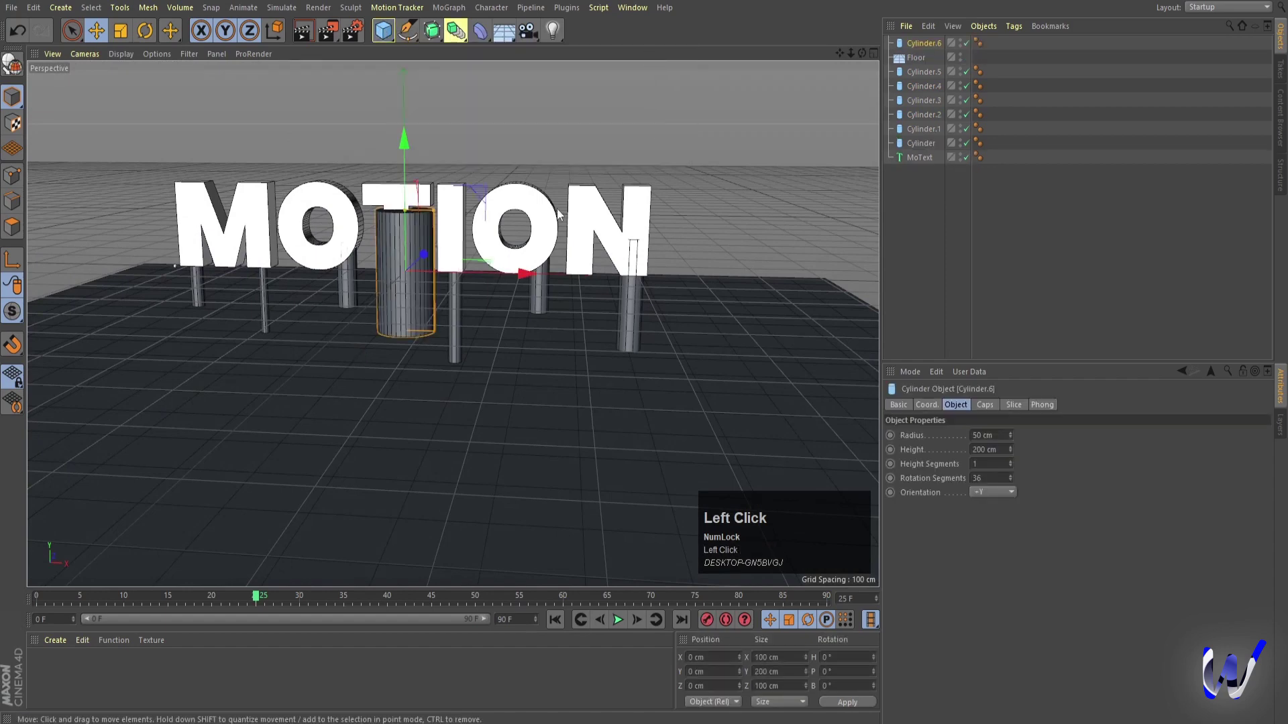
middle_click(584, 236)
scroll("up", 3)
left_click_drag(450, 308, 592, 367)
middle_click(592, 367)
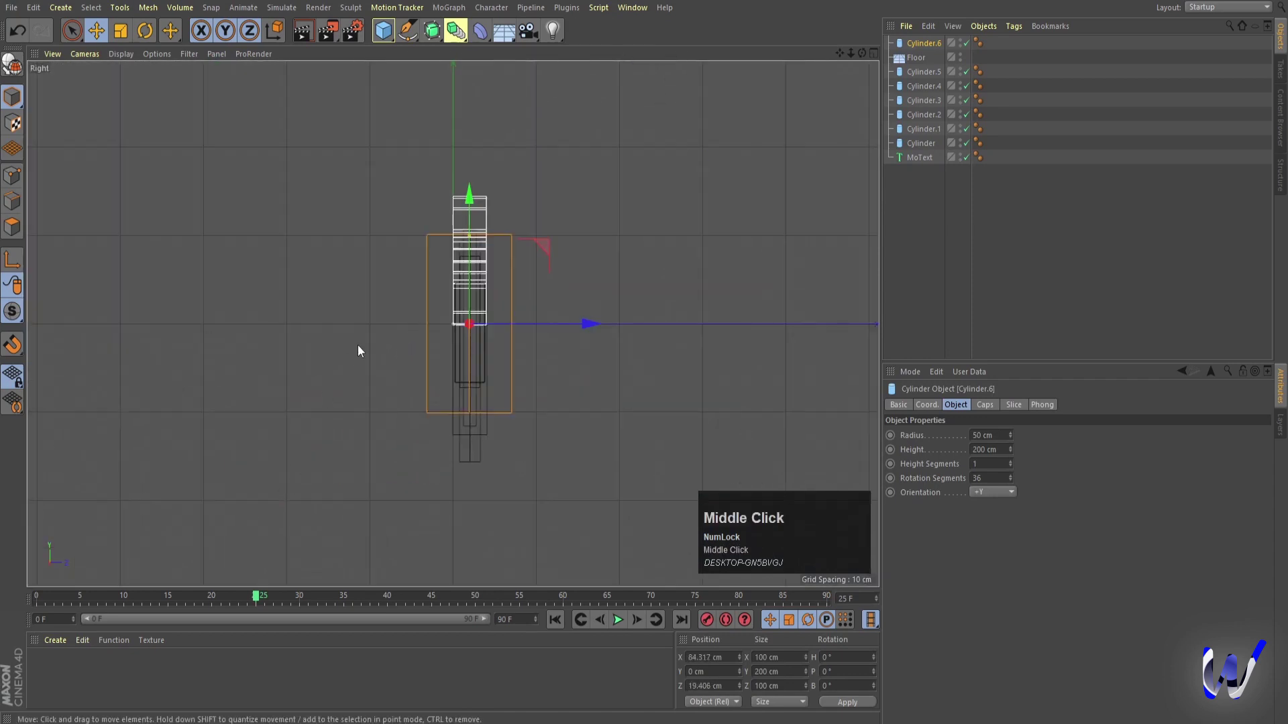
left_click_drag(473, 239, 508, 367)
middle_click(508, 367)
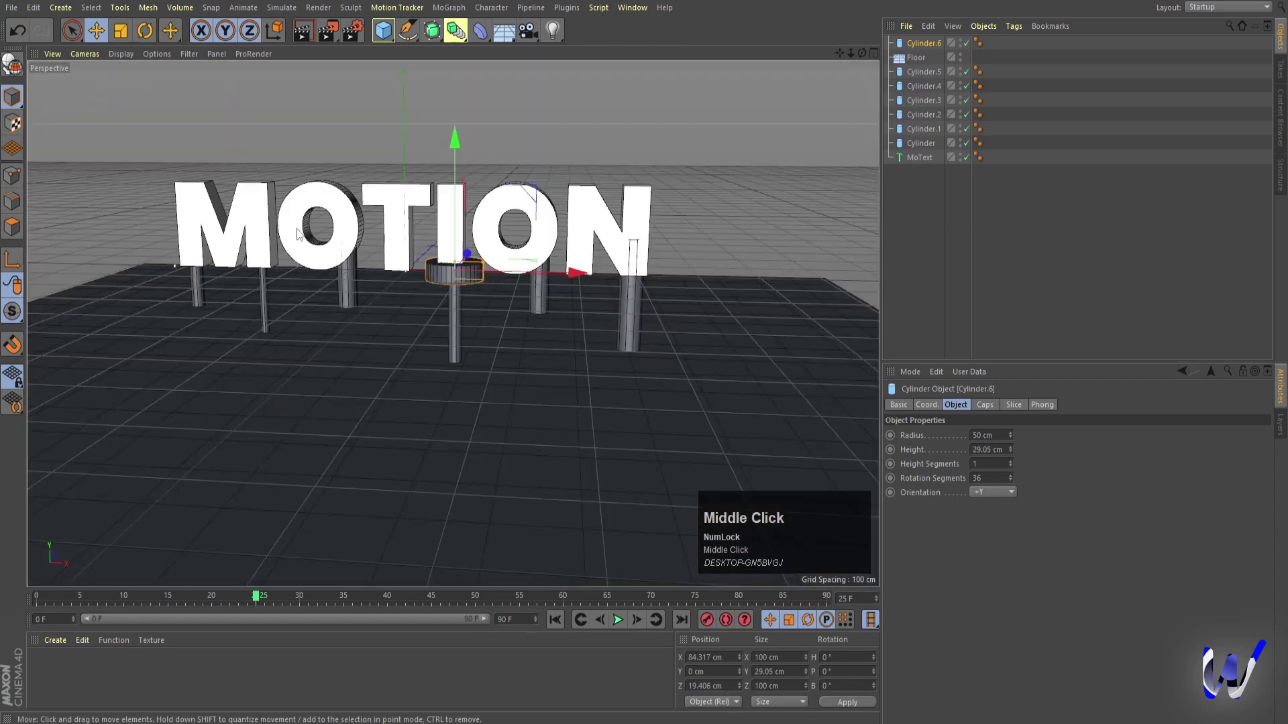
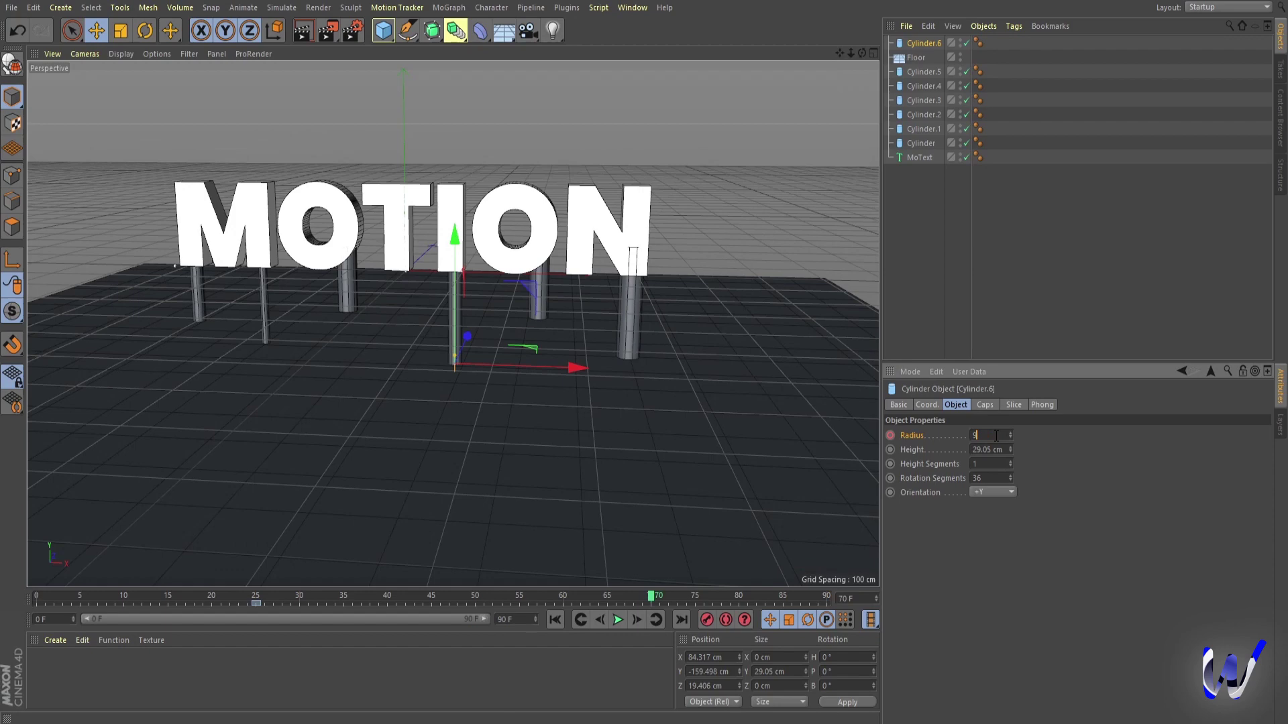
Keyframe the disc radius from 0 to 90 cm, extend the scene to 120 frames and end the key at 120 F.
key("Return")
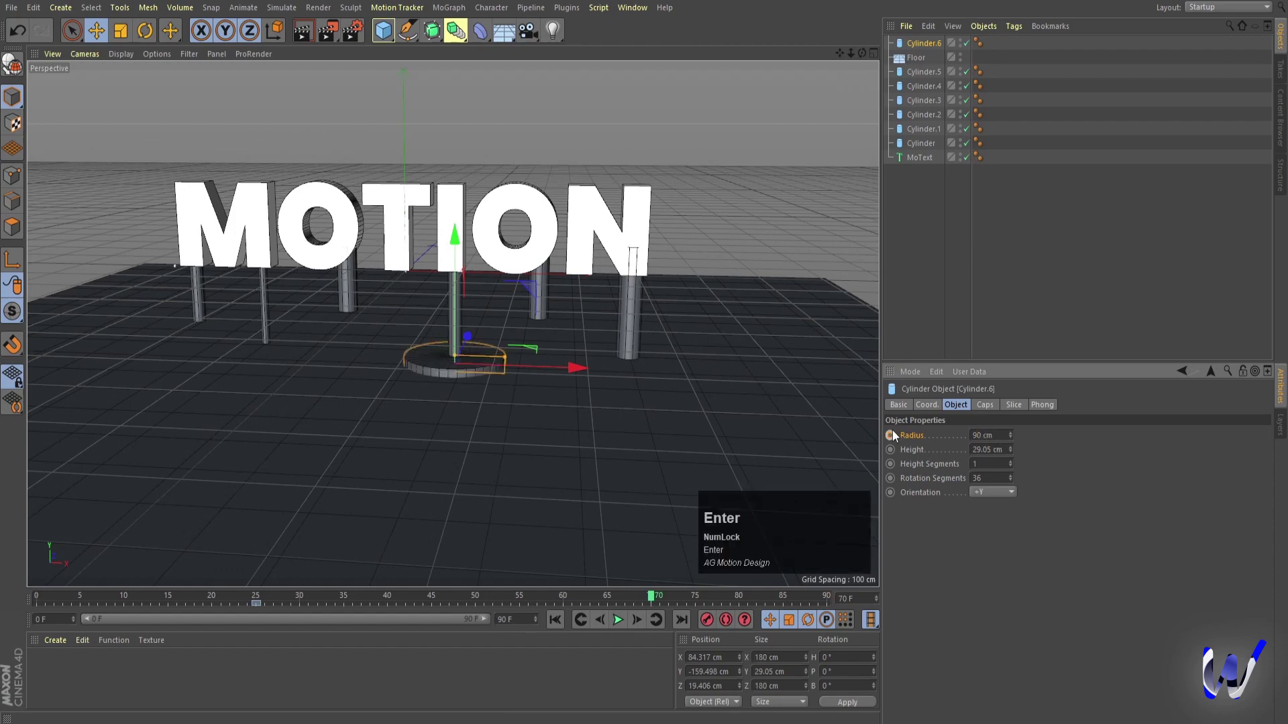
left_click(896, 438)
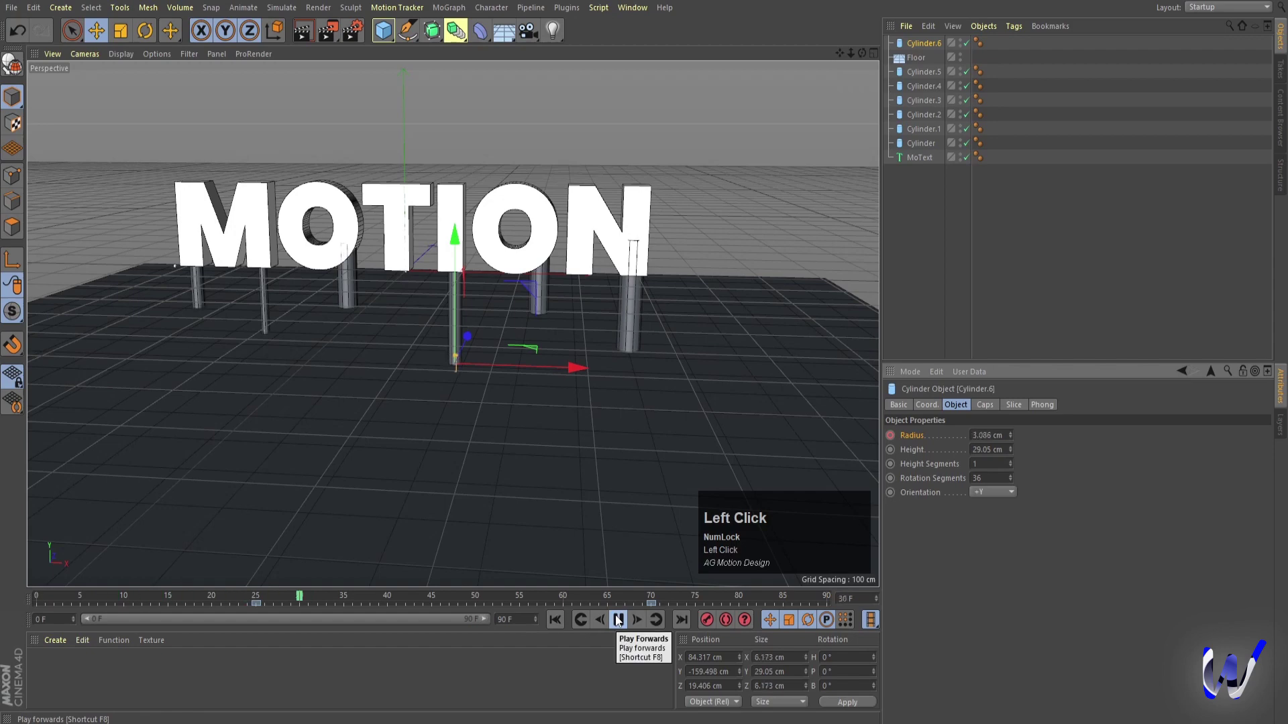
left_click_drag(622, 621, 563, 627)
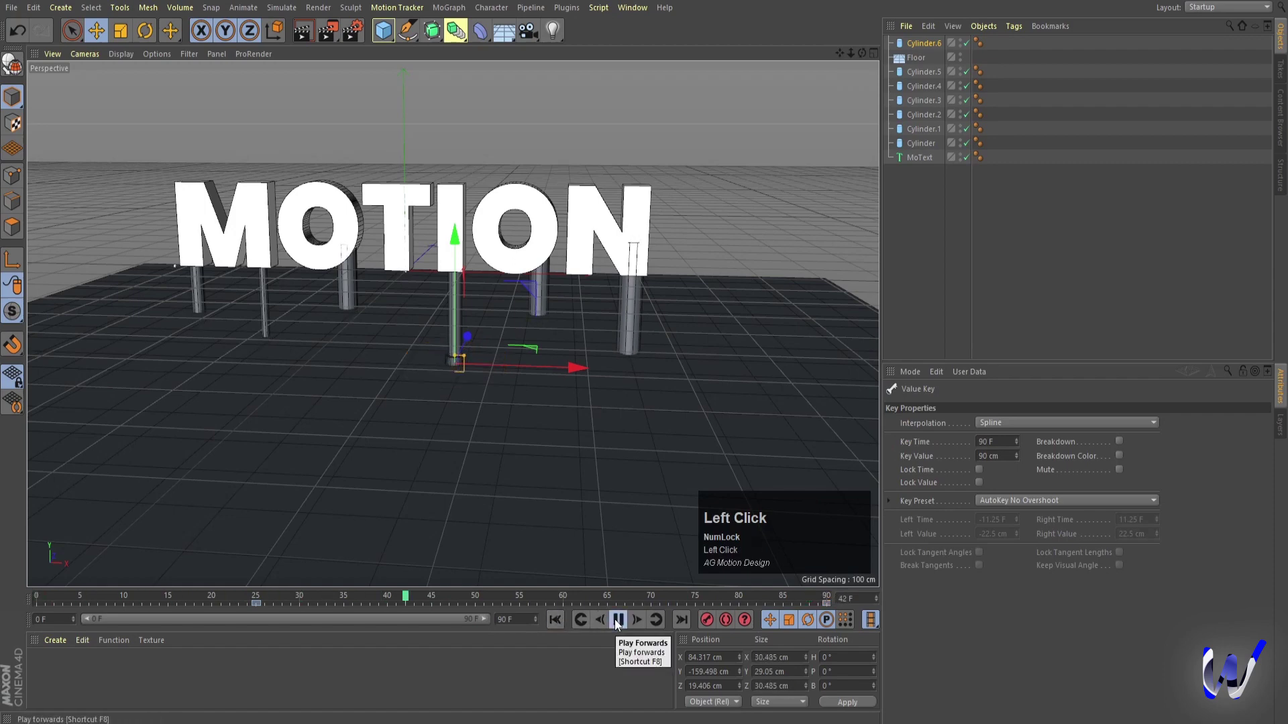
left_click(621, 624)
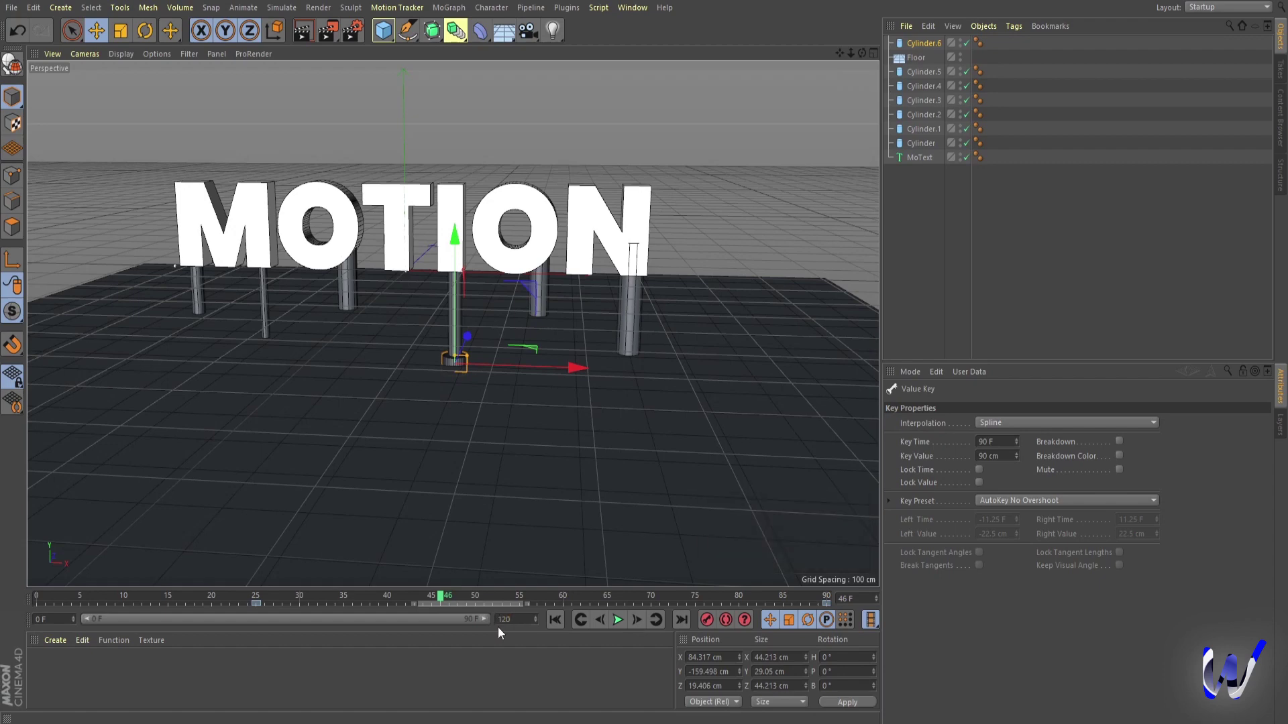
key("Return")
left_click_drag(390, 621, 560, 630)
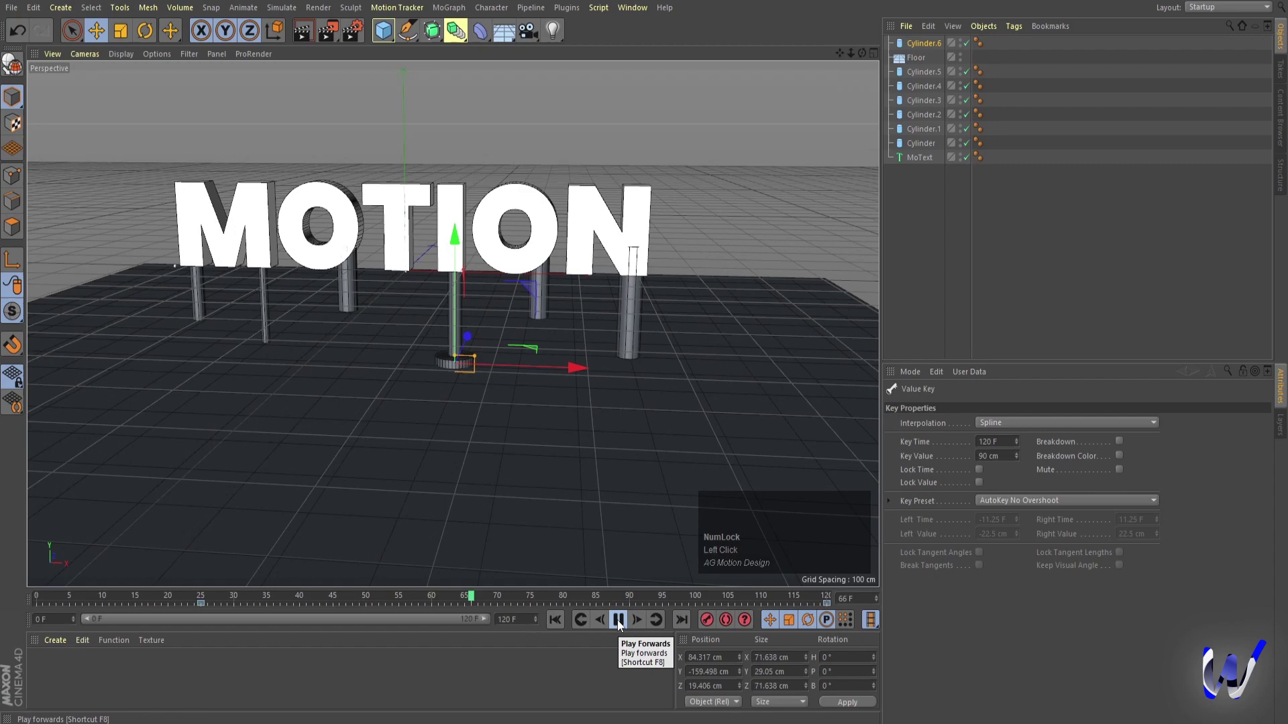
left_click(623, 625)
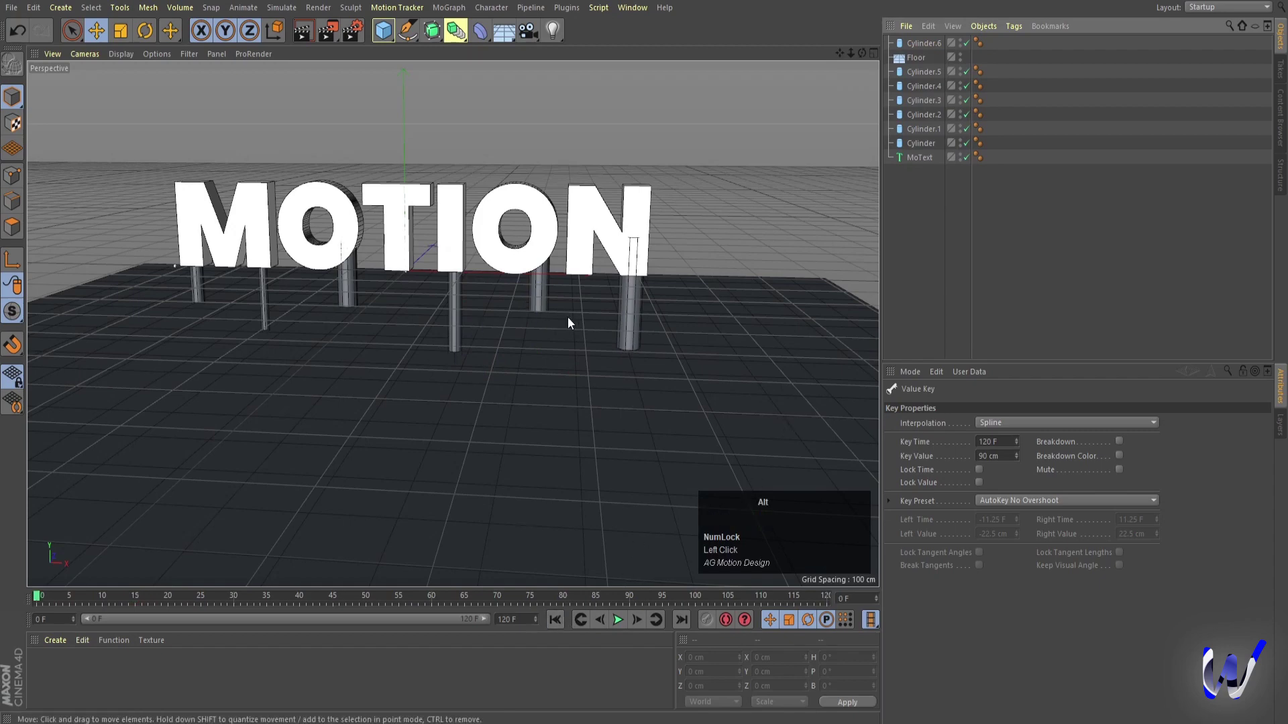
Create a Volume Builder and drop the cylinders and MoText into it as one voxel volume.
left_click(565, 341)
left_click_drag(524, 328, 957, 212)
left_click_drag(957, 212, 919, 47)
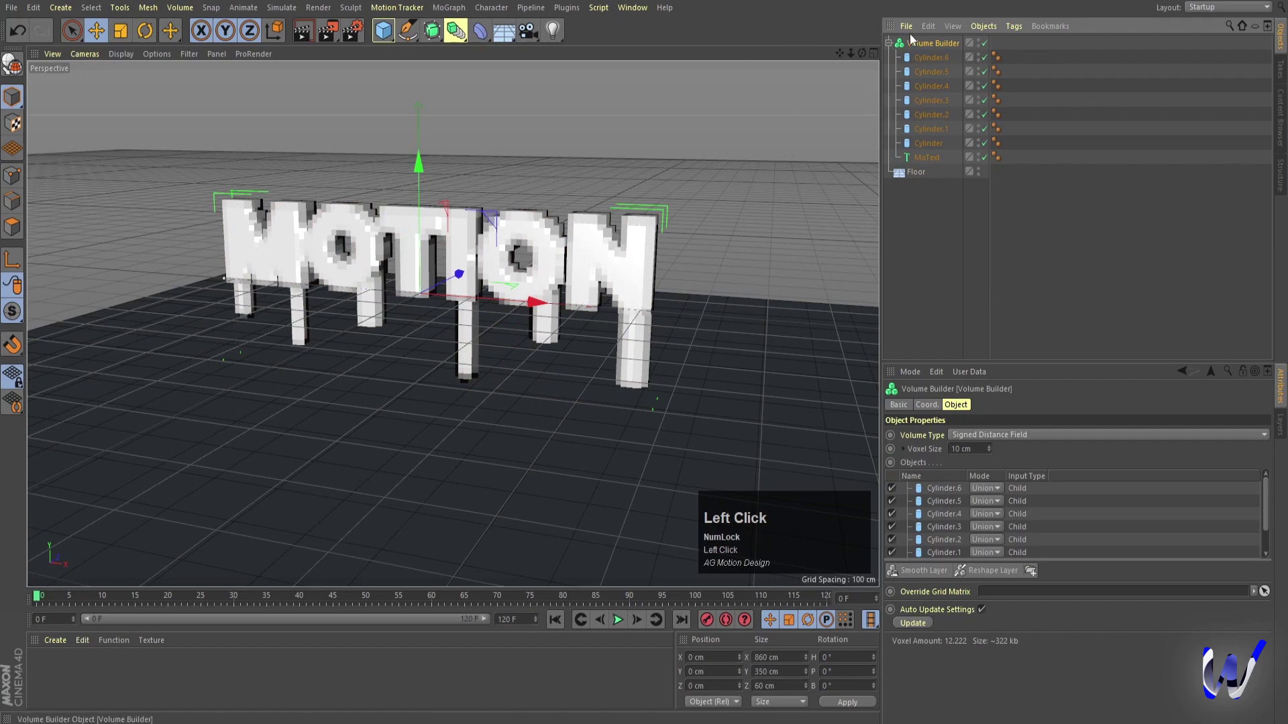
left_click(913, 41)
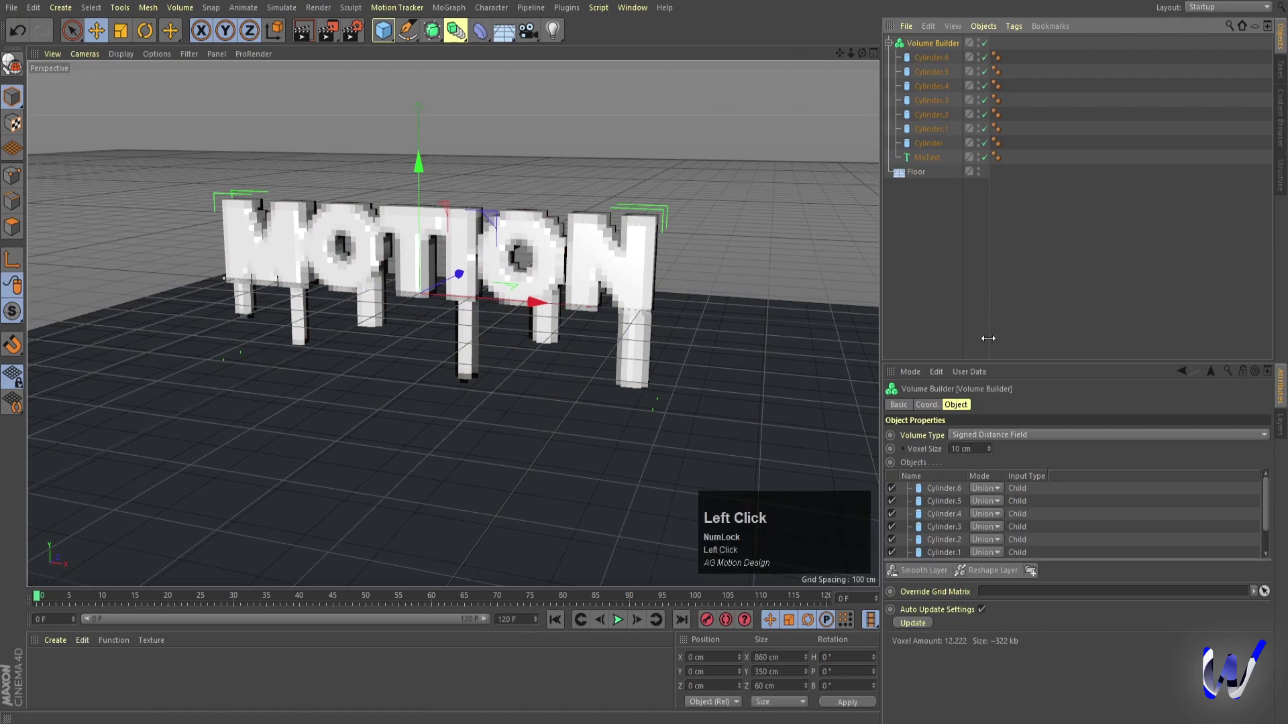
scroll("down", 3)
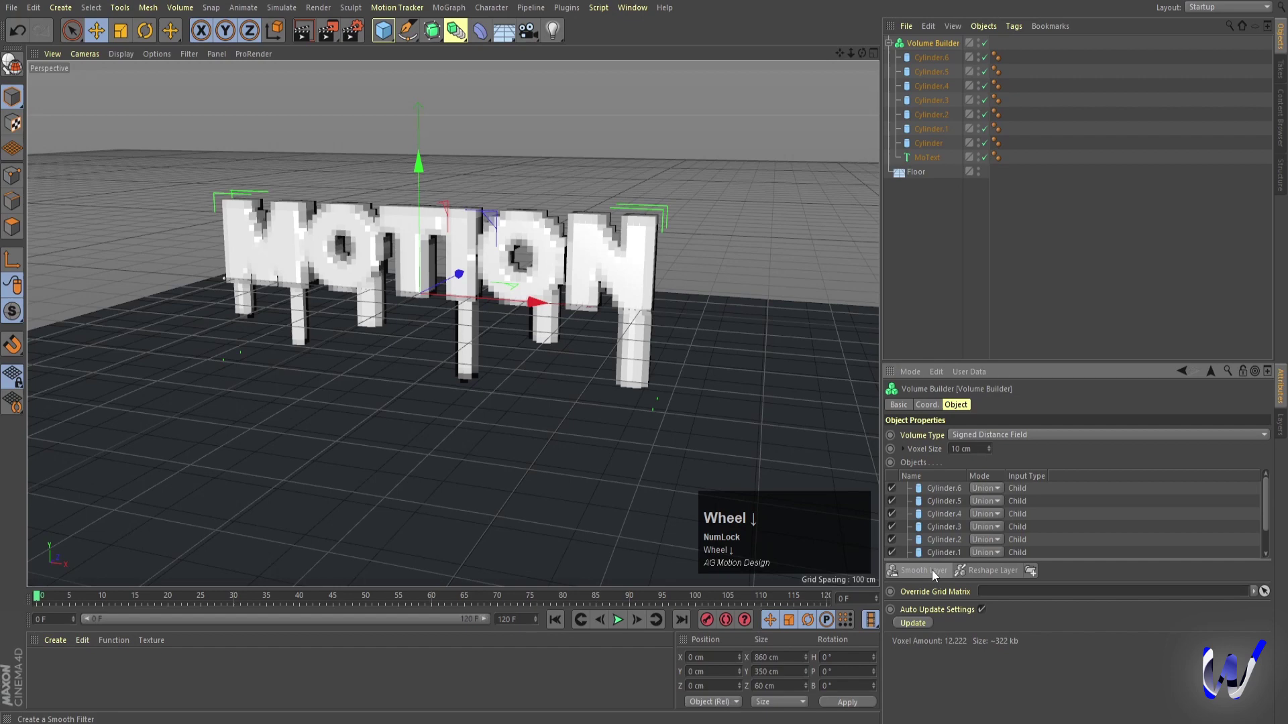
left_click(935, 571)
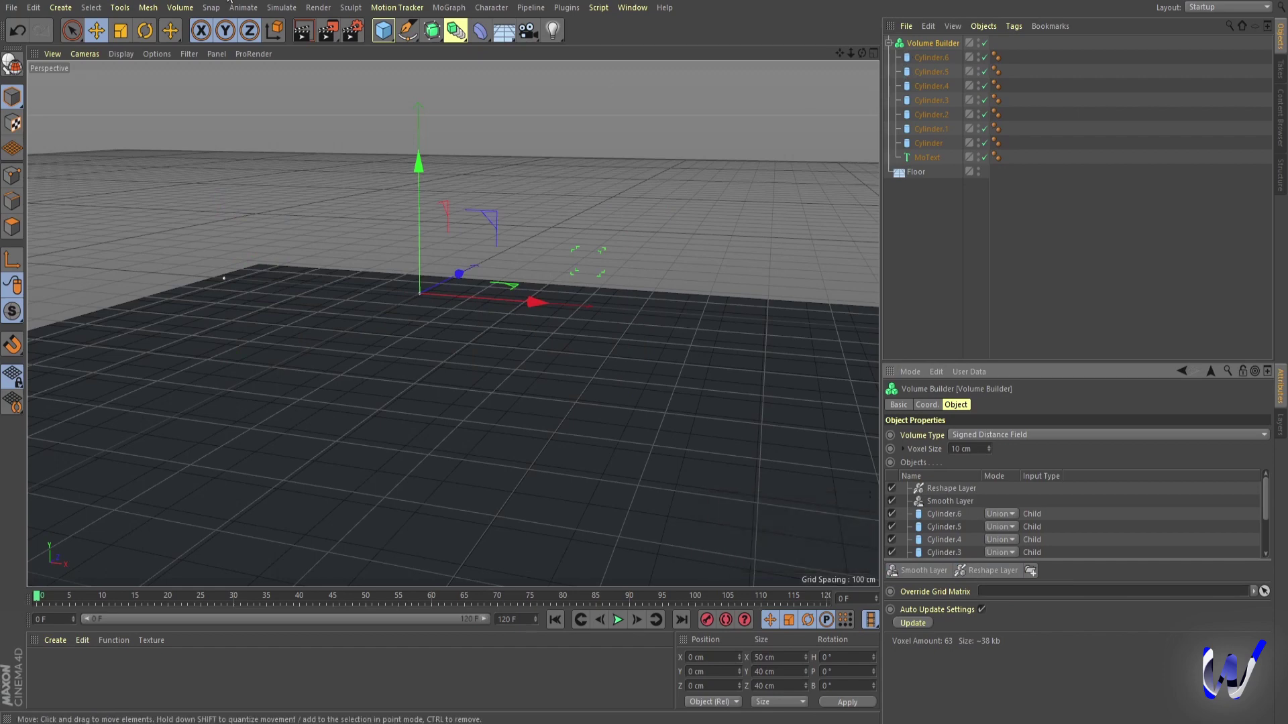
Wrap the Volume Builder in a Volume Mesher and select the builder to edit its voxel size.
left_click(192, 11)
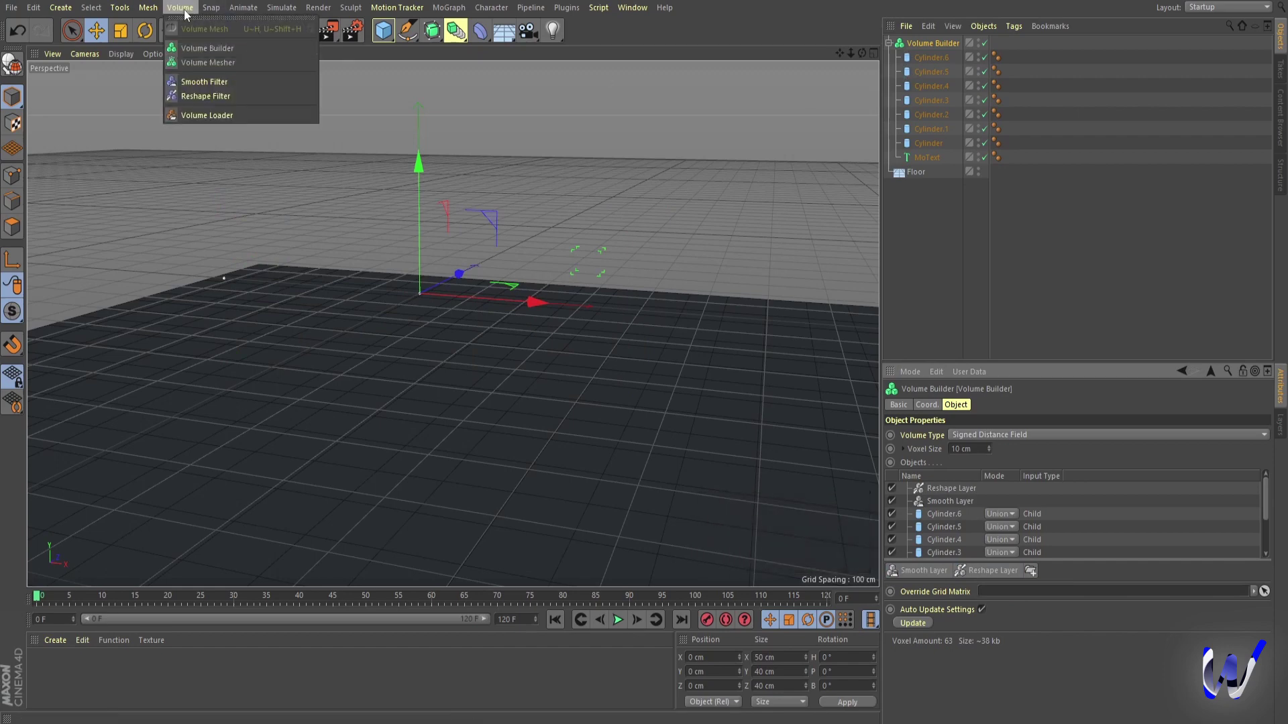
left_click_drag(204, 68, 922, 48)
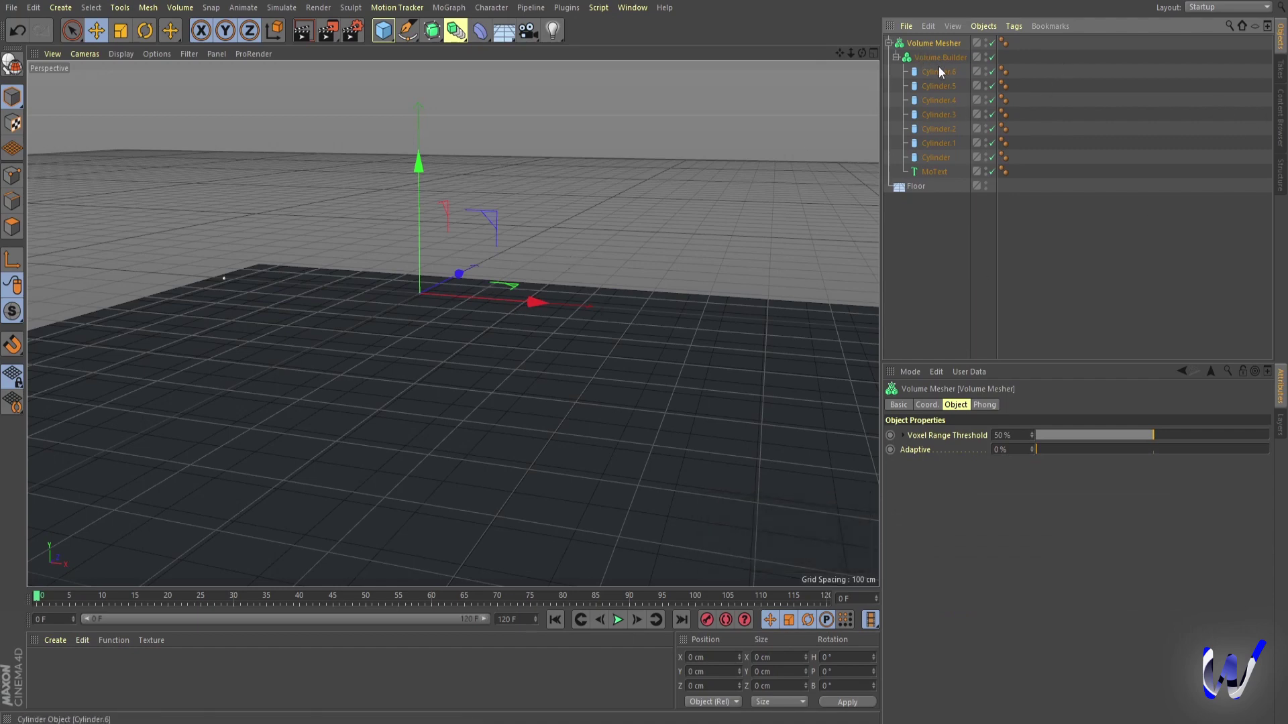
left_click(931, 63)
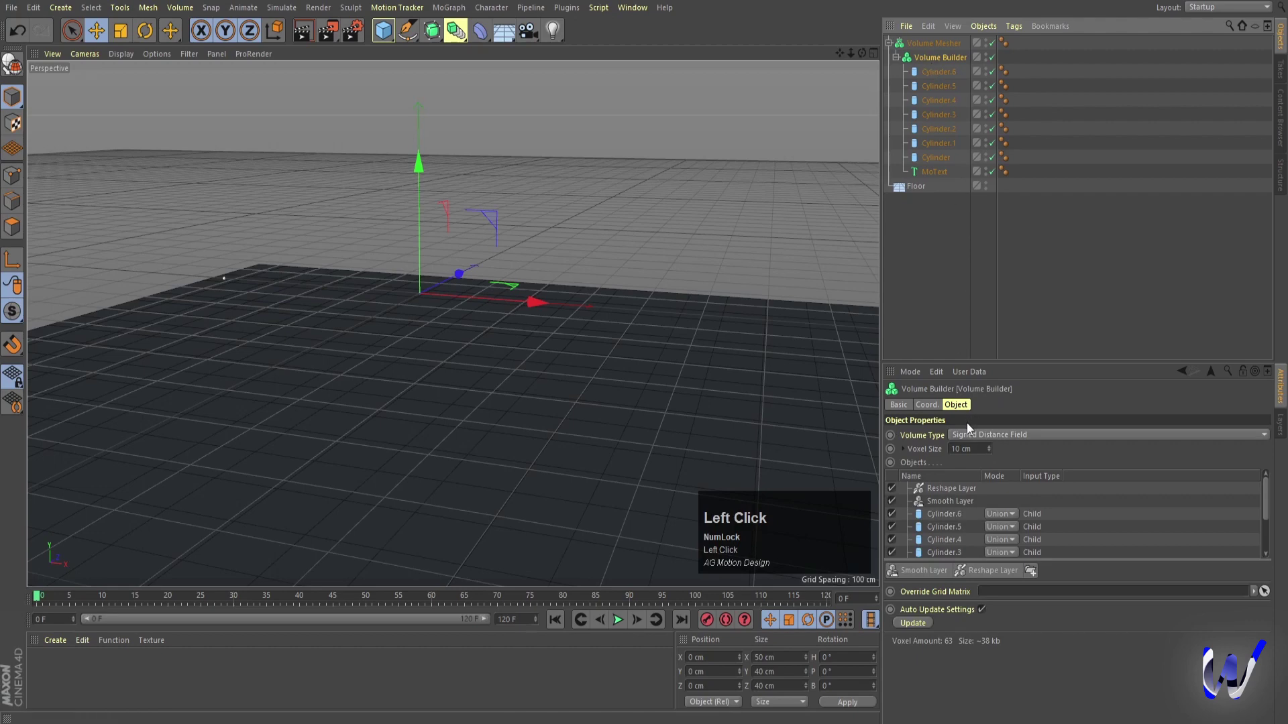
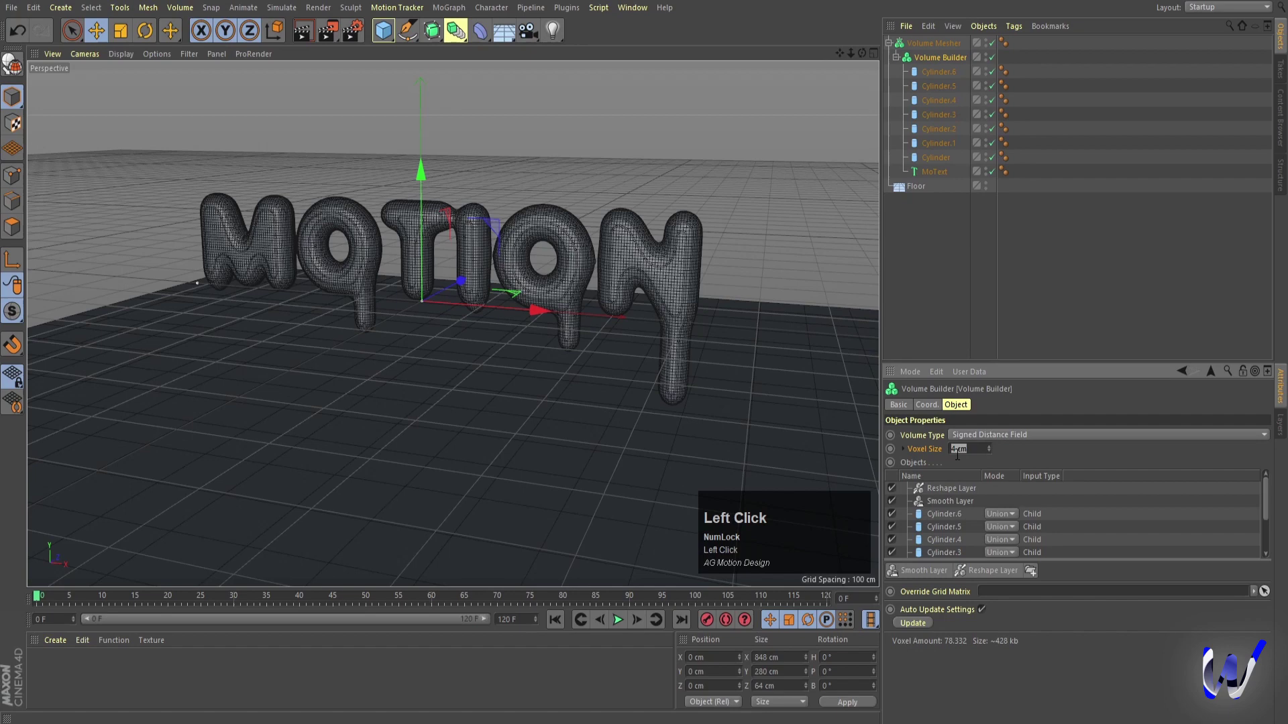
Confirm the 3 cm voxel size and play back the puddle spreading beneath the letters.
key("Return")
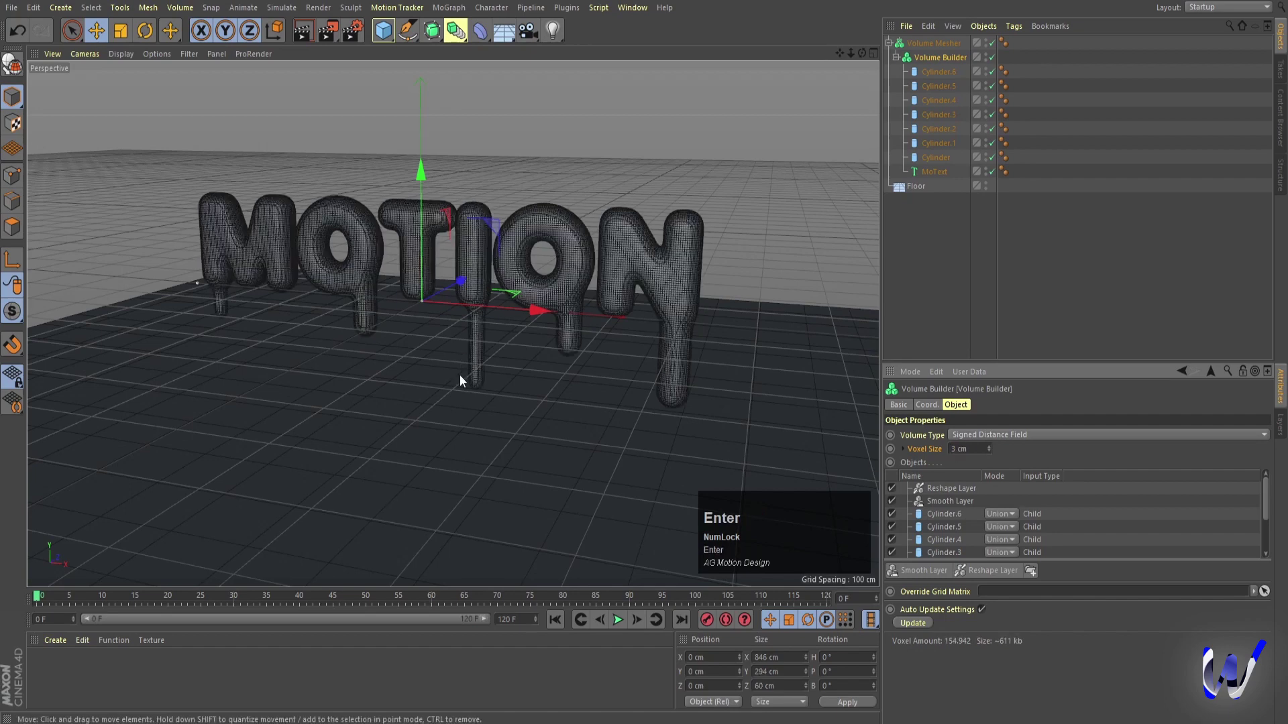
left_click(616, 619)
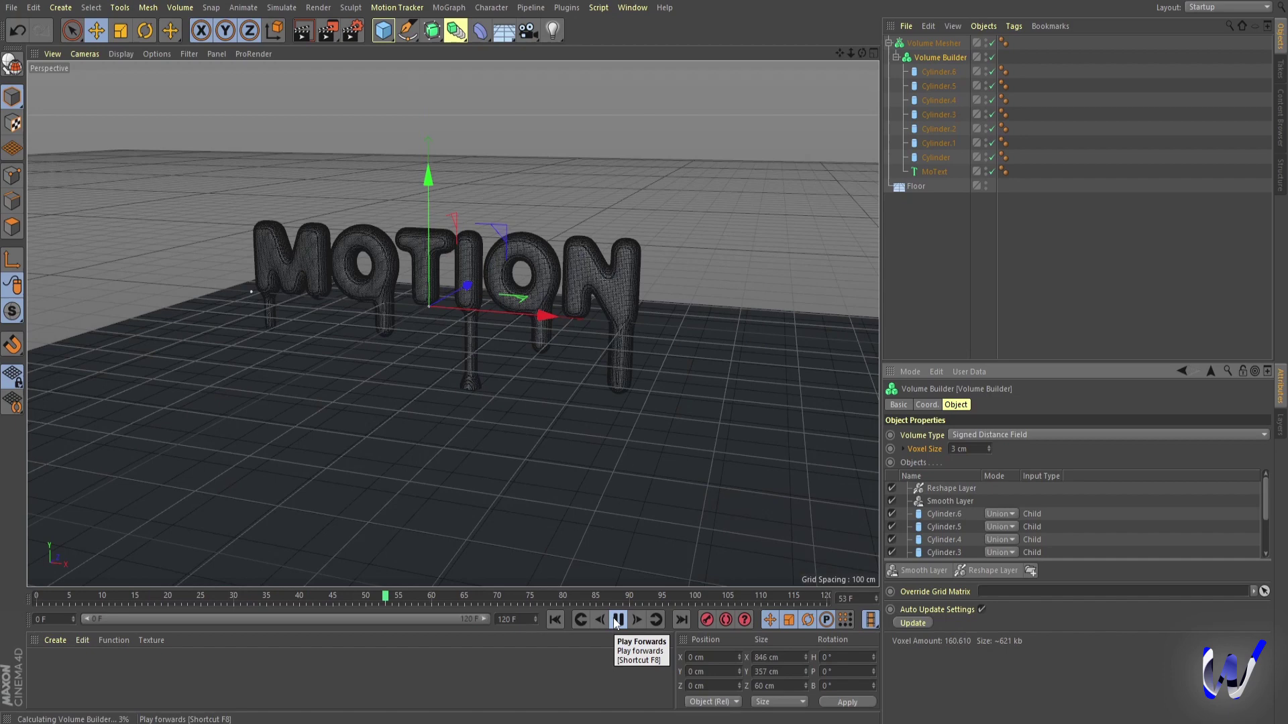
left_click(617, 620)
Switch to Gouraud shading (N~A) and render a quick preview of the smooth dripping letters.
type("na")
scroll("up", 3)
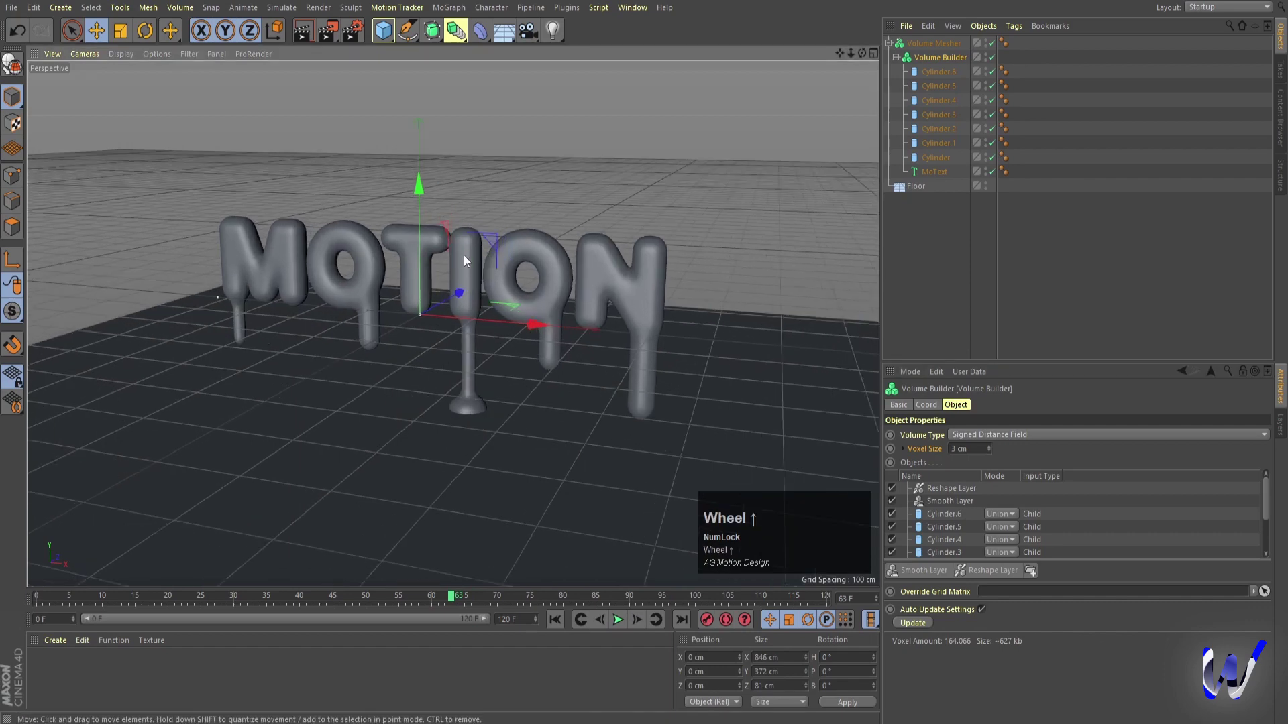
left_click(624, 619)
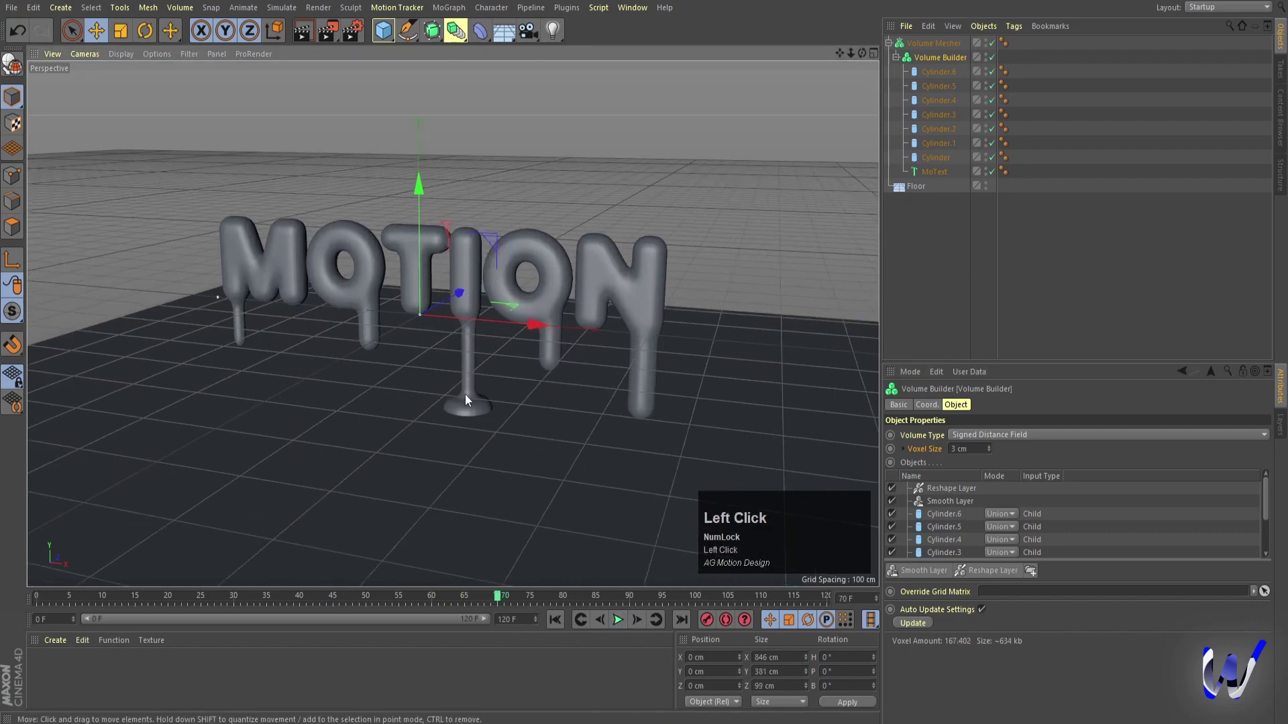
key("ctrl+r")
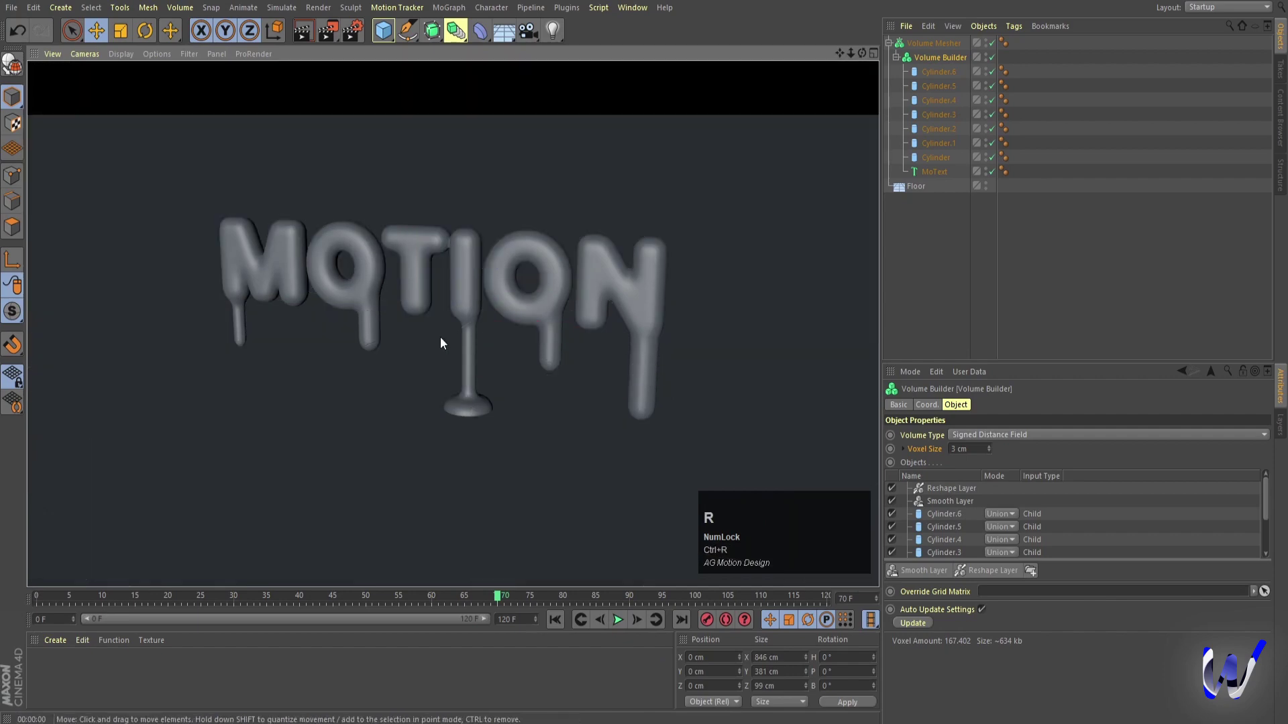
left_click(979, 234)
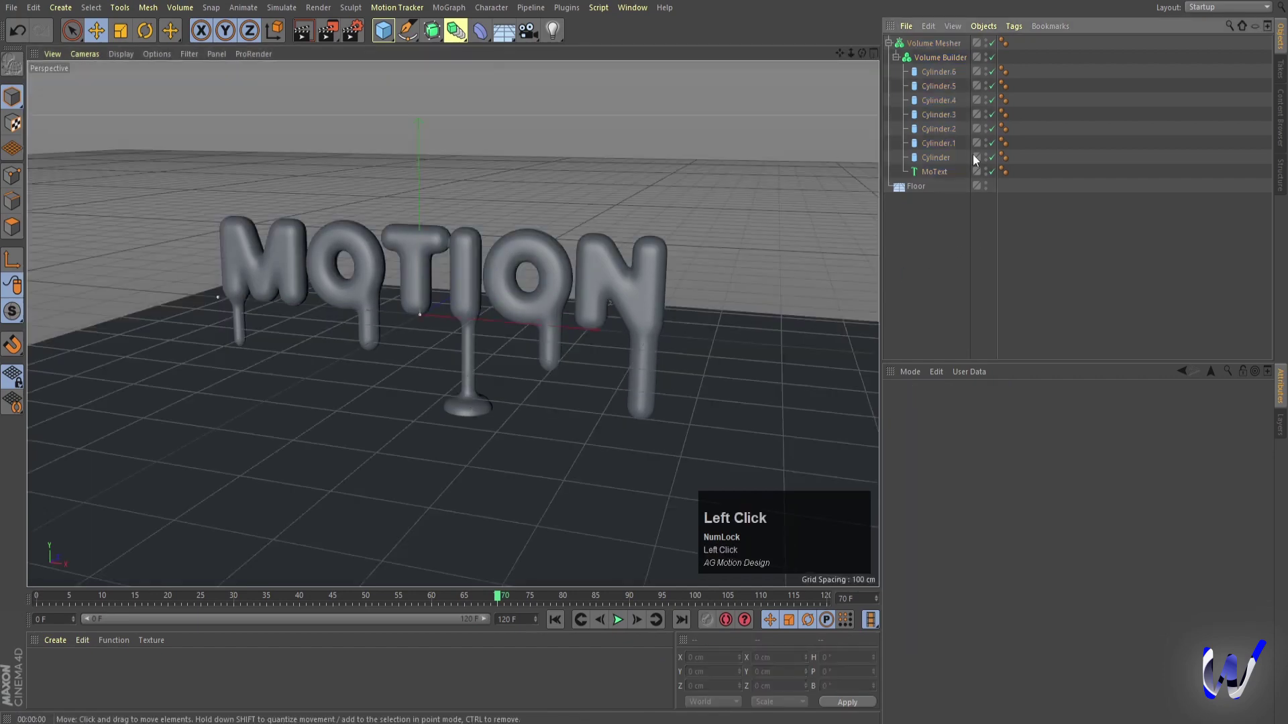
Deepen the MOTION text to 60 cm and add a camera to the scene.
left_click(929, 176)
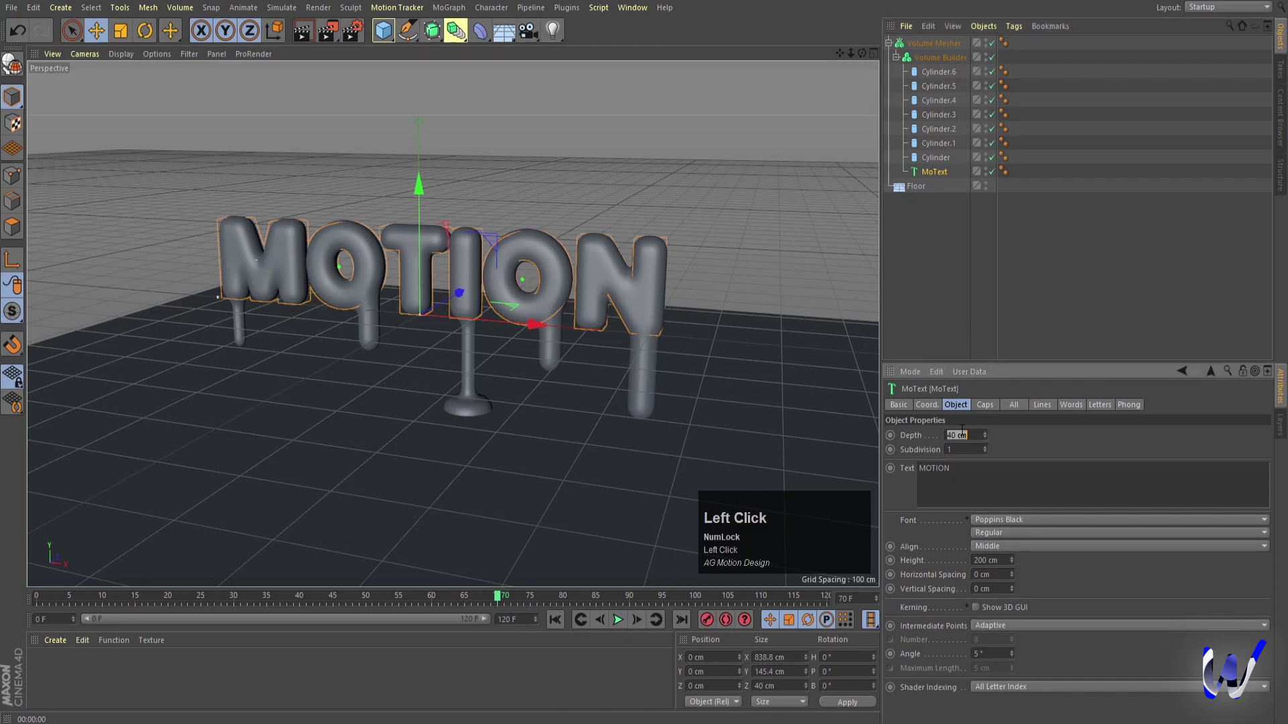
key("Return")
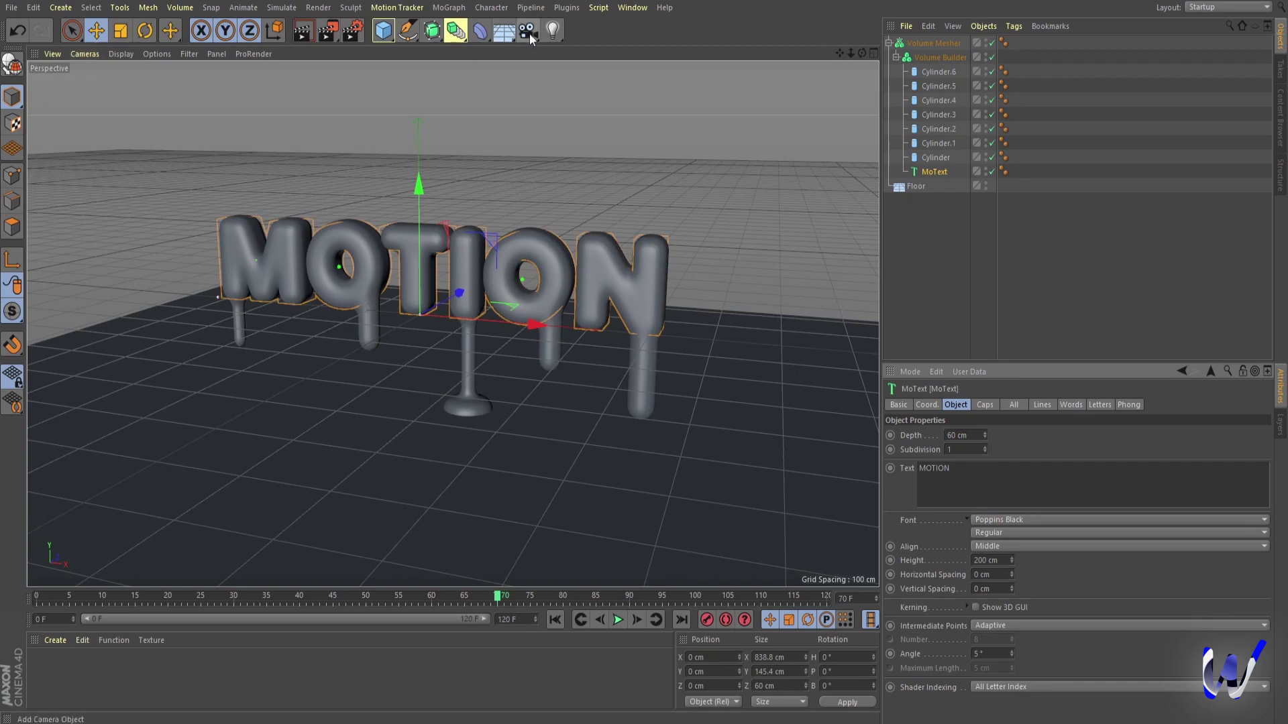
left_click(536, 39)
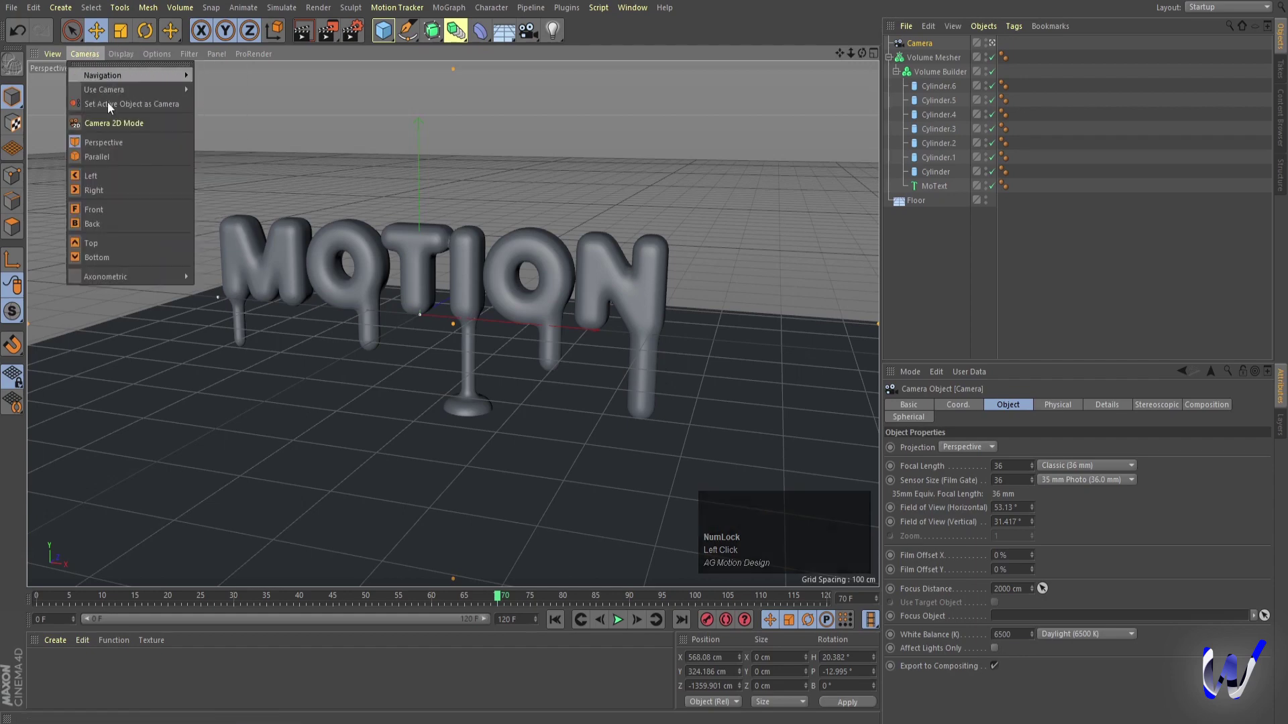
Orbit and pan the camera to frame the dripping letters, checking with a preview render.
left_click(113, 163)
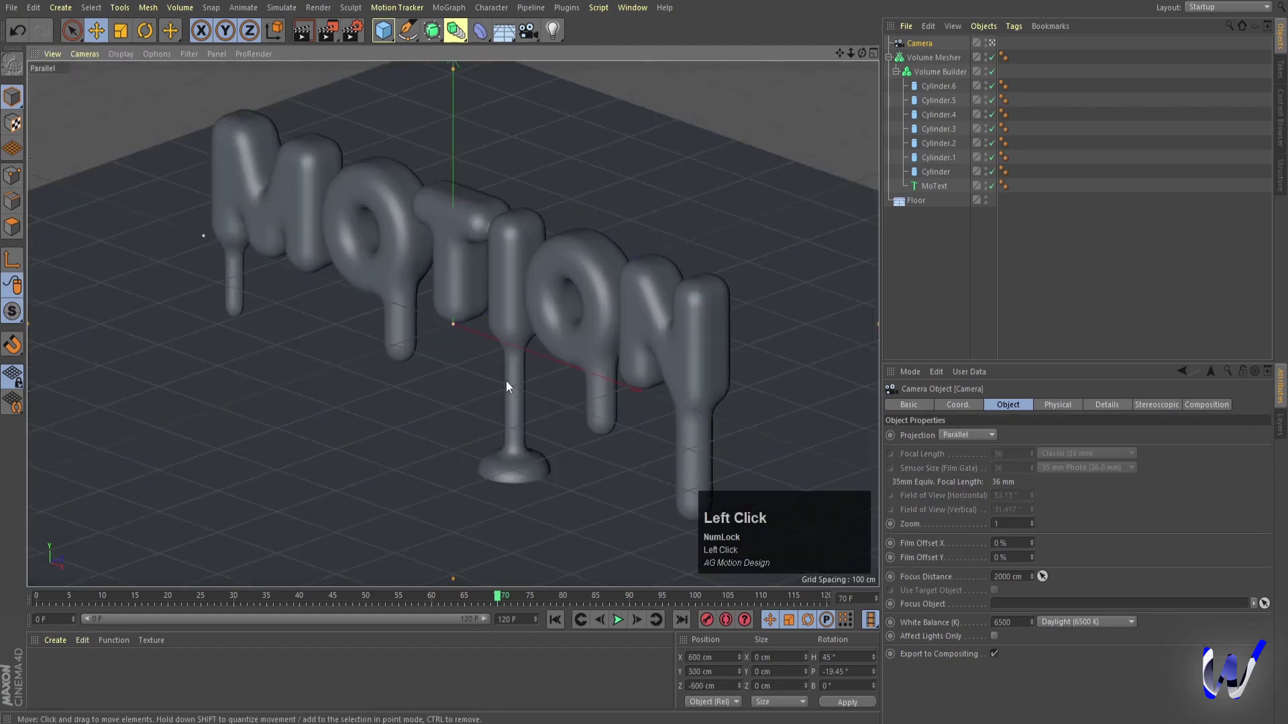
left_click(424, 357)
middle_click(473, 342)
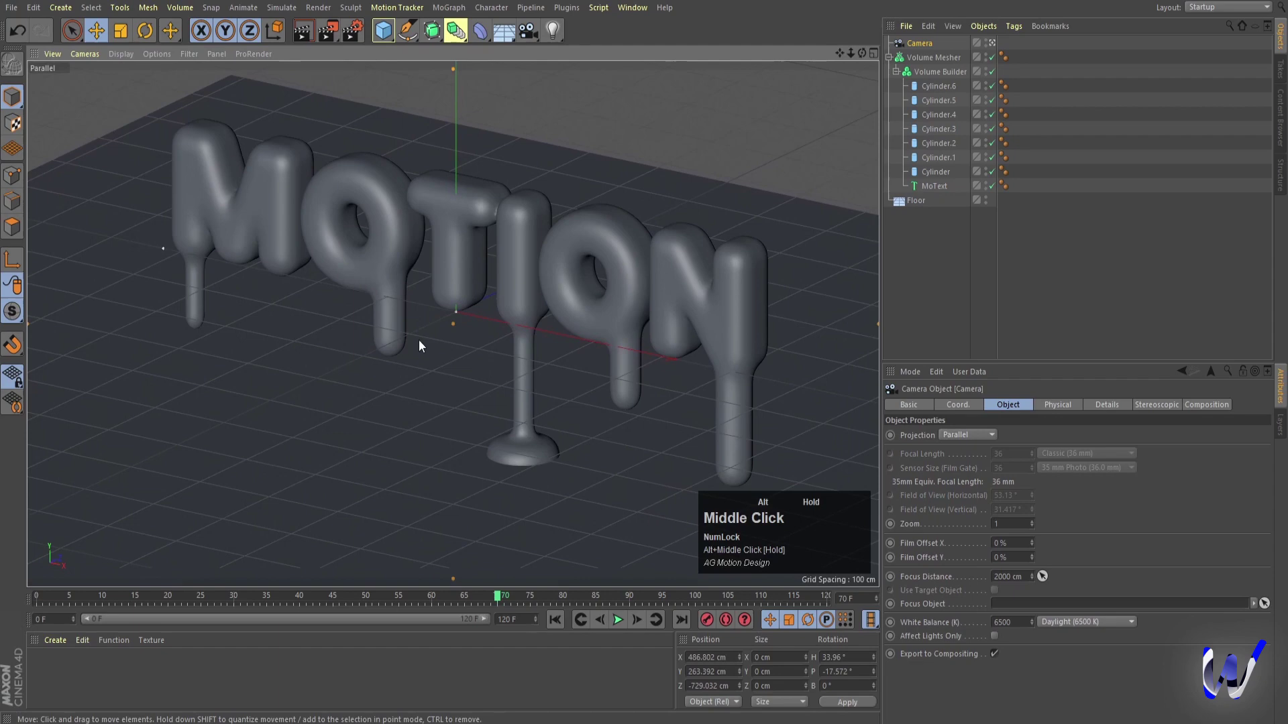
left_click_drag(477, 313, 475, 379)
middle_click(475, 379)
left_click_drag(430, 407, 456, 350)
left_click_drag(456, 351, 441, 352)
key("ctrl+r")
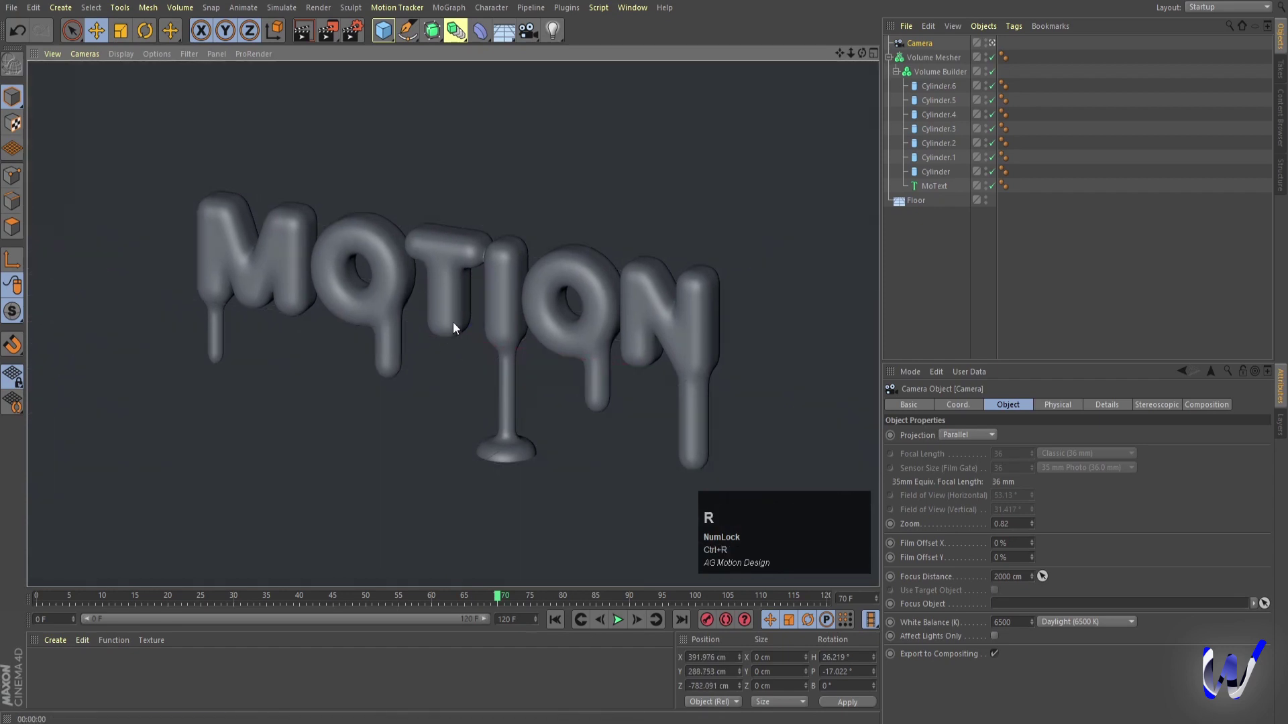
Fine-tune the framing, play the drip animation, then select the drip cylinder under the M.
left_click_drag(459, 330, 622, 622)
left_click(621, 622)
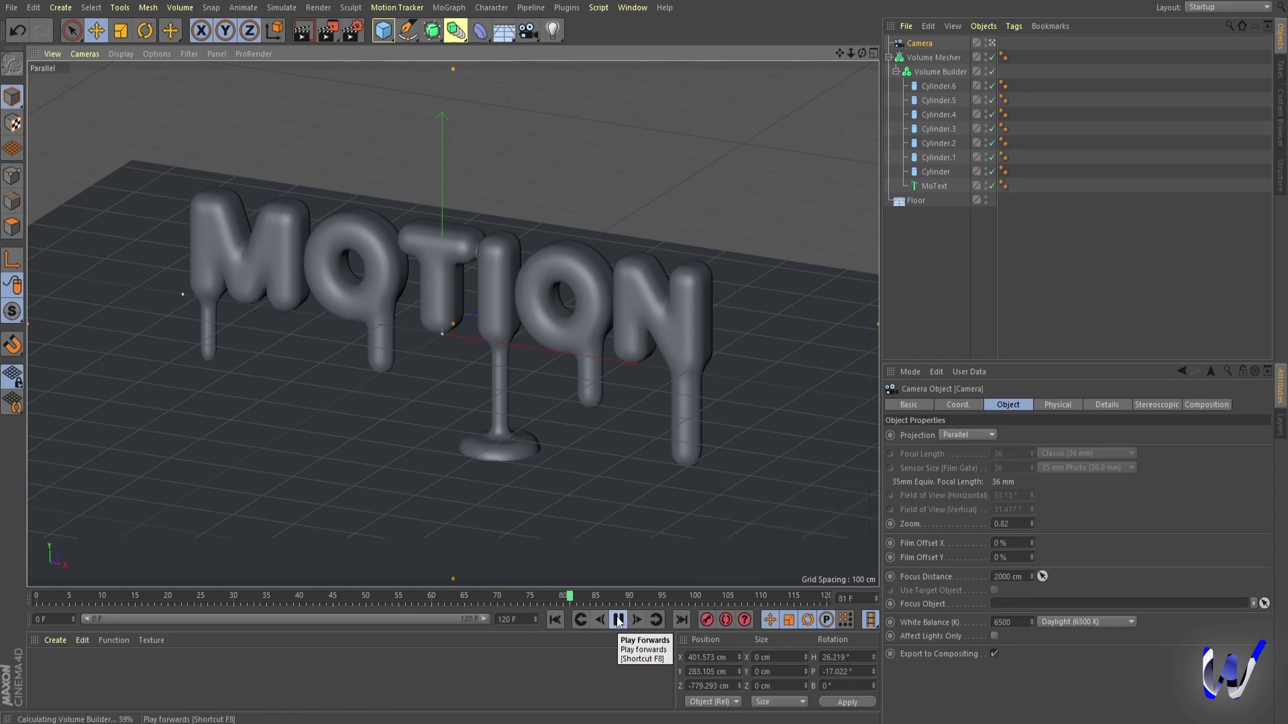
left_click(621, 621)
left_click(627, 623)
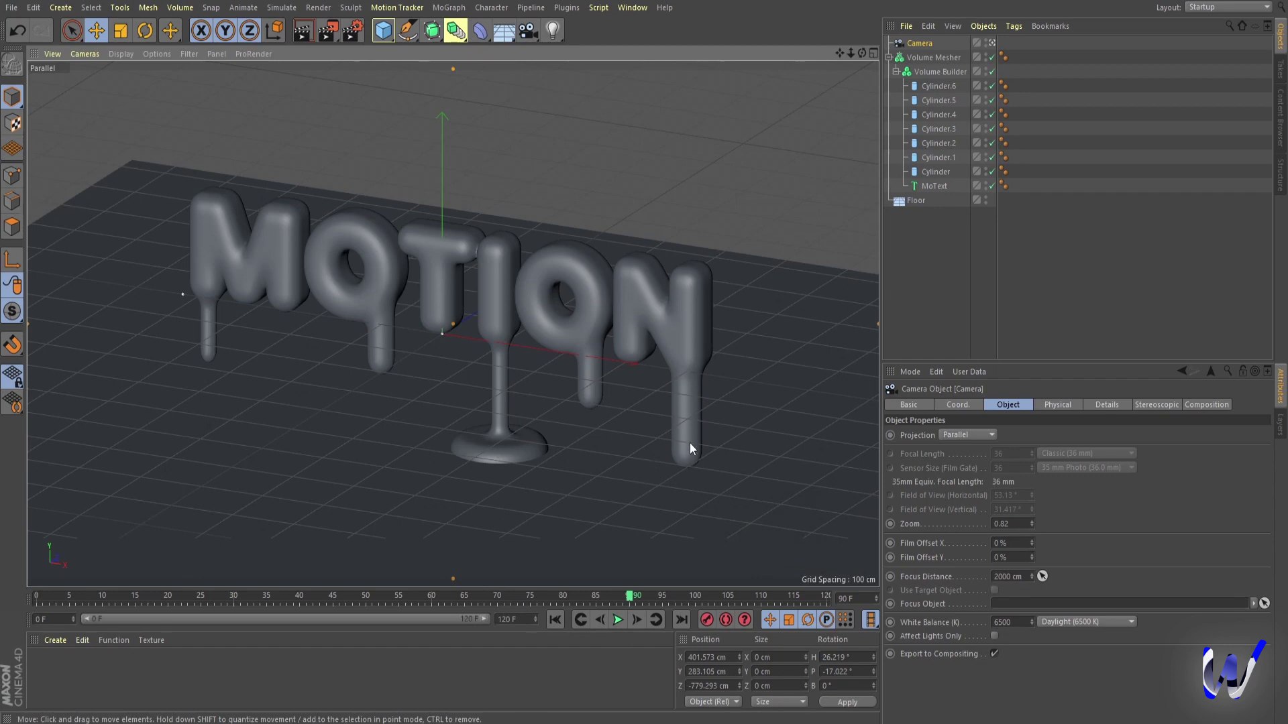
left_click(934, 174)
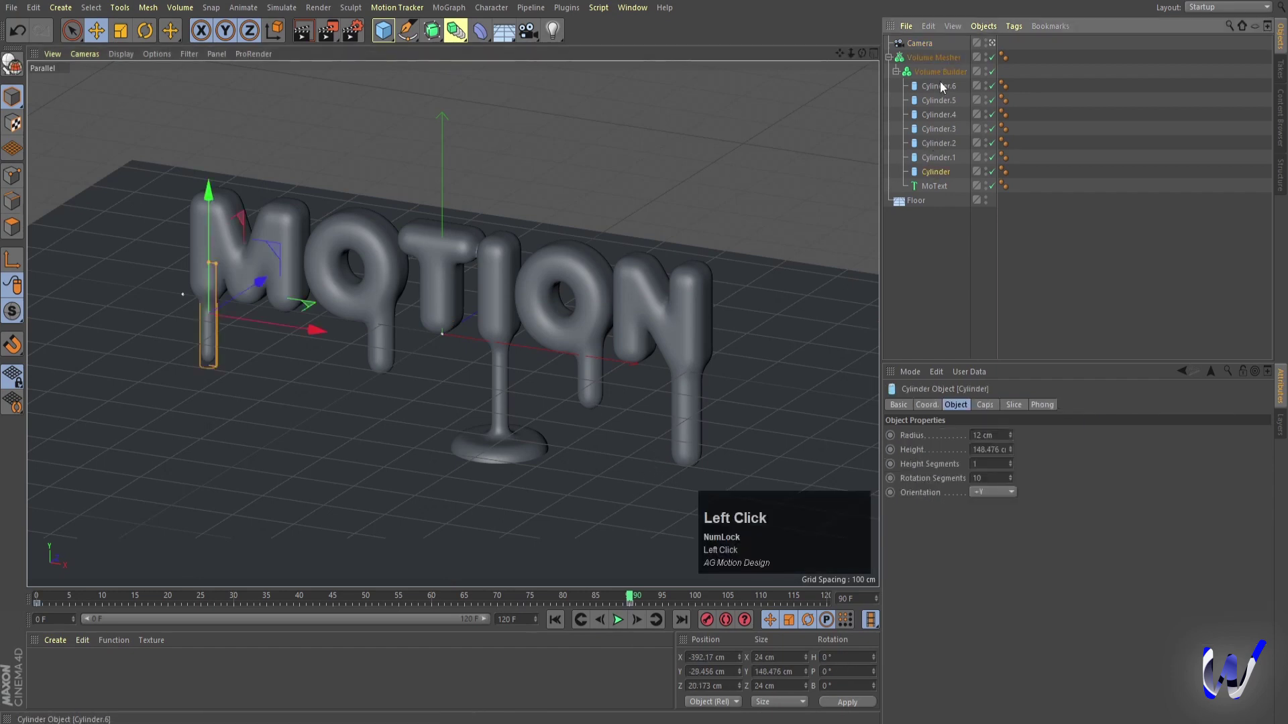
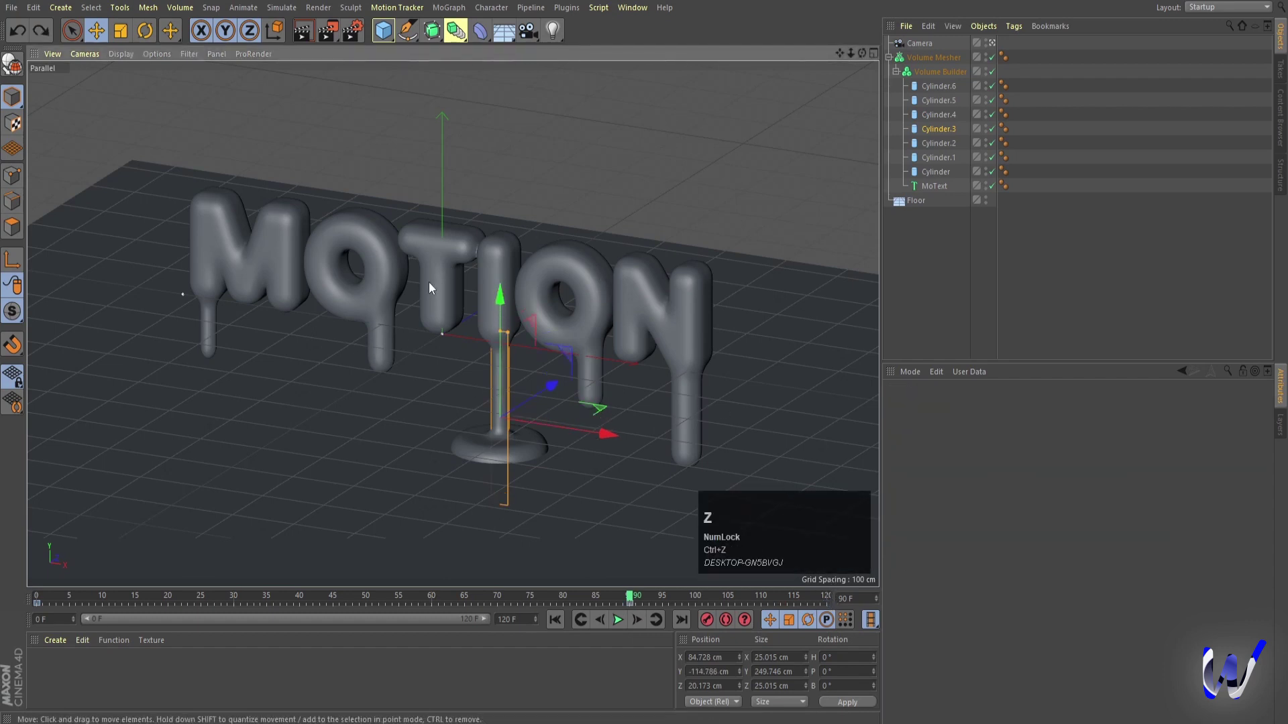
Select the drip cylinder under the second O and shrink the puddle cylinder under the long drip to 0 cm radius.
left_click(946, 120)
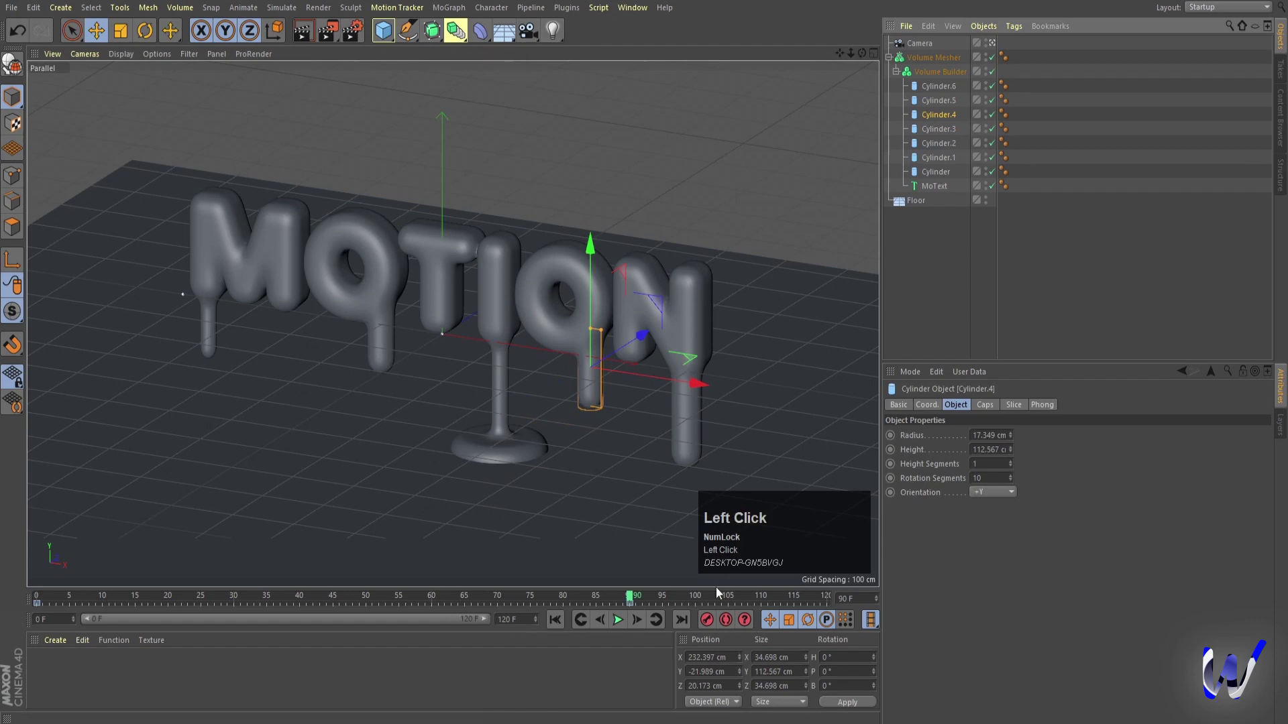
left_click_drag(632, 607, 935, 91)
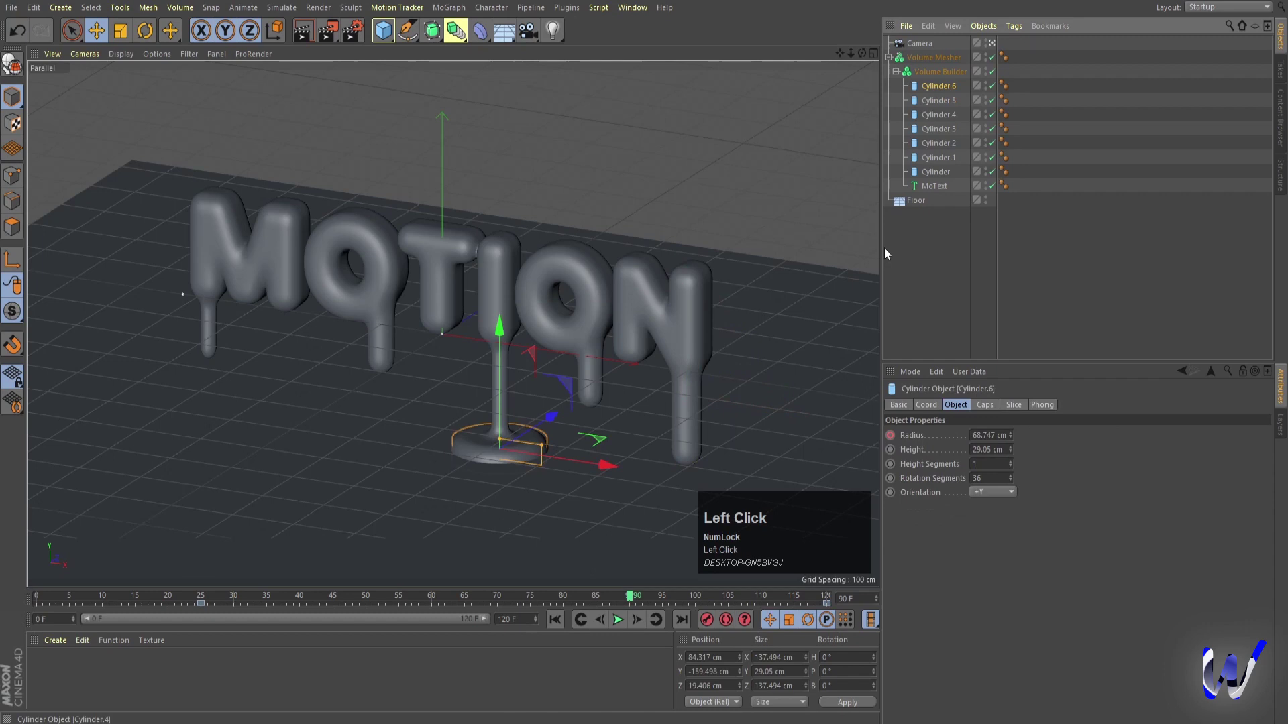
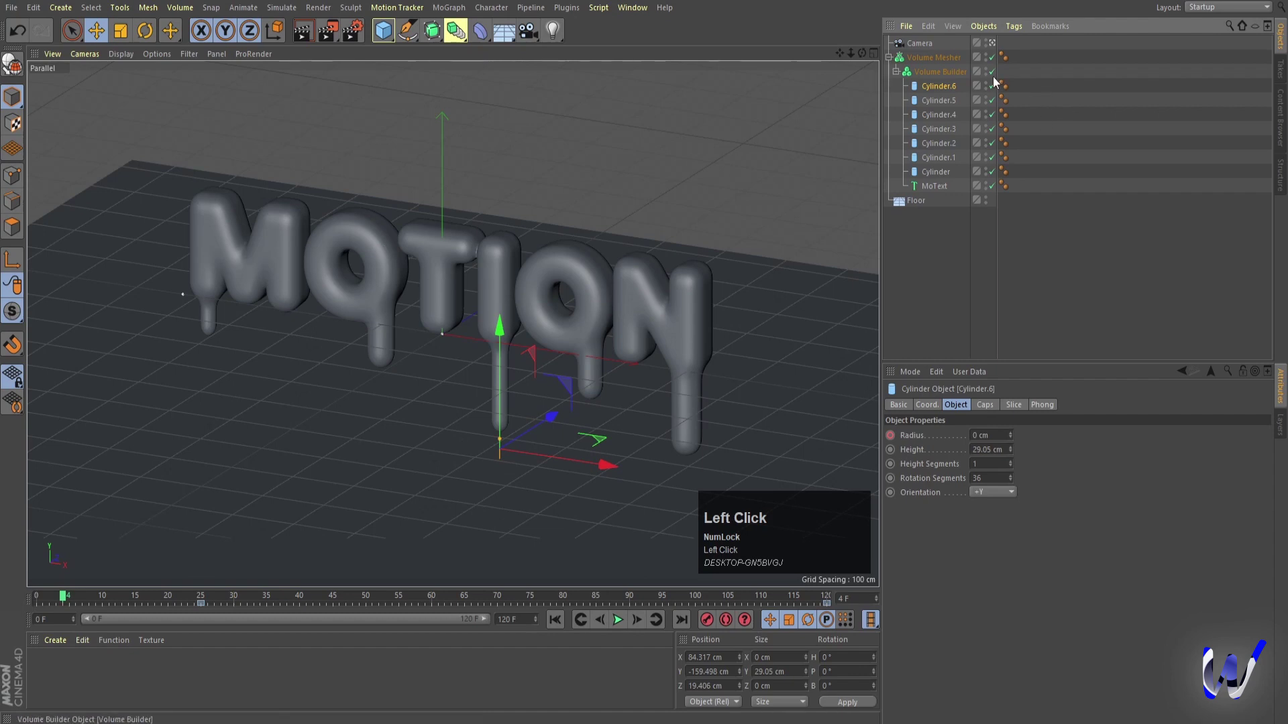
Play the drip animation on the raw shapes, edit the keys and replay it.
left_click(953, 80)
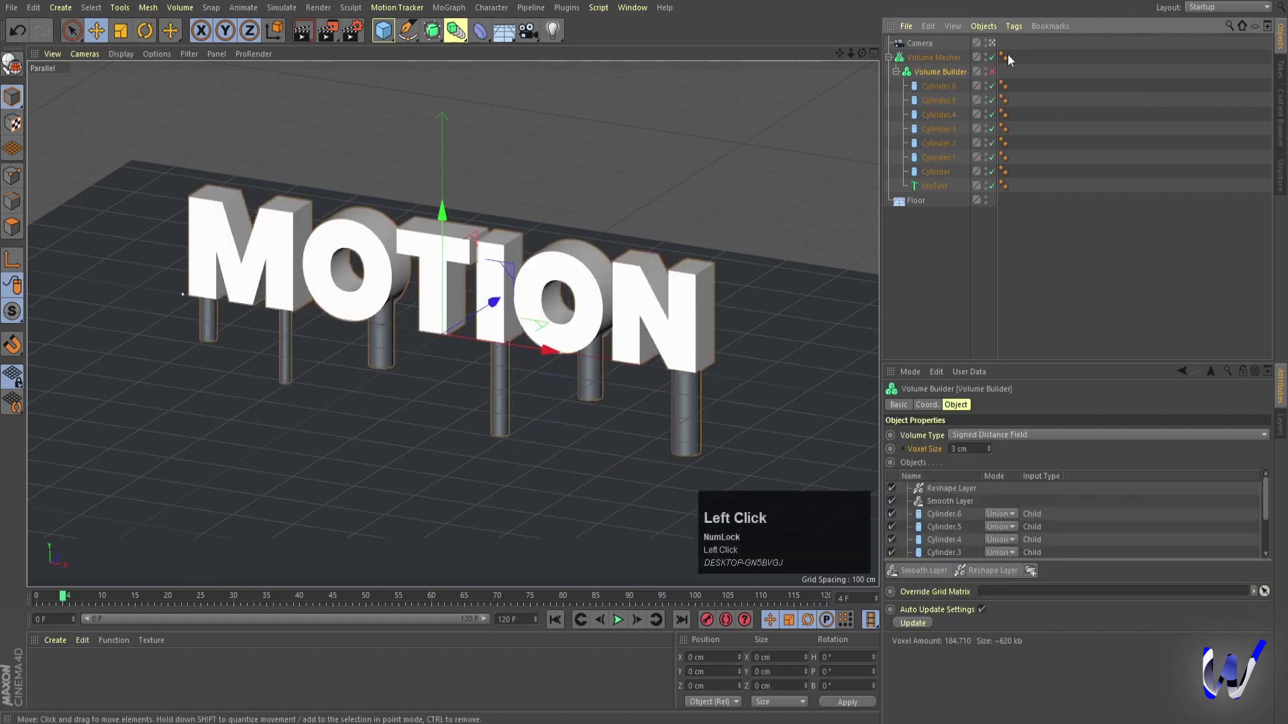
left_click(566, 620)
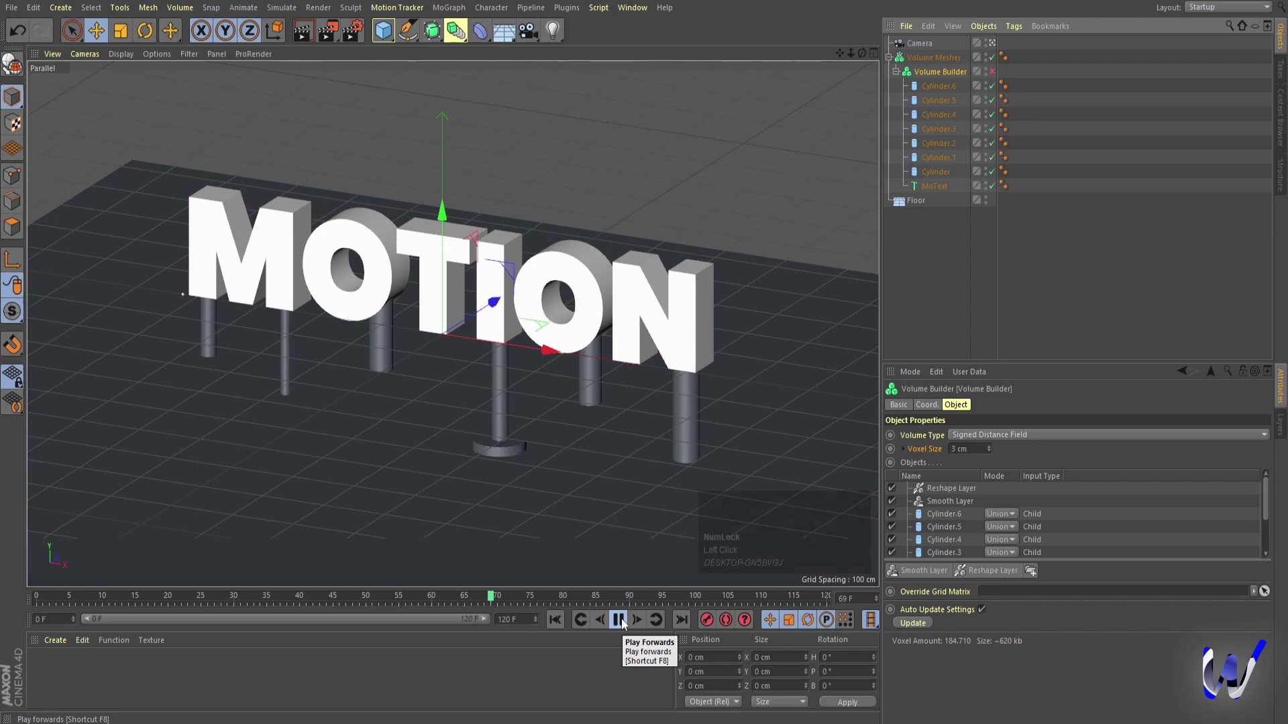
left_click_drag(625, 623, 622, 625)
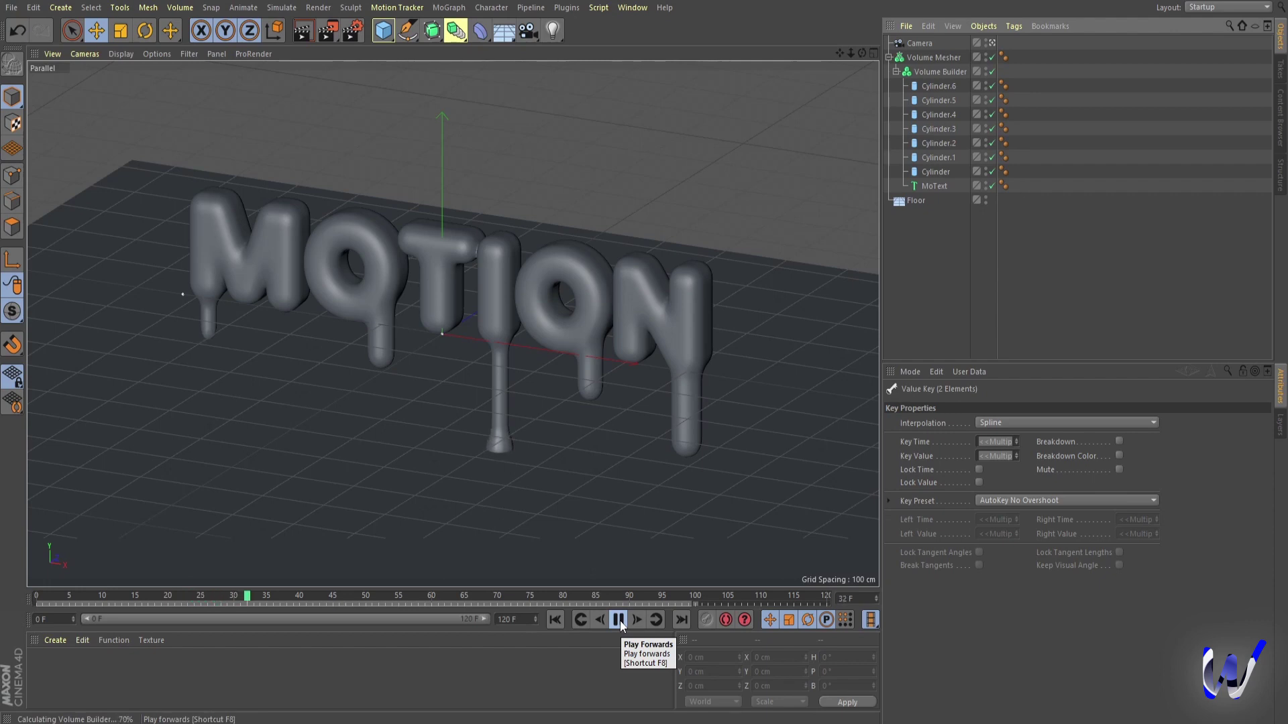
left_click(624, 625)
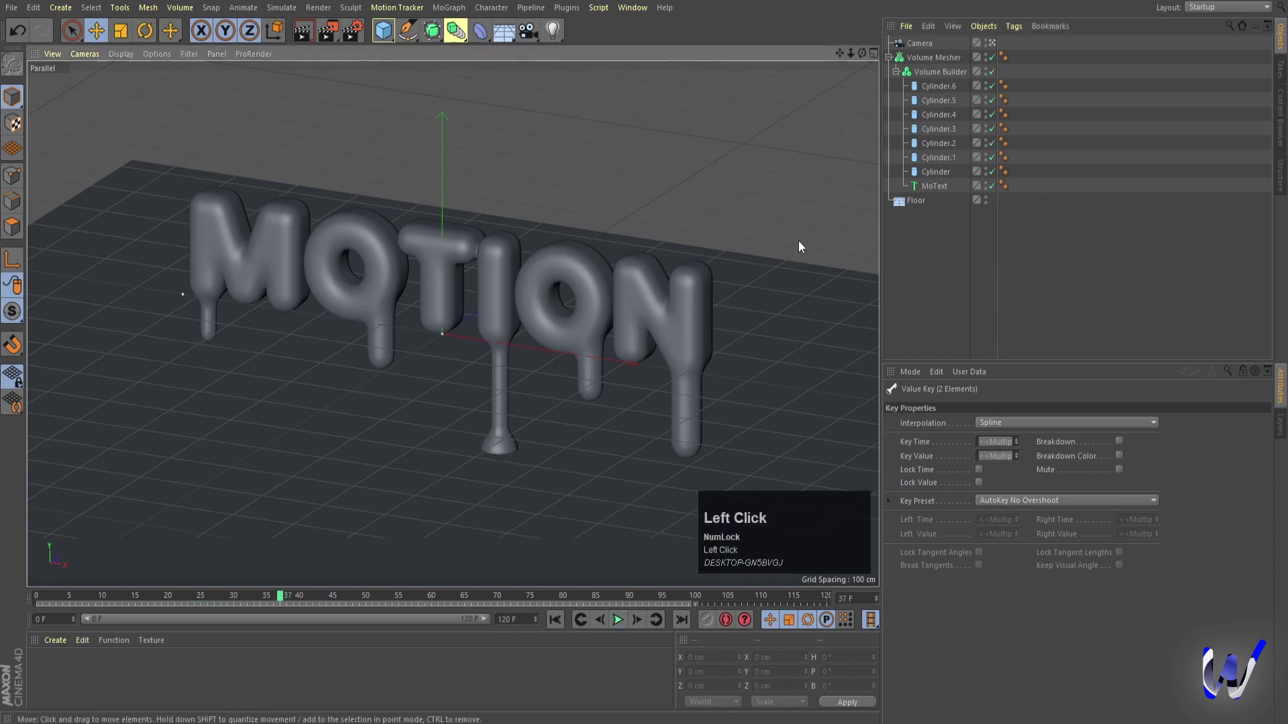
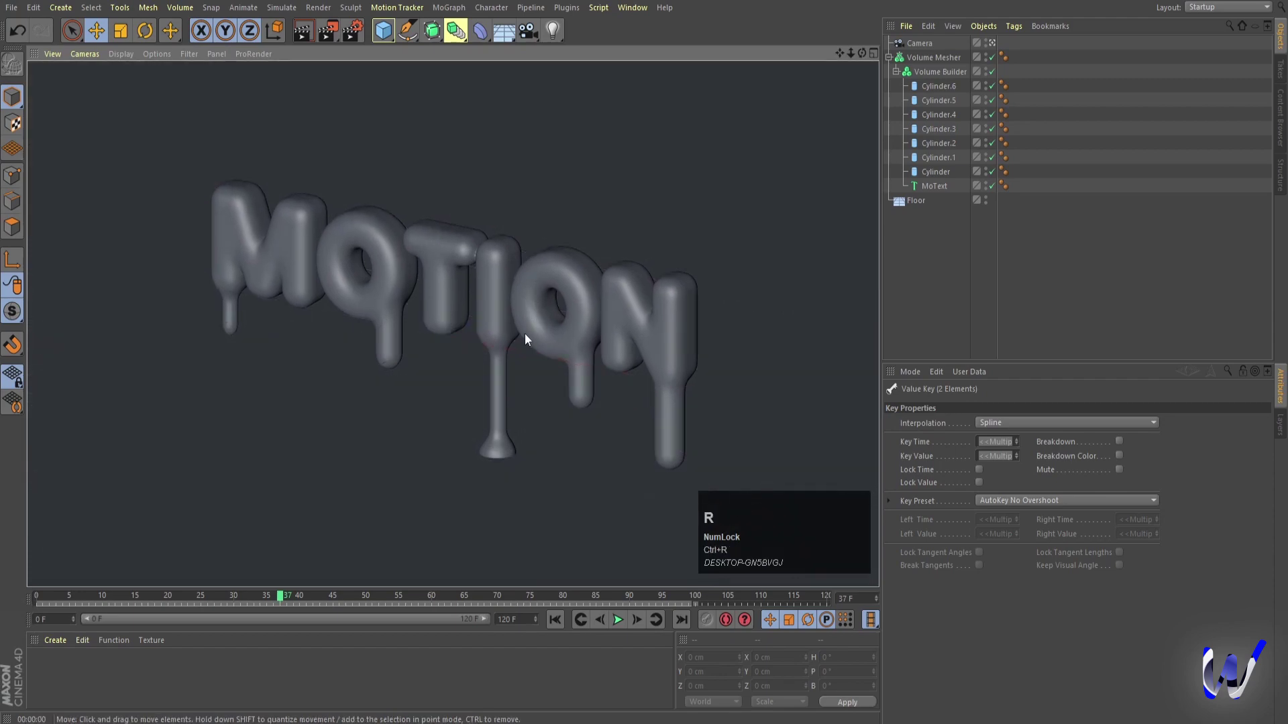
Move the newly added light toward the MOTION letters.
left_click_drag(429, 351, 240, 427)
Preview the lit scene, then move the light into position in the Top view.
key("ctrl+r")
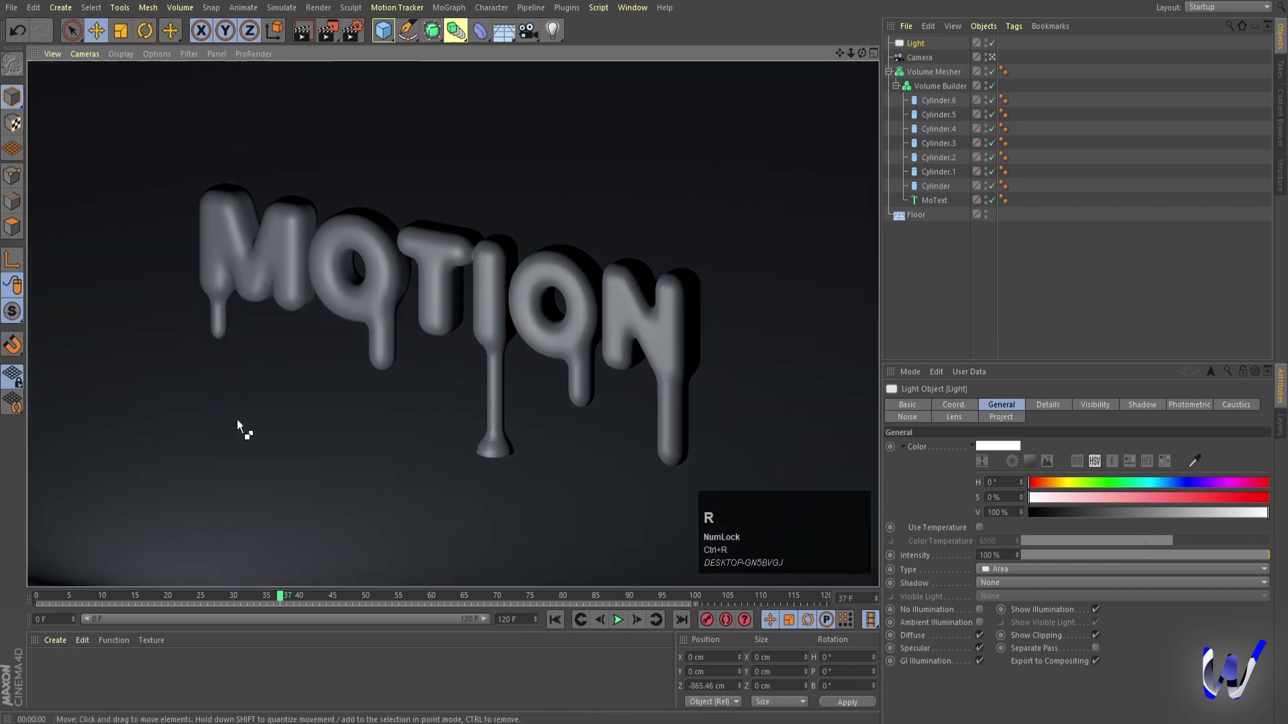
middle_click(487, 354)
scroll("down", 3)
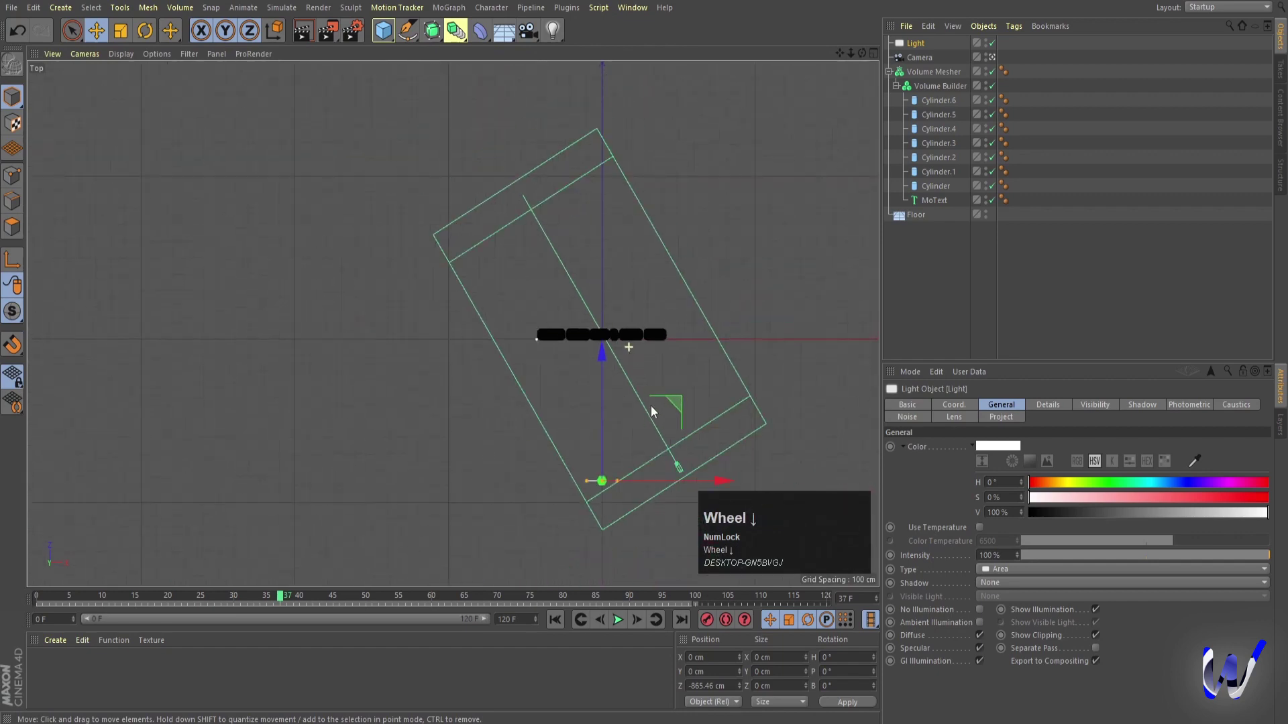
left_click_drag(676, 409, 506, 454)
key("r")
left_click_drag(491, 435, 514, 457)
Raise the light above the letters in the Right view and rotate it toward them from the Top view.
middle_click(513, 457)
scroll("down", 3)
key("e")
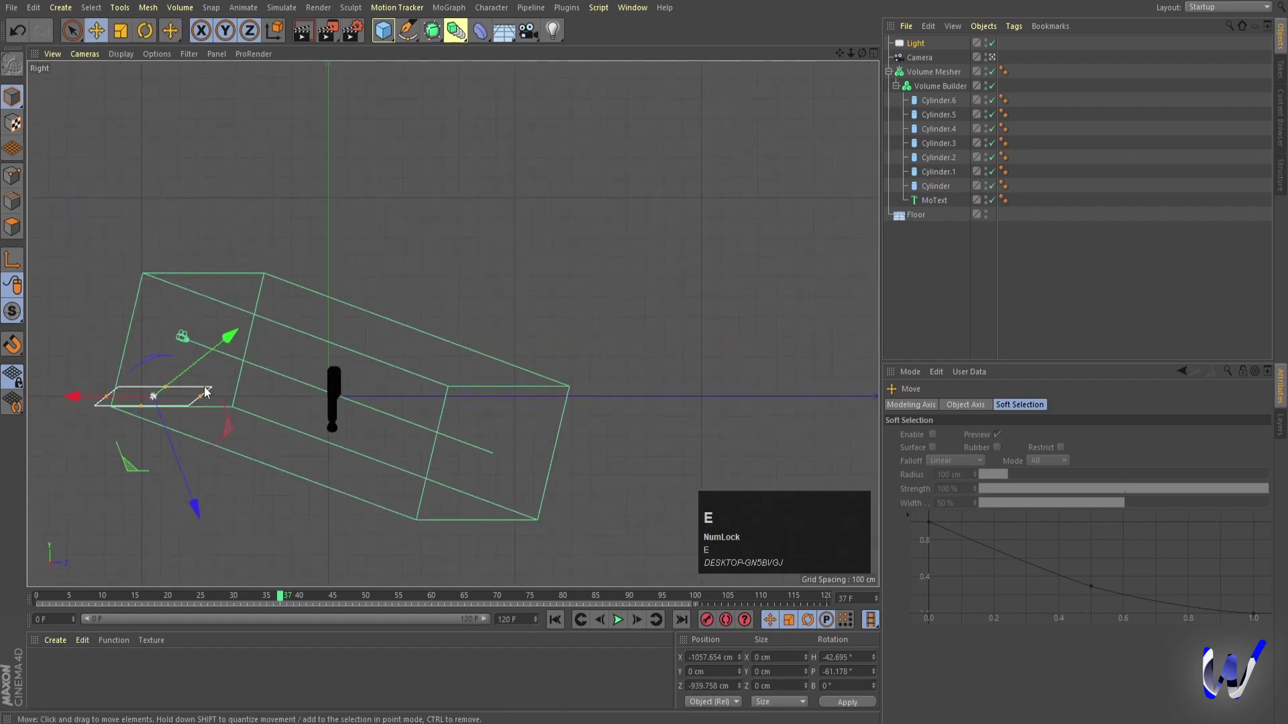
key("w")
left_click_drag(167, 283, 365, 221)
middle_click(365, 220)
middle_click(627, 314)
key("e")
key("r")
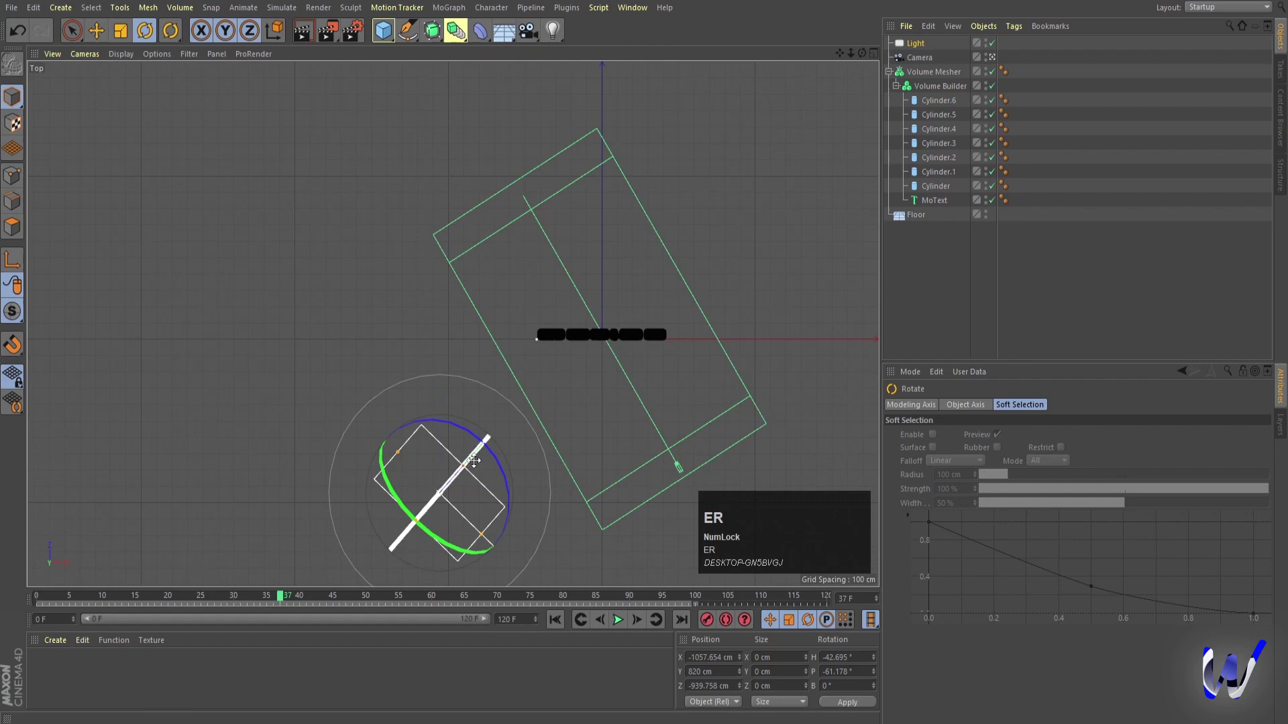
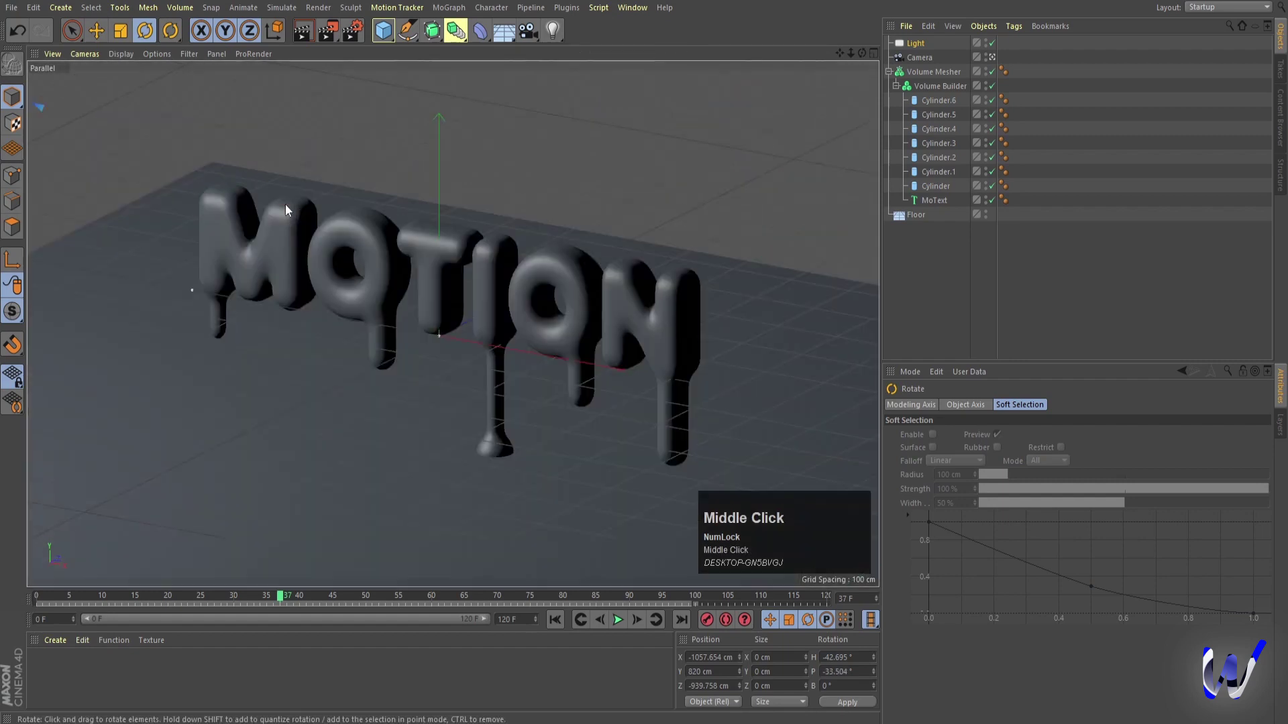
Test-render the angled light's soft shadows, inspect its settings, and return to the four-view layout.
key("ctrl+r")
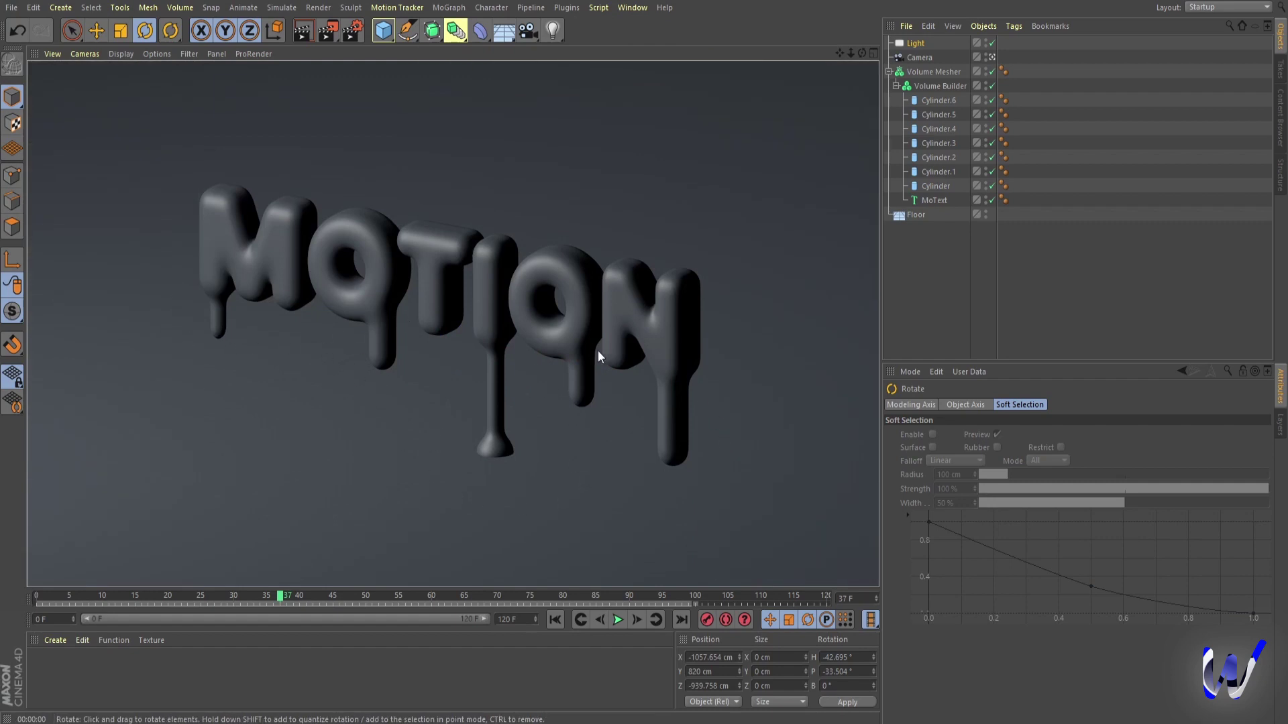
left_click(1023, 314)
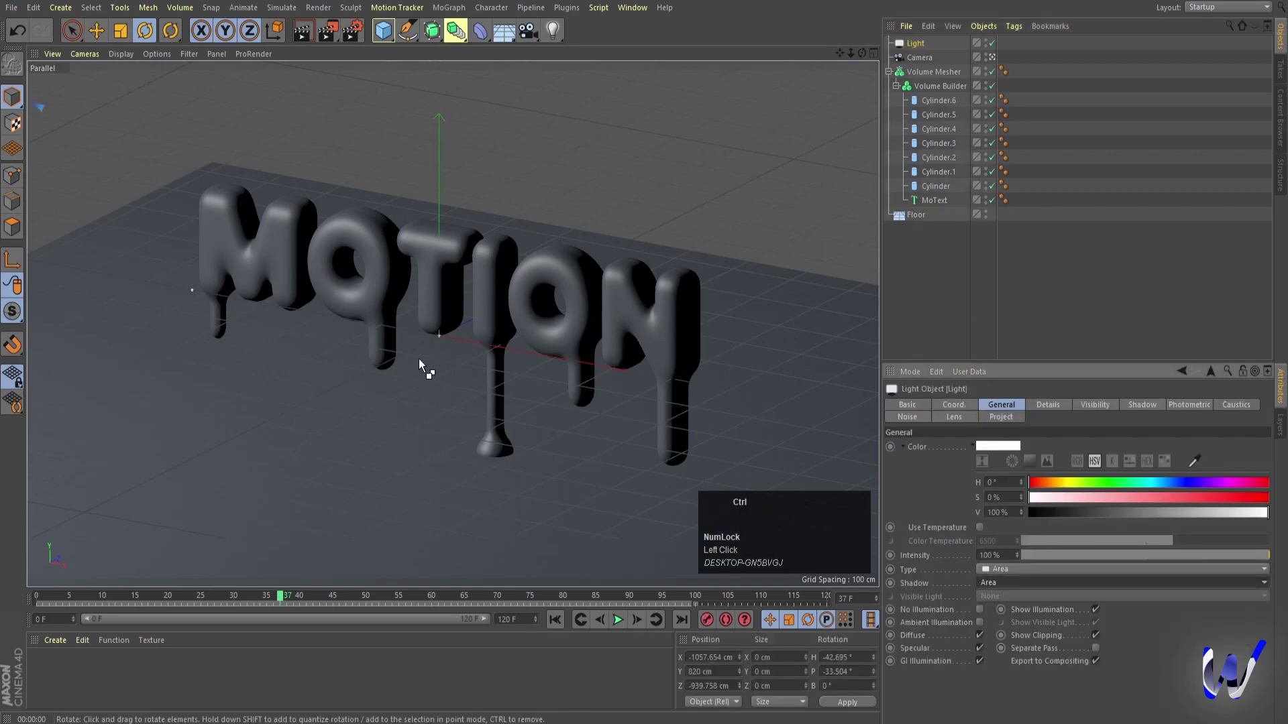
key("ctrl+r")
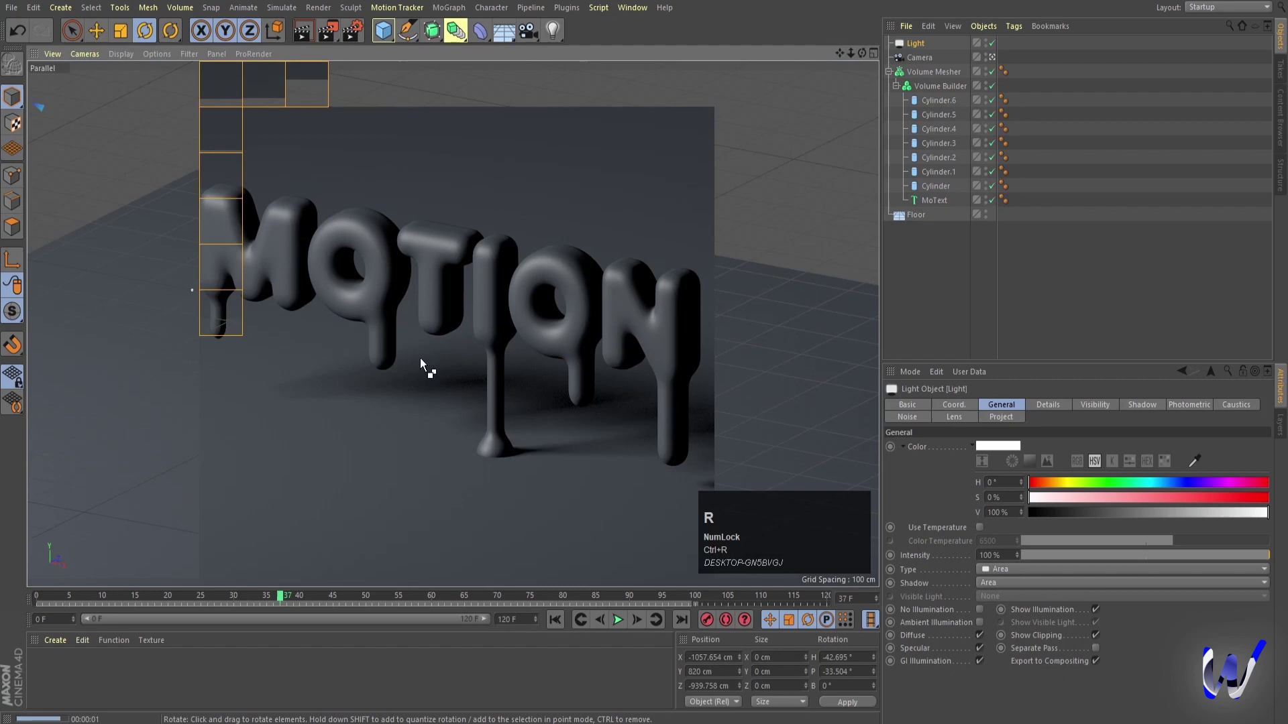
left_click(967, 284)
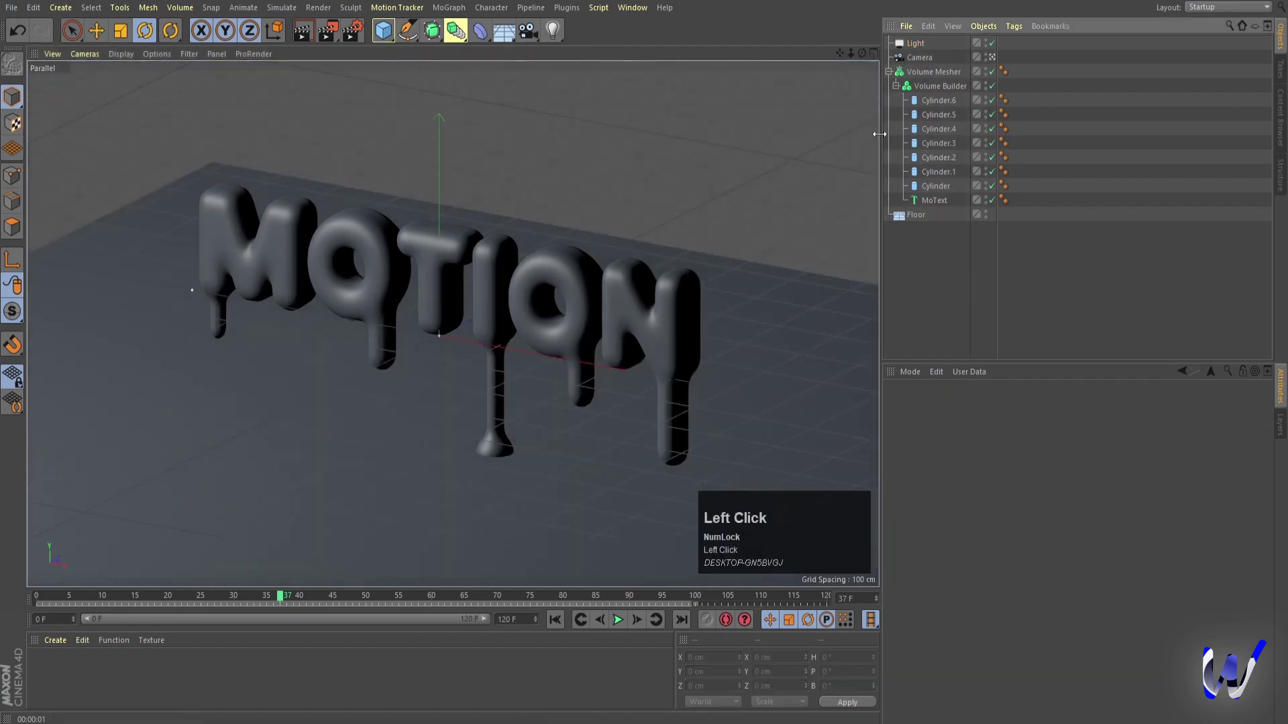
middle_click(740, 231)
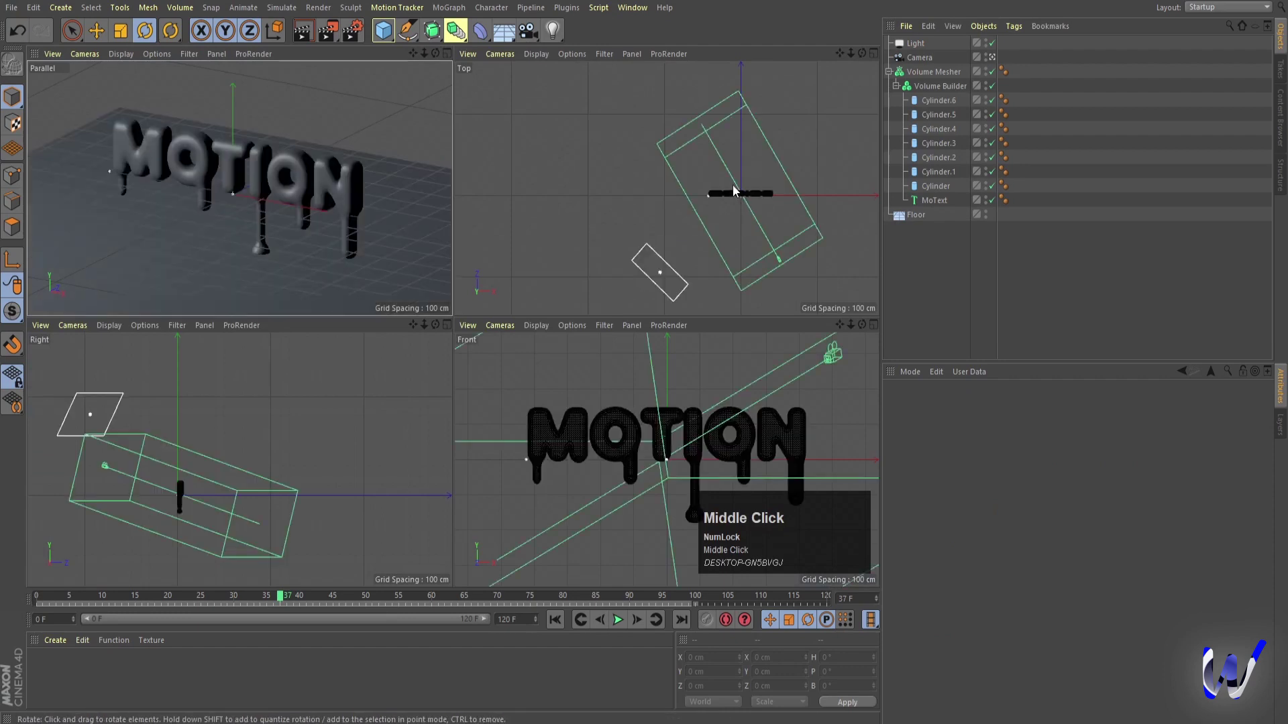
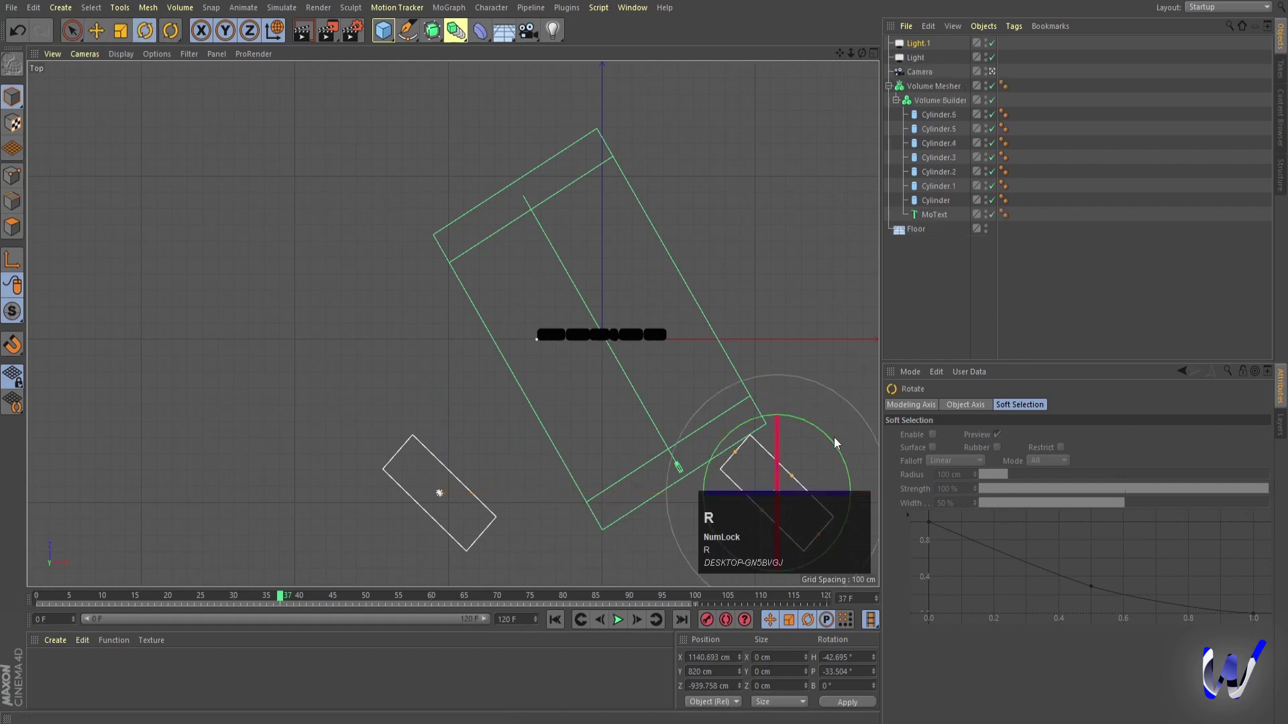
Aim the second light at the letters and render a preview of the combined lighting.
left_click_drag(830, 437, 756, 452)
key("w")
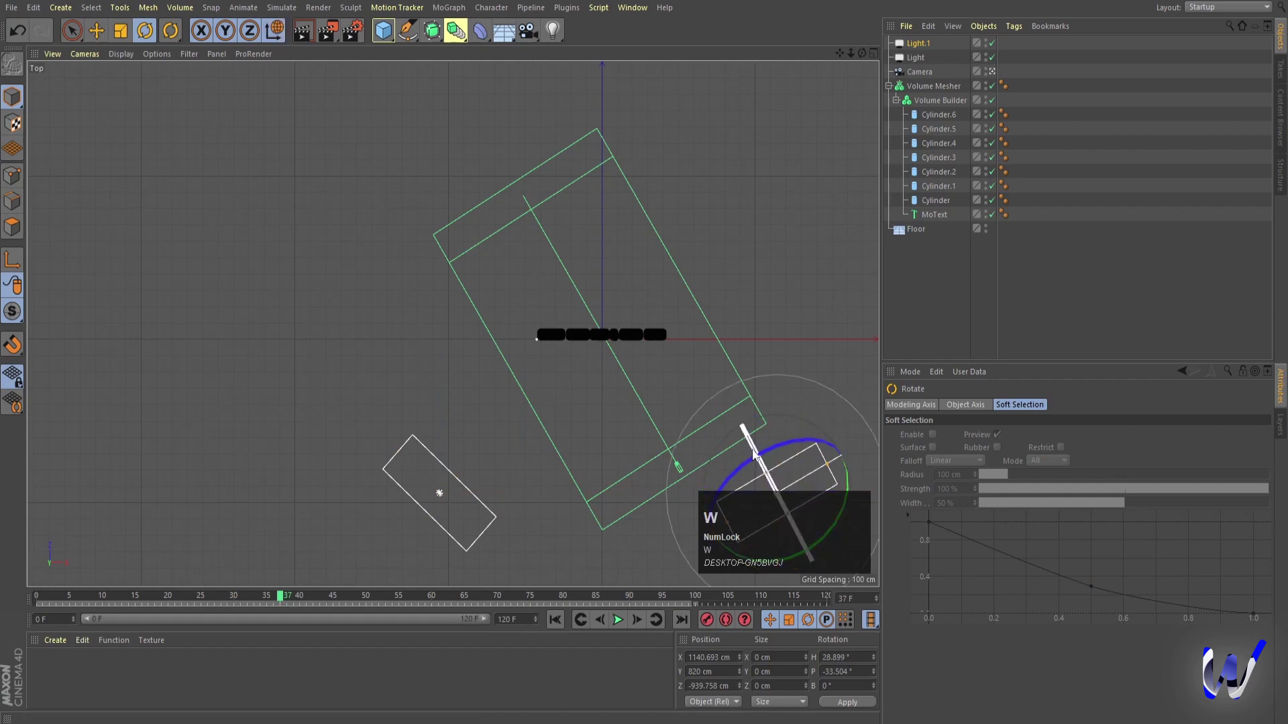
key("w")
key("w")
left_click(818, 513)
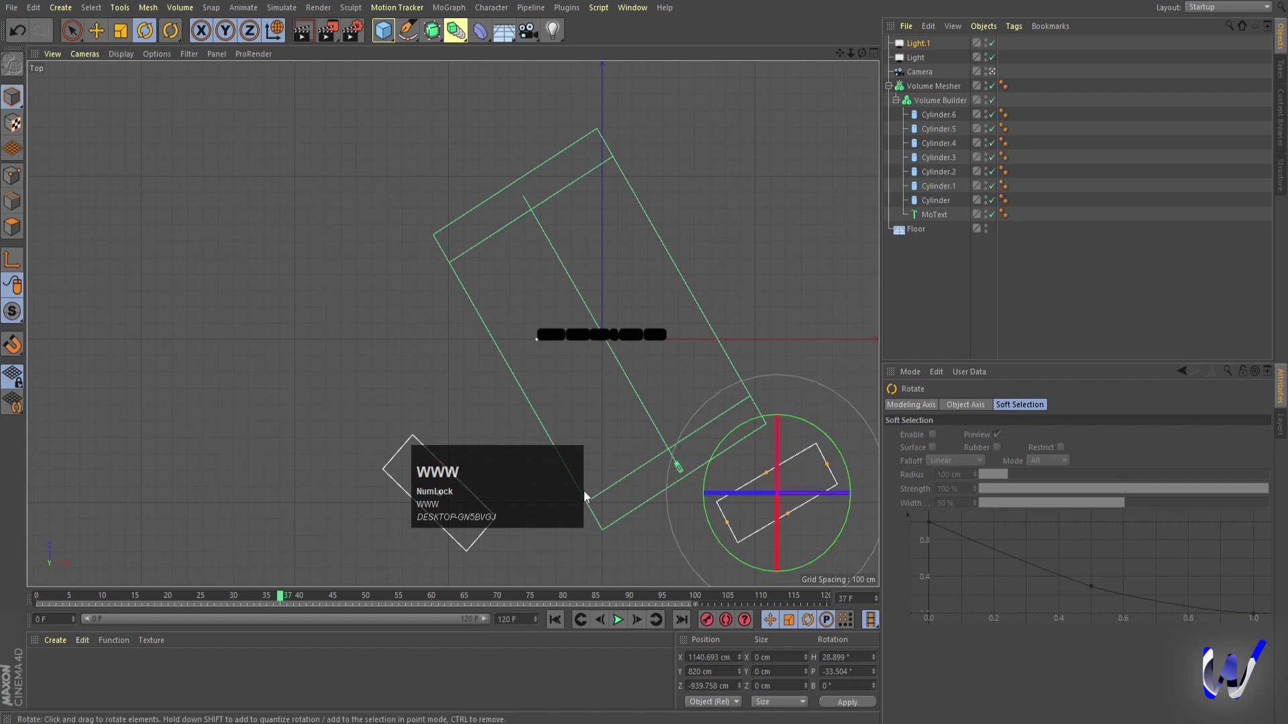
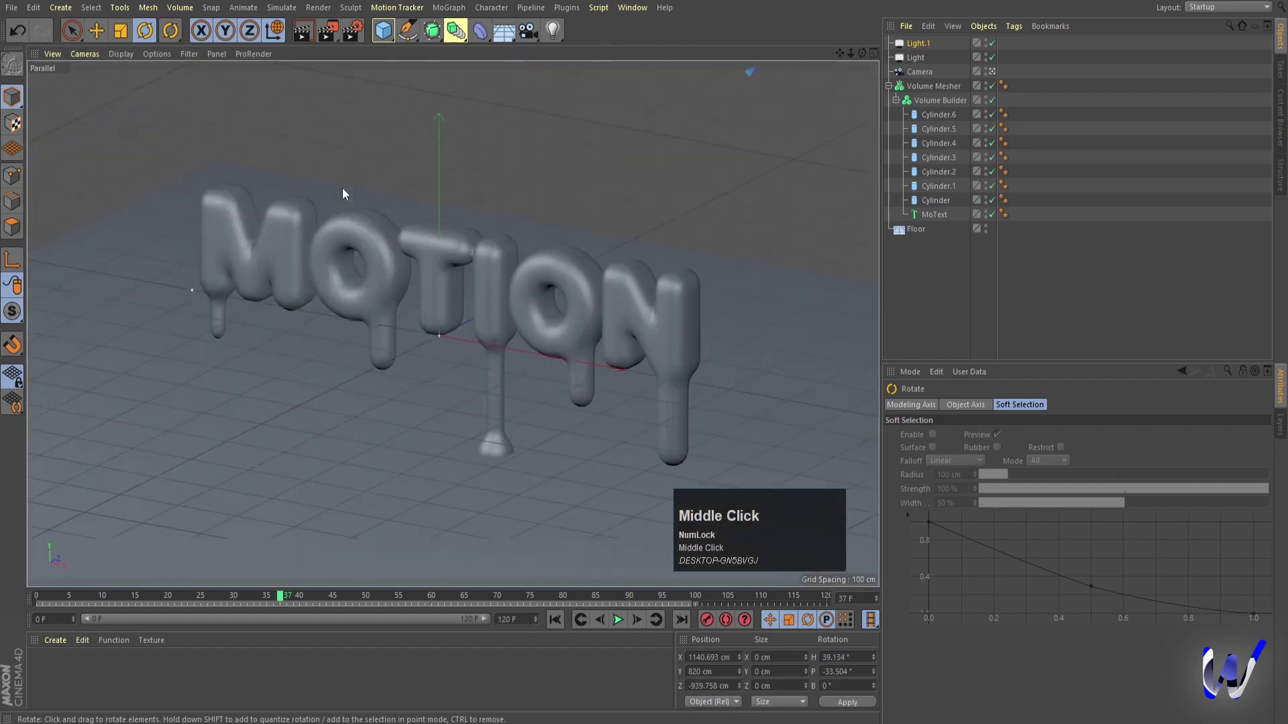
key("ctrl+r")
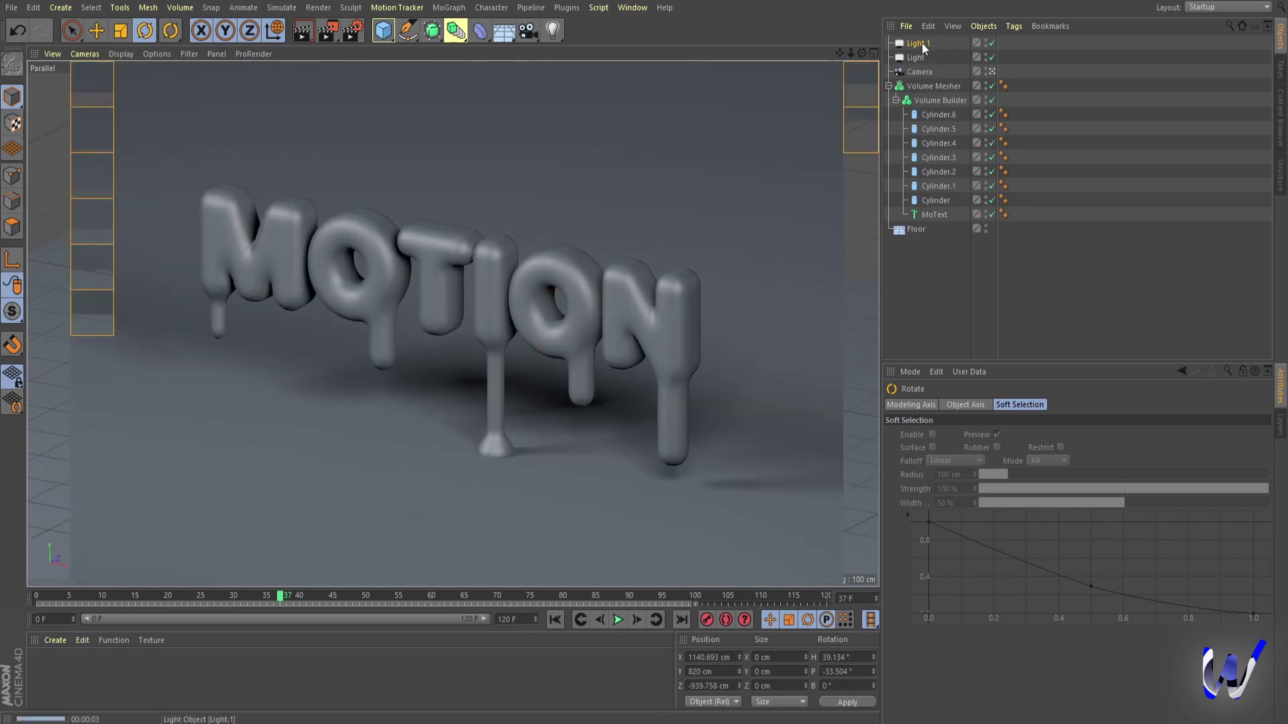
Review the second light's General settings and test-render the shadows on the floor.
left_click(925, 46)
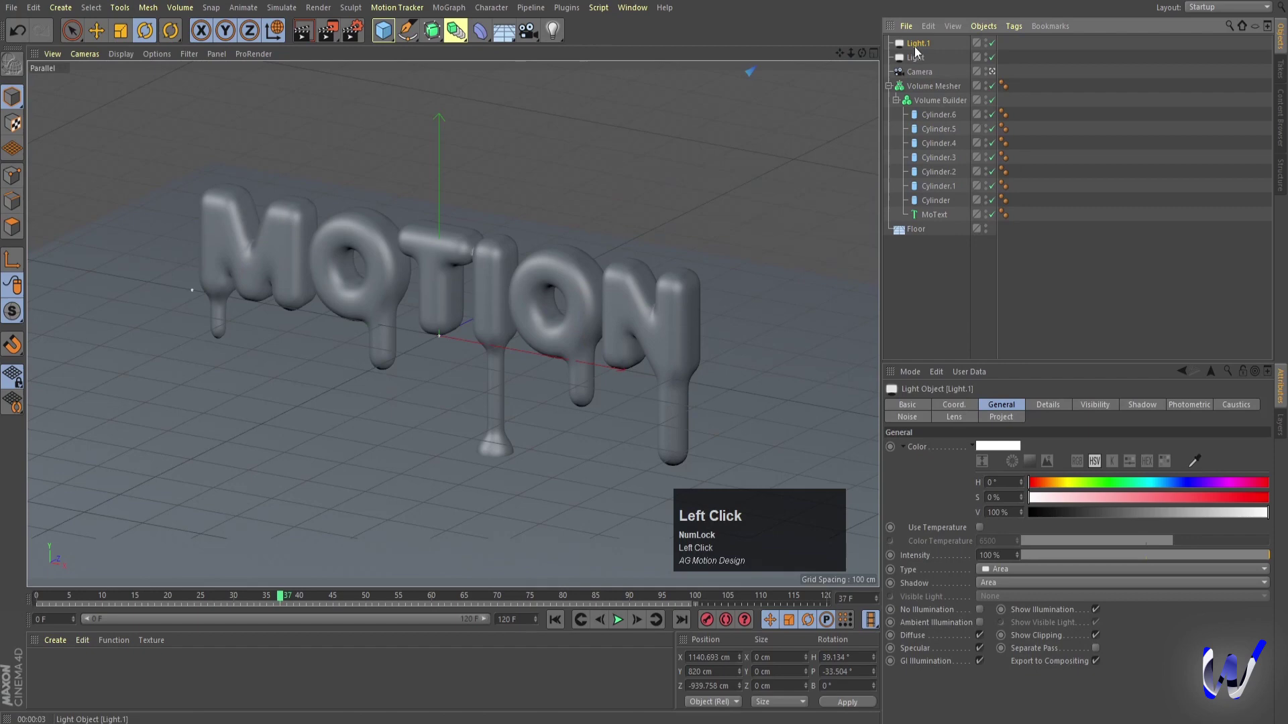
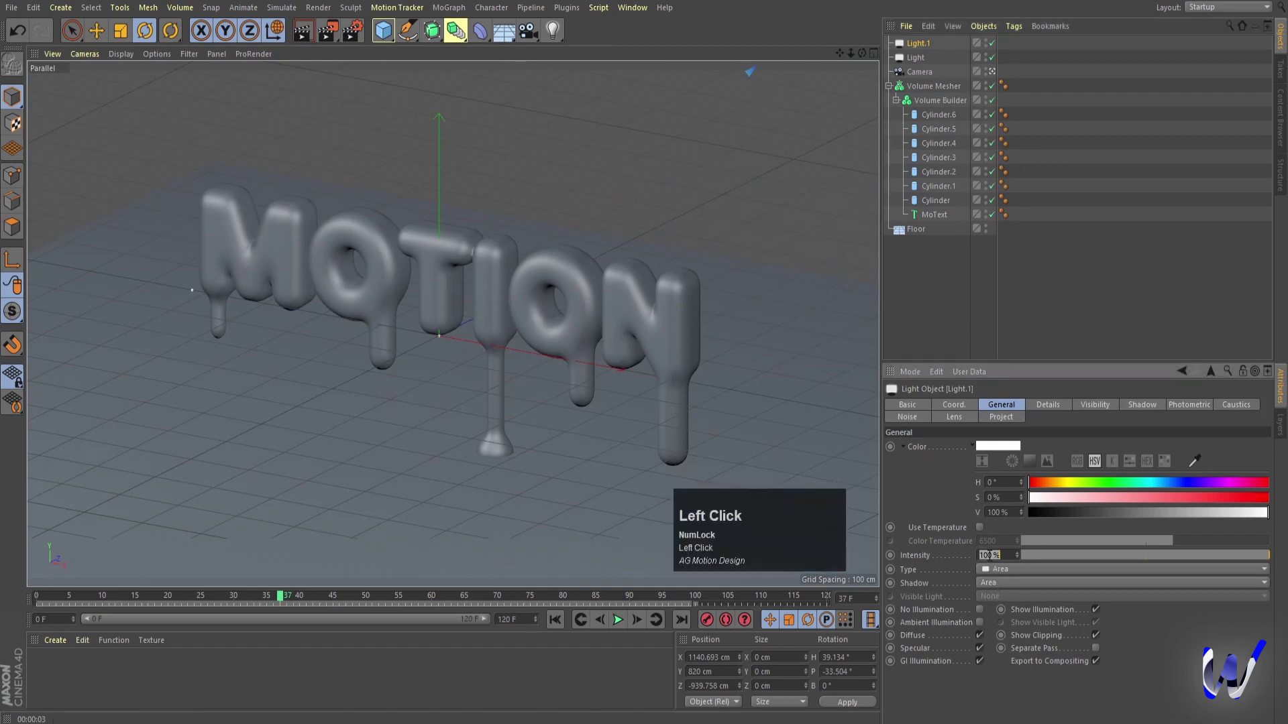
key("Return")
key("ctrl+r")
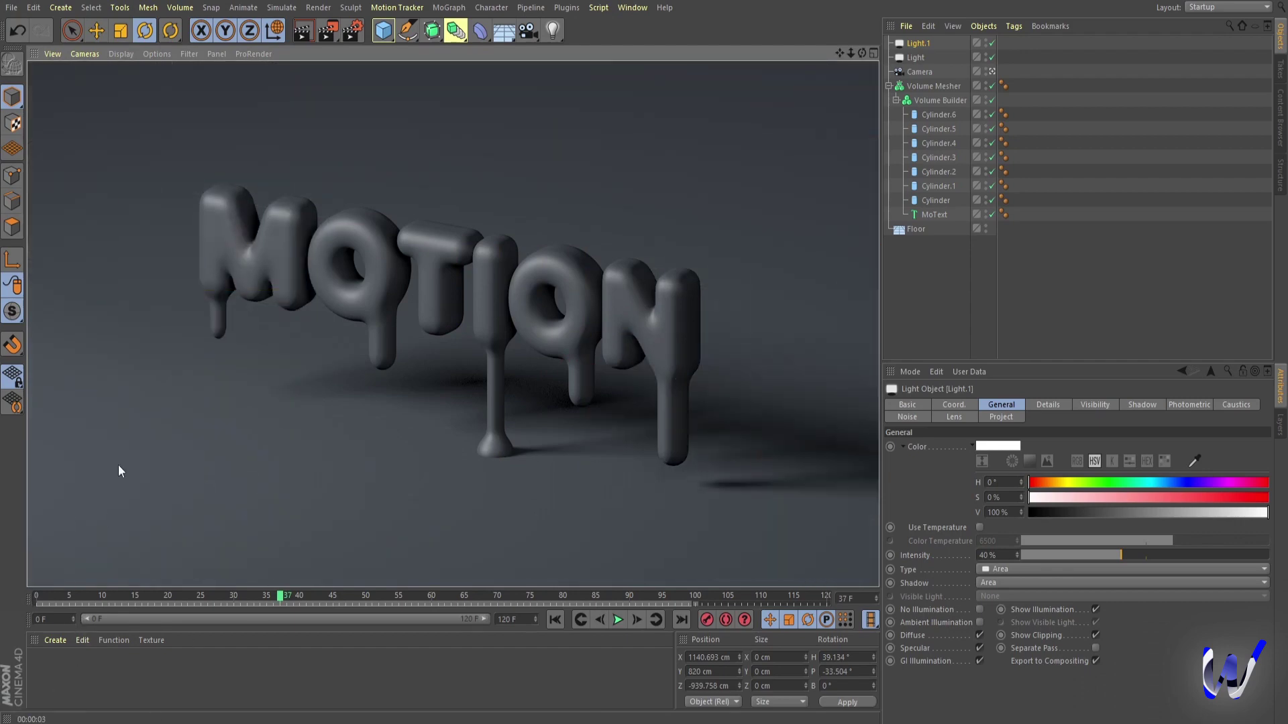
Apply a new material to the Floor and preview it with a quick render.
left_click(127, 442)
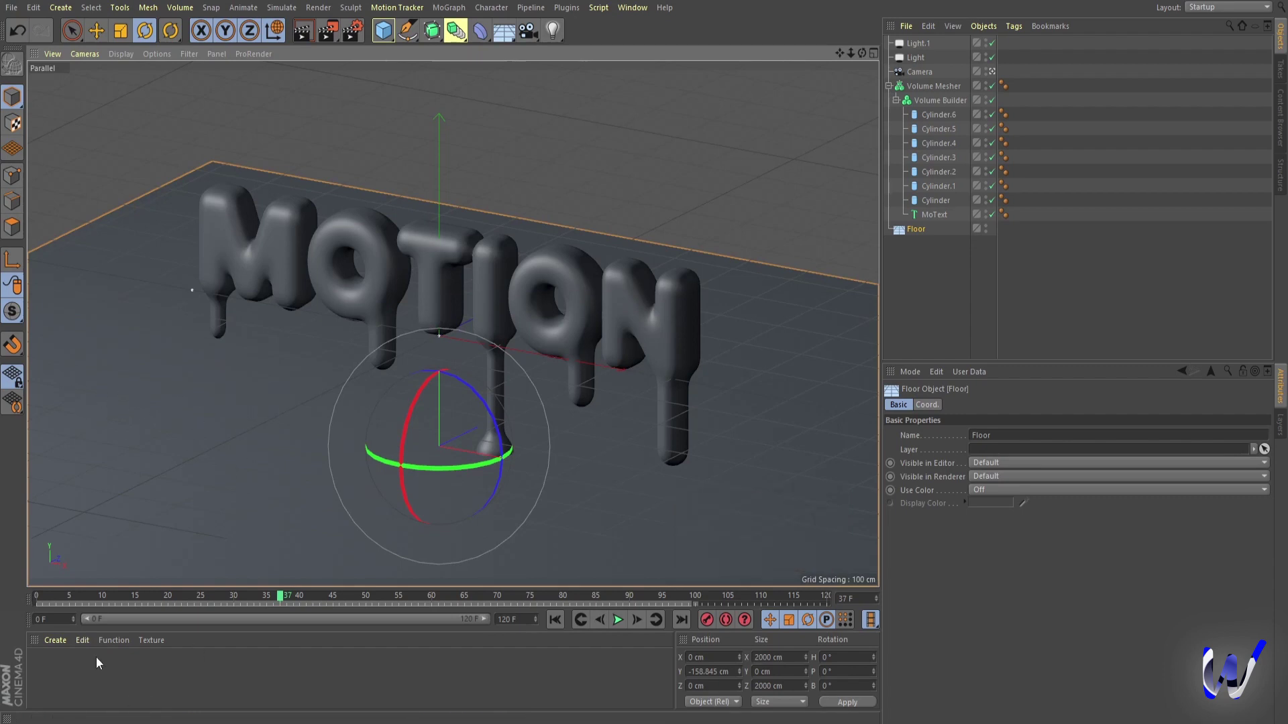
left_click_drag(100, 661, 68, 665)
left_click(37, 678)
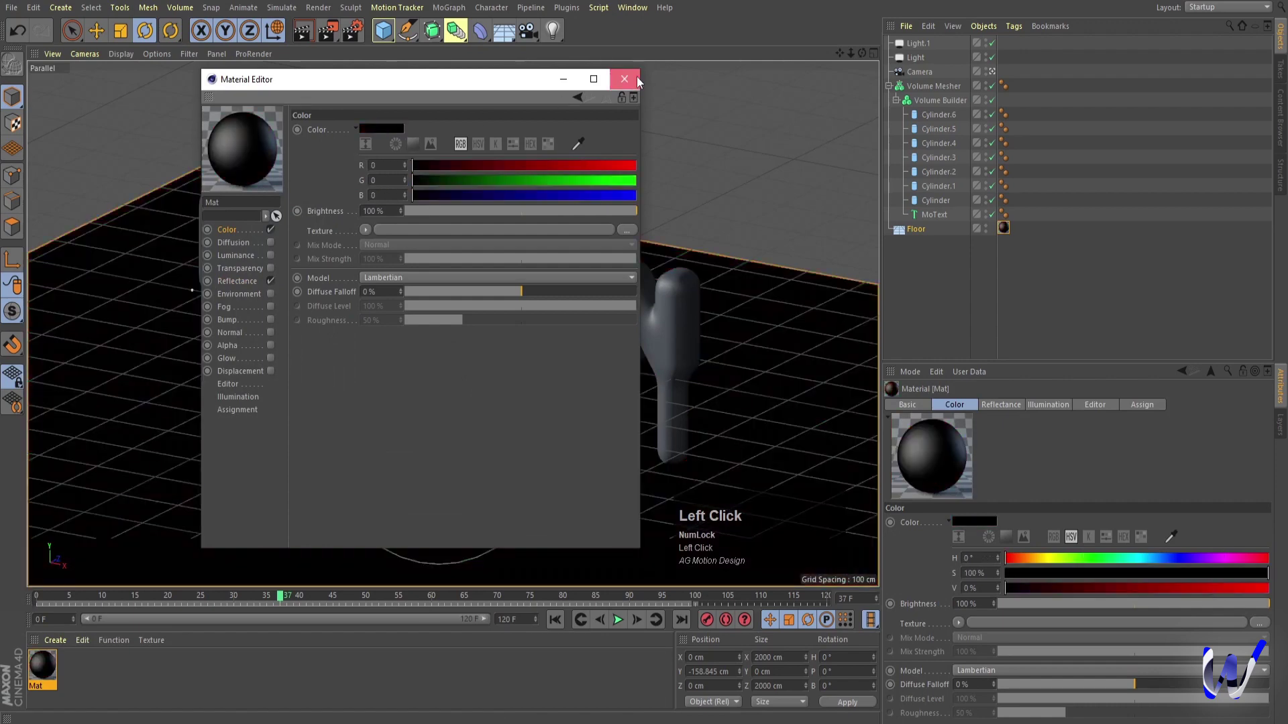
key("ctrl+r")
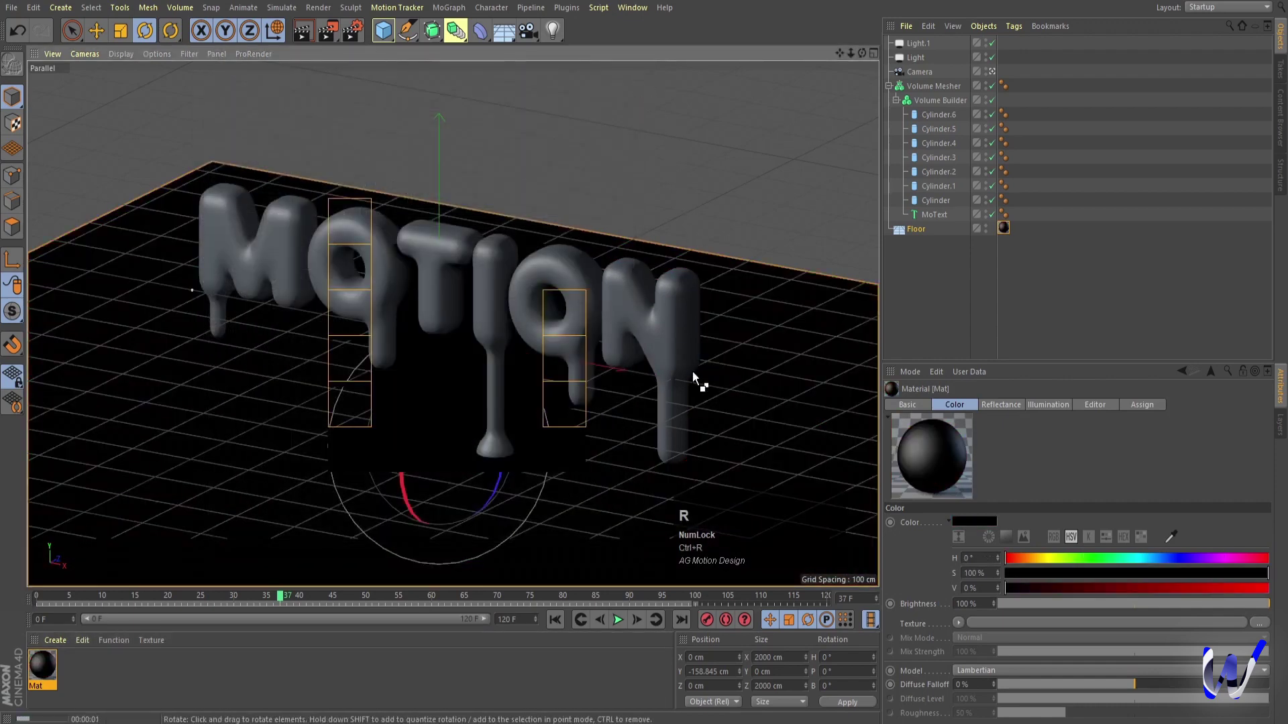
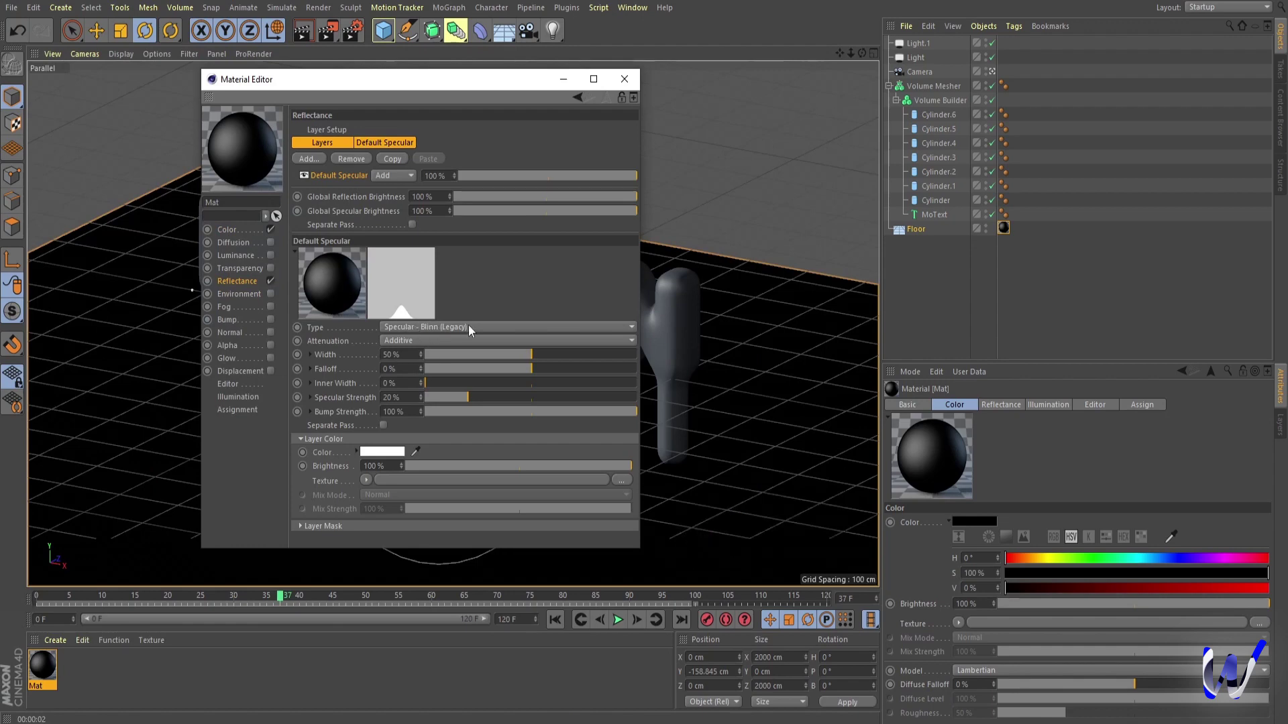
Make the floor black and glossy: Beckmann reflectance, 3% roughness, 38% strength.
left_click(473, 330)
left_click_drag(442, 347, 514, 371)
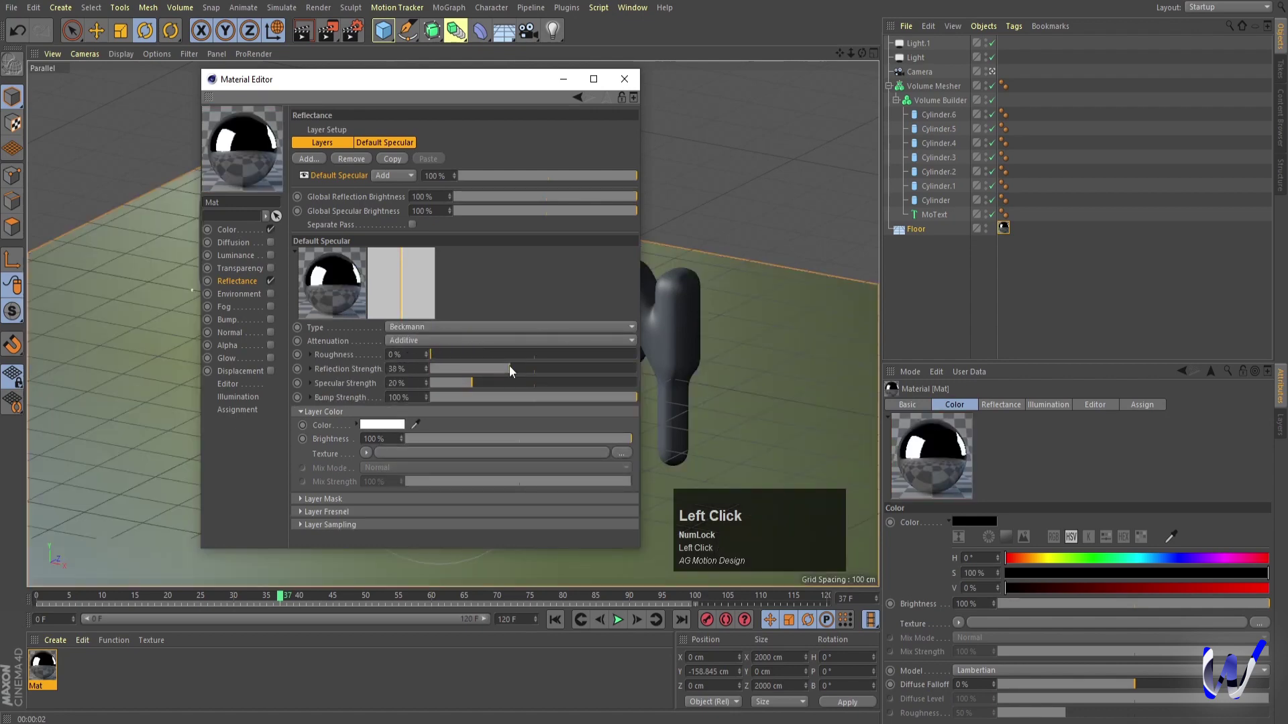
left_click(519, 87)
key("ctrl+r")
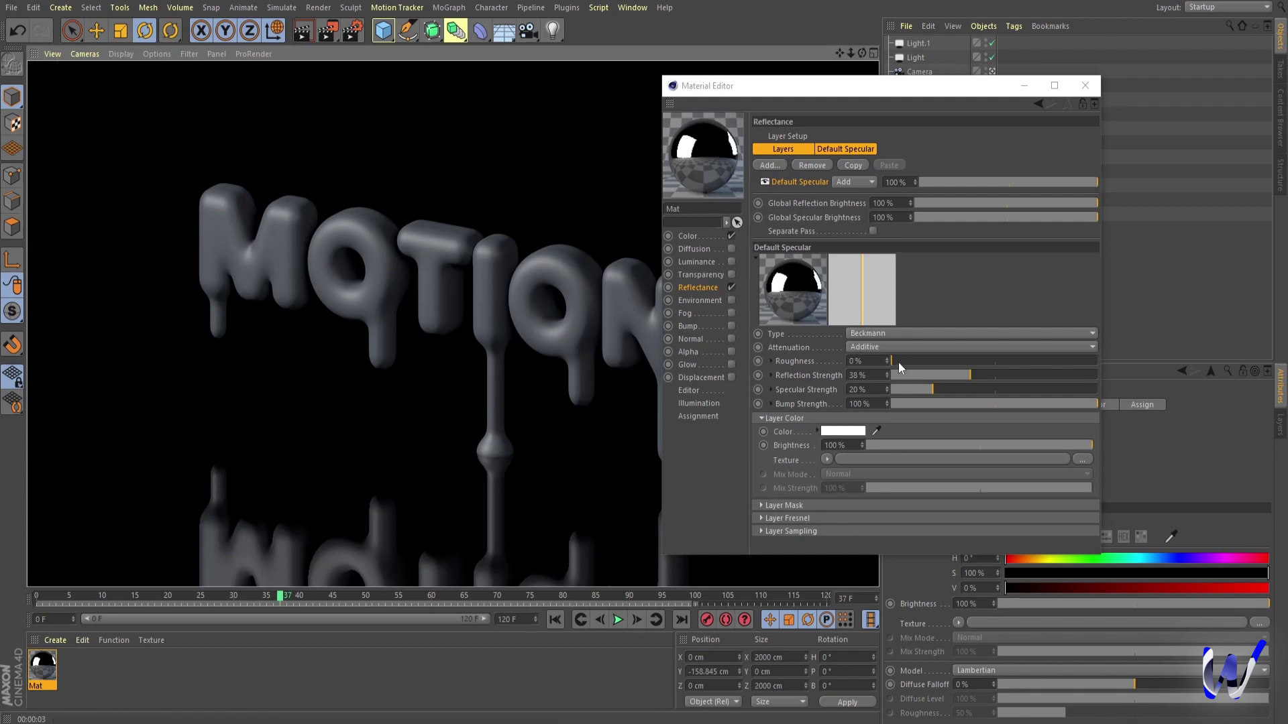
double_click(905, 368)
key("ctrl+r")
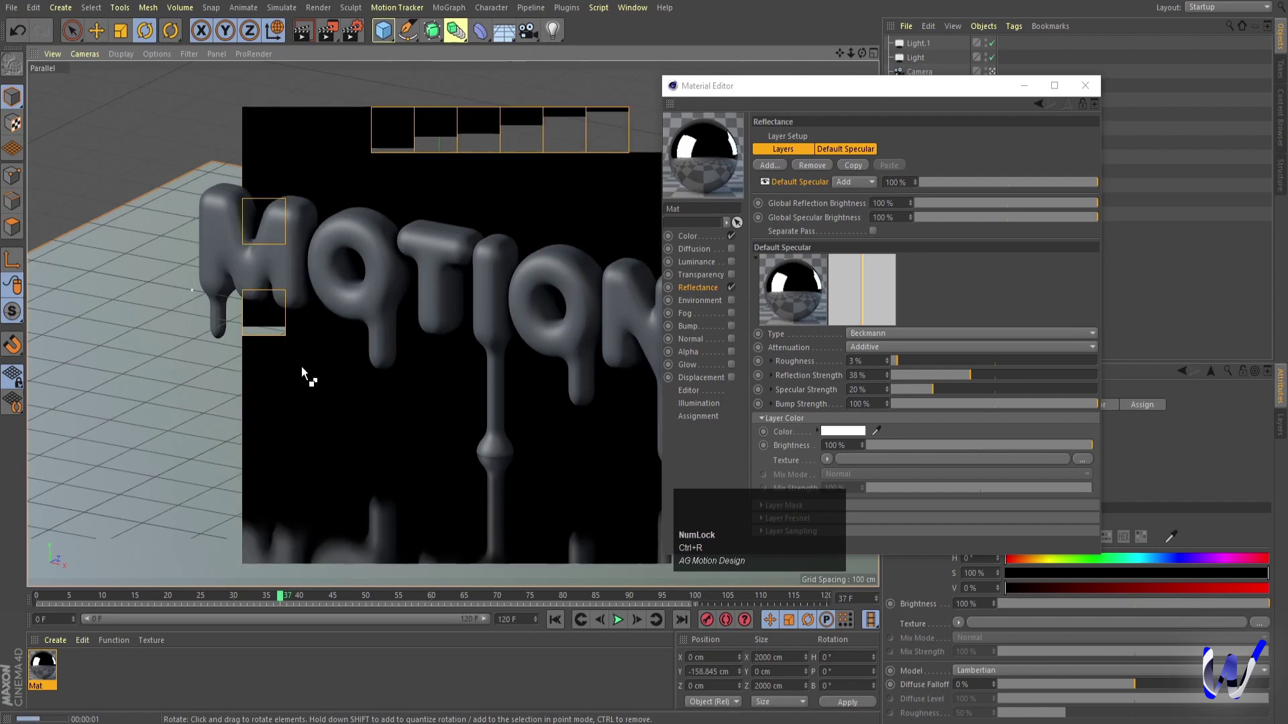
key("-")
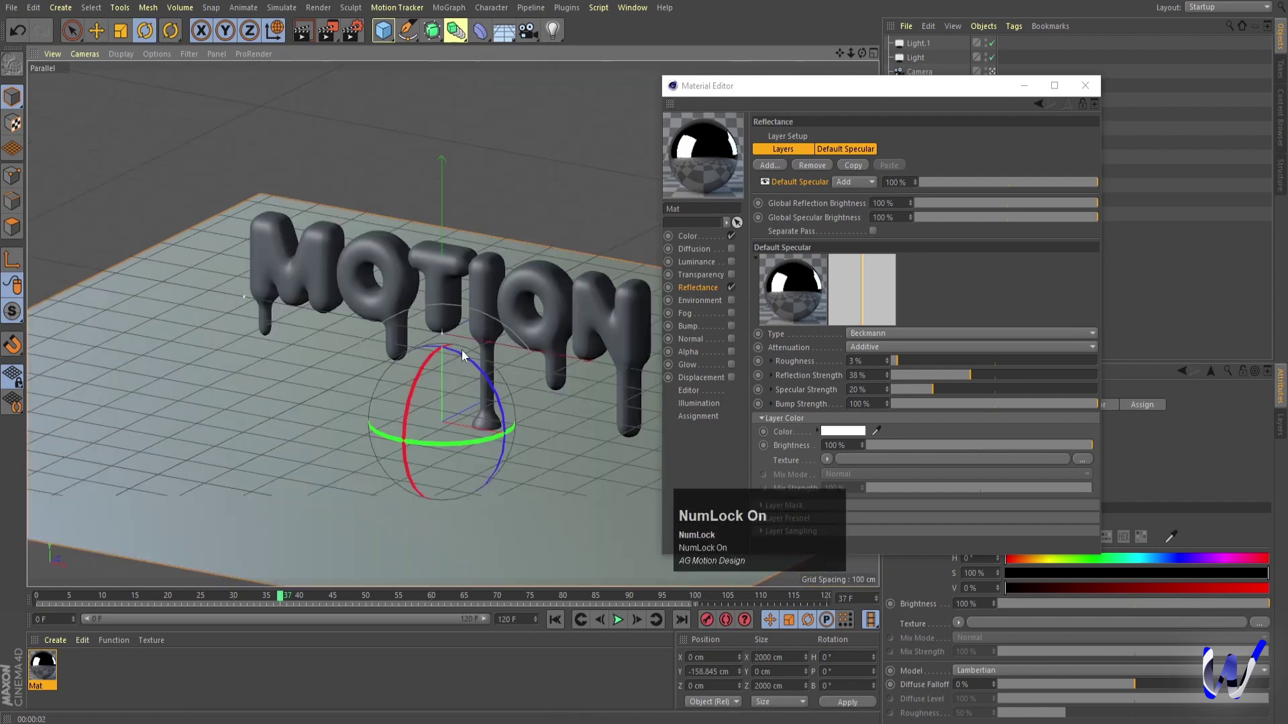
Close the material settings and test-render the letters mirrored in the reflective floor.
right_click(466, 354)
key("ctrl+r")
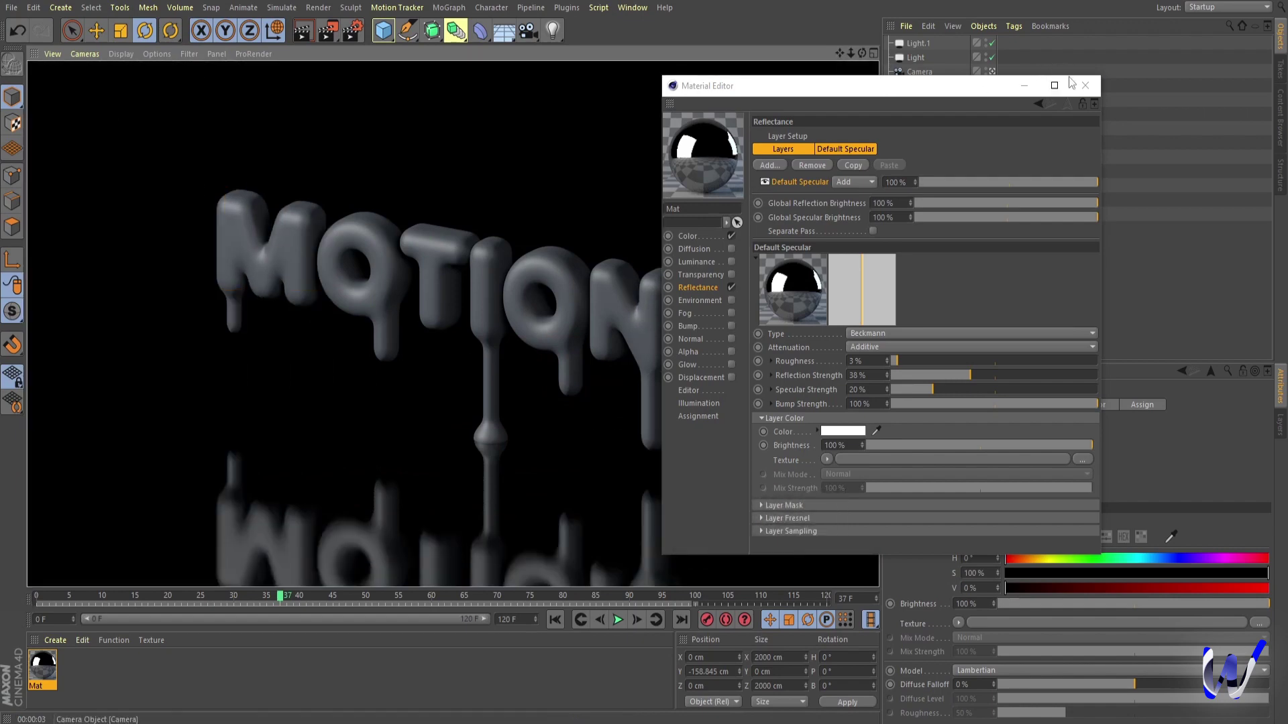
left_click(1091, 84)
left_click_drag(589, 285, 649, 599)
left_click(649, 598)
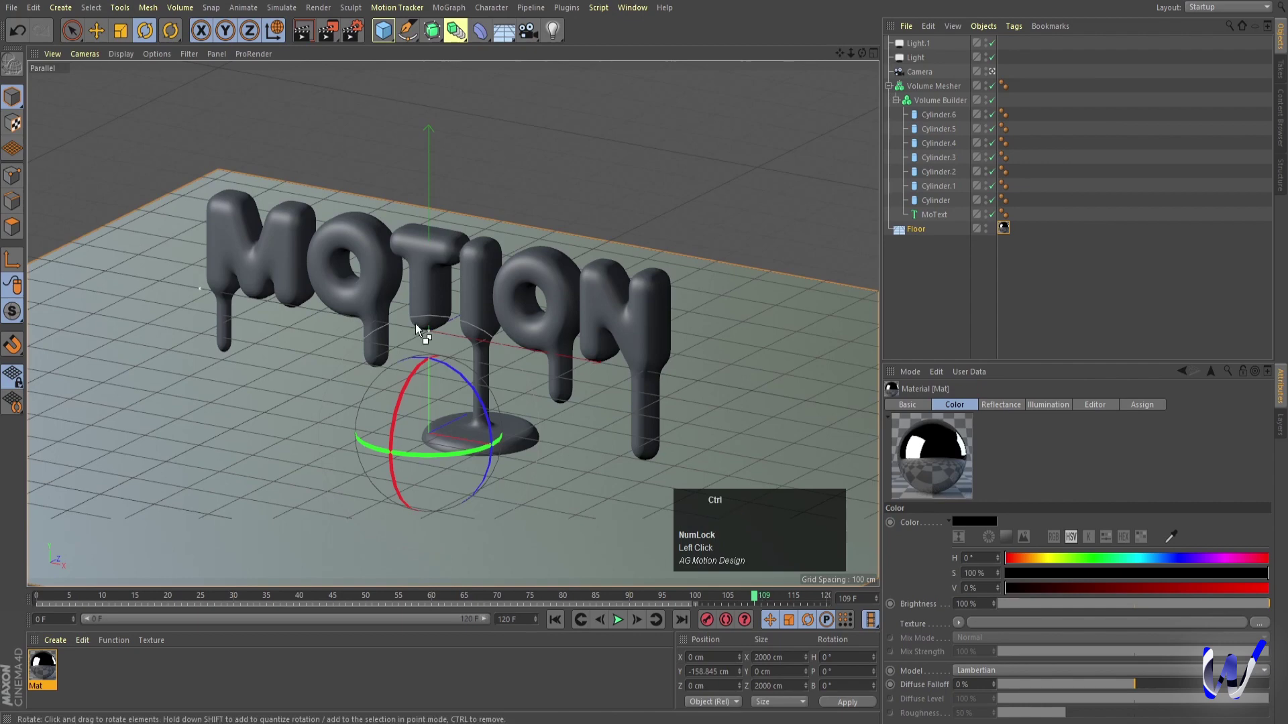
key("ctrl+r")
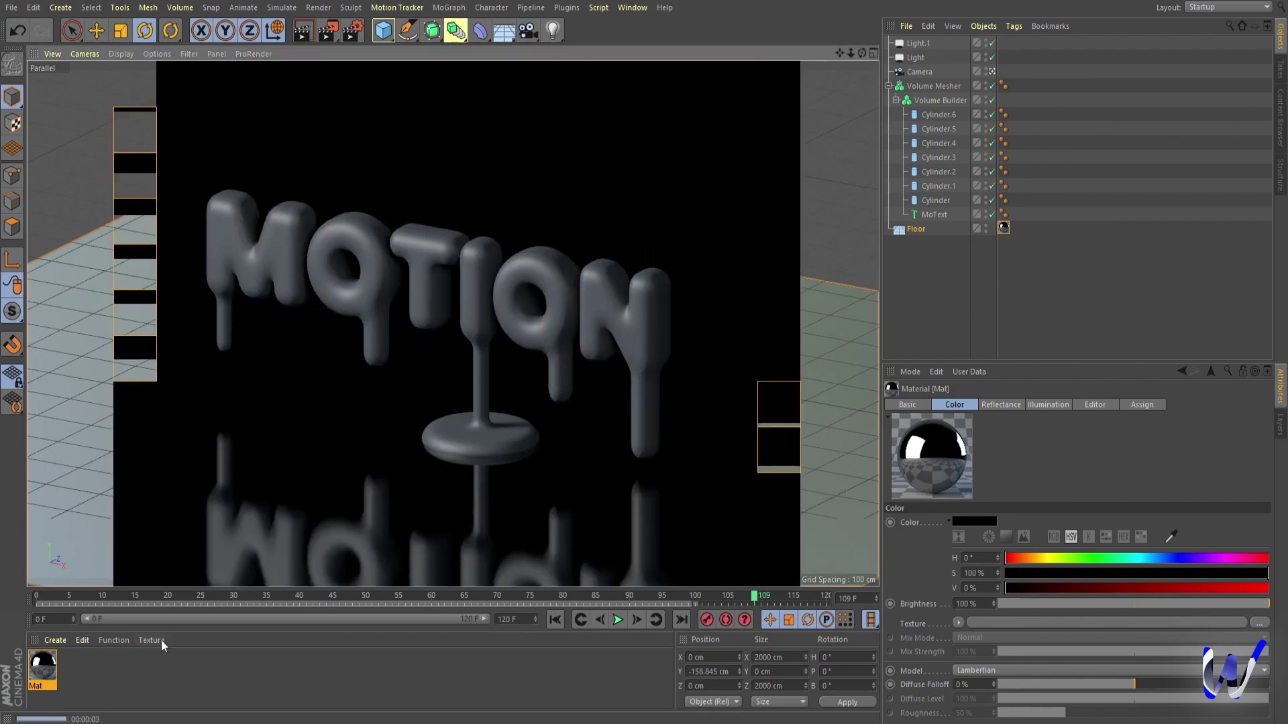
Apply a second material to the letters: green RGB 50/247/0, Beckmann, 10% roughness, 43% strength.
left_click(128, 682)
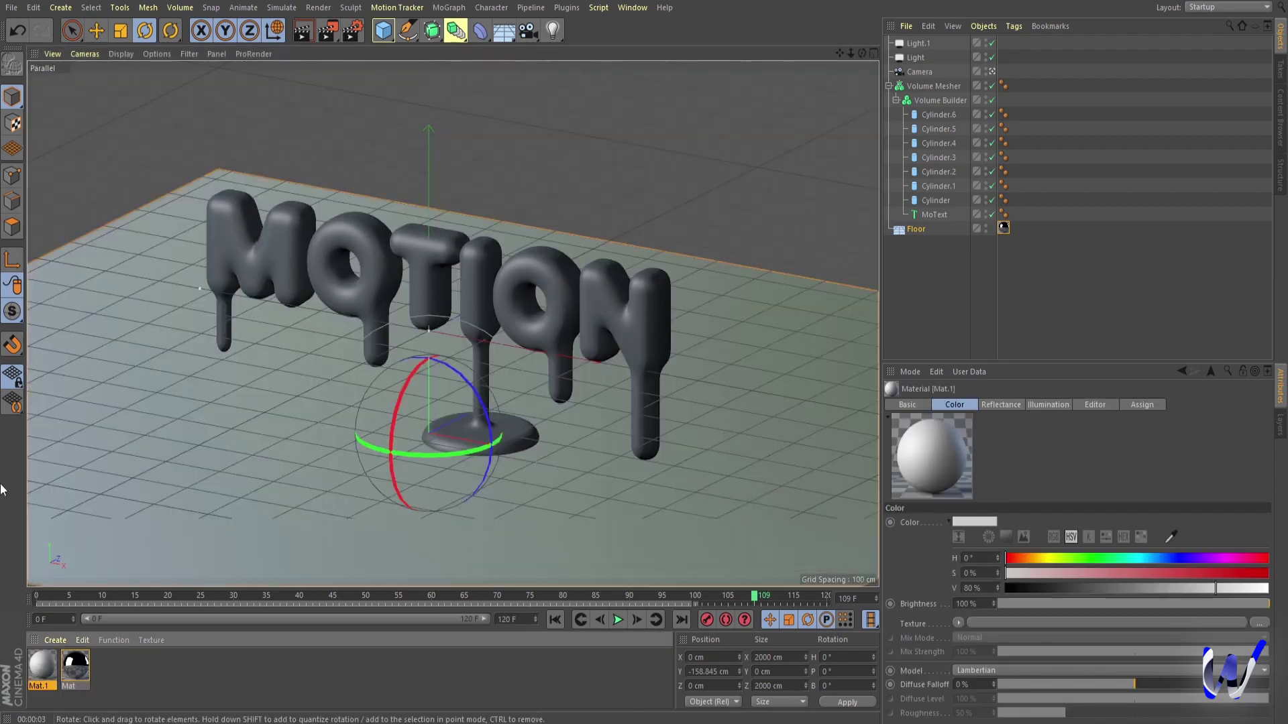
left_click_drag(49, 666, 443, 306)
key("ctrl+r")
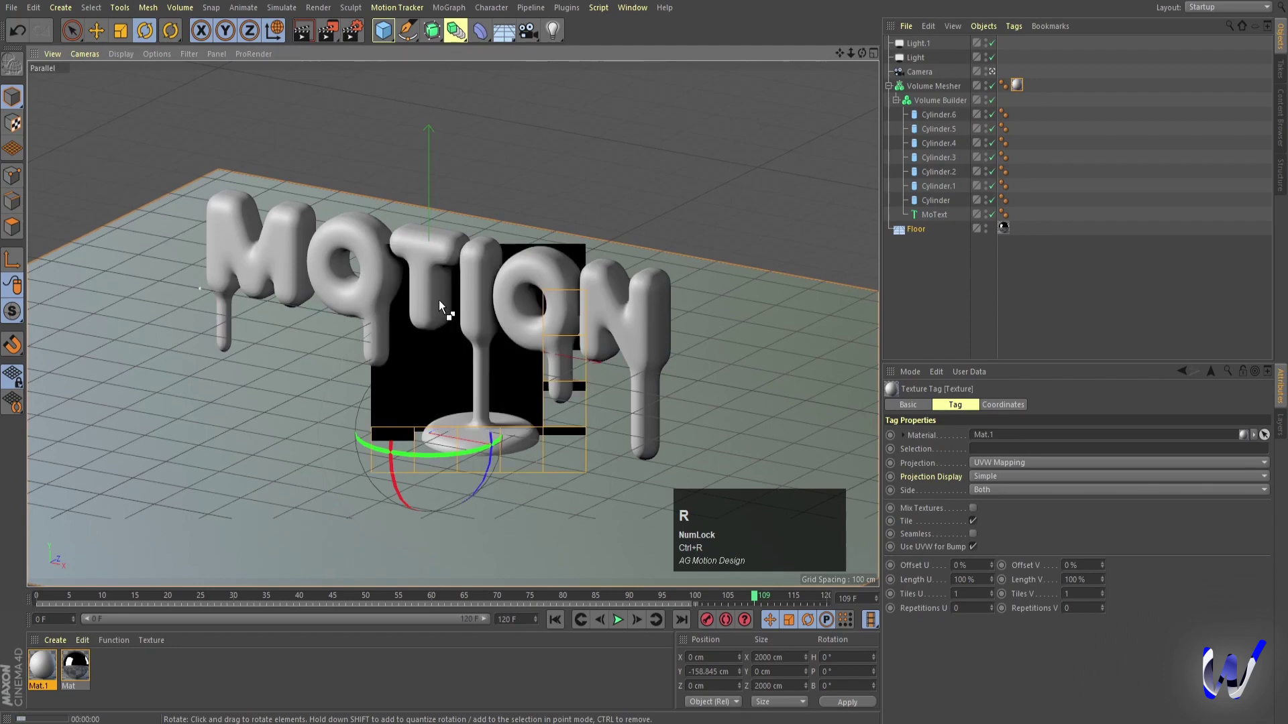
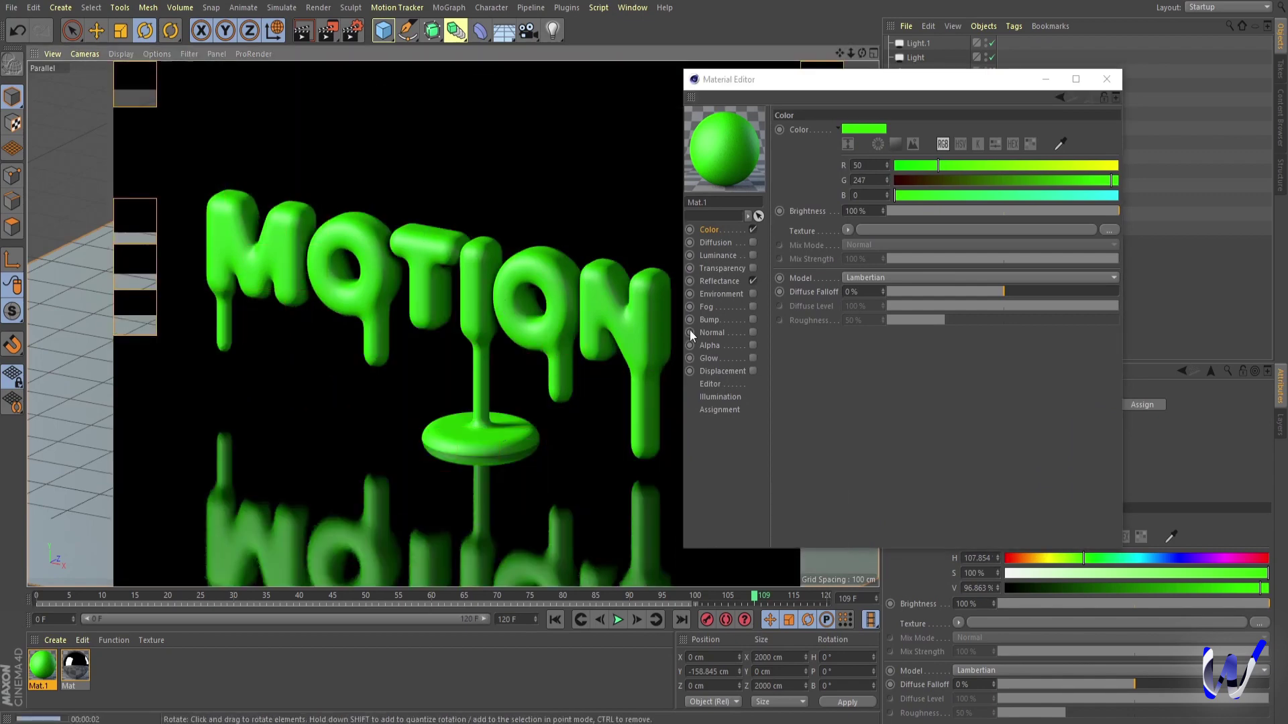
left_click_drag(723, 286, 583, 309)
key("ctrl+r")
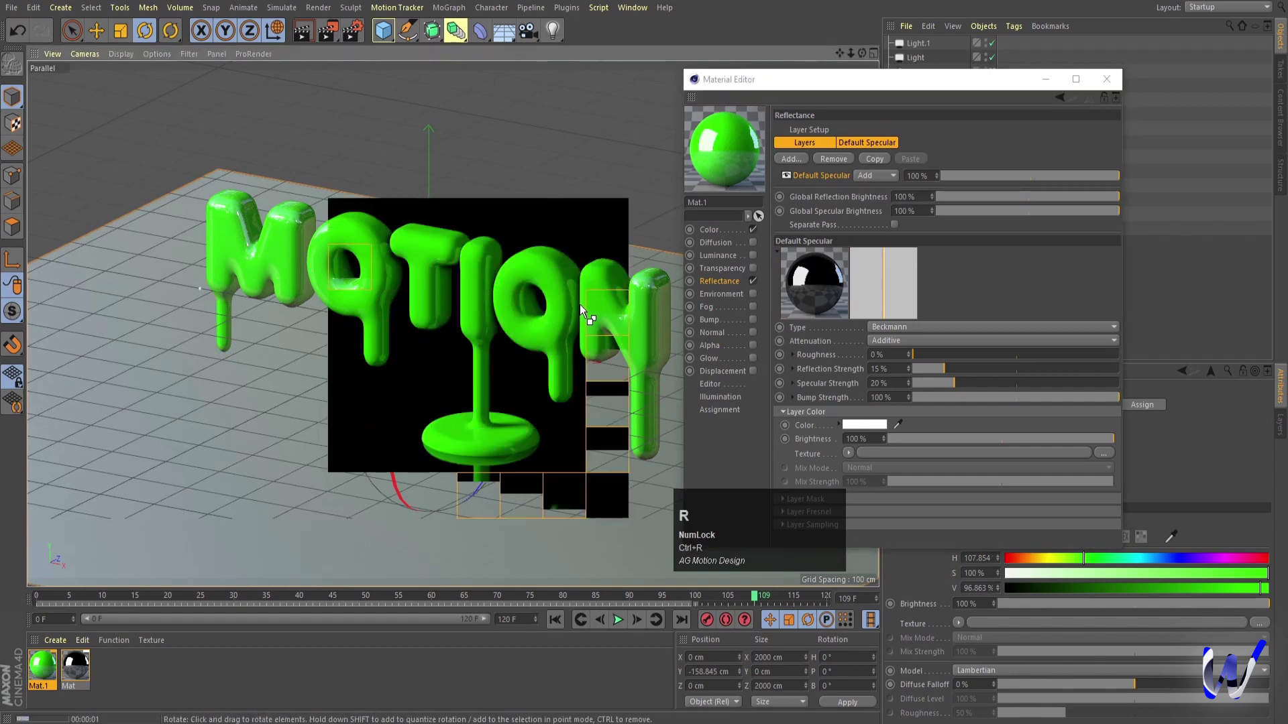
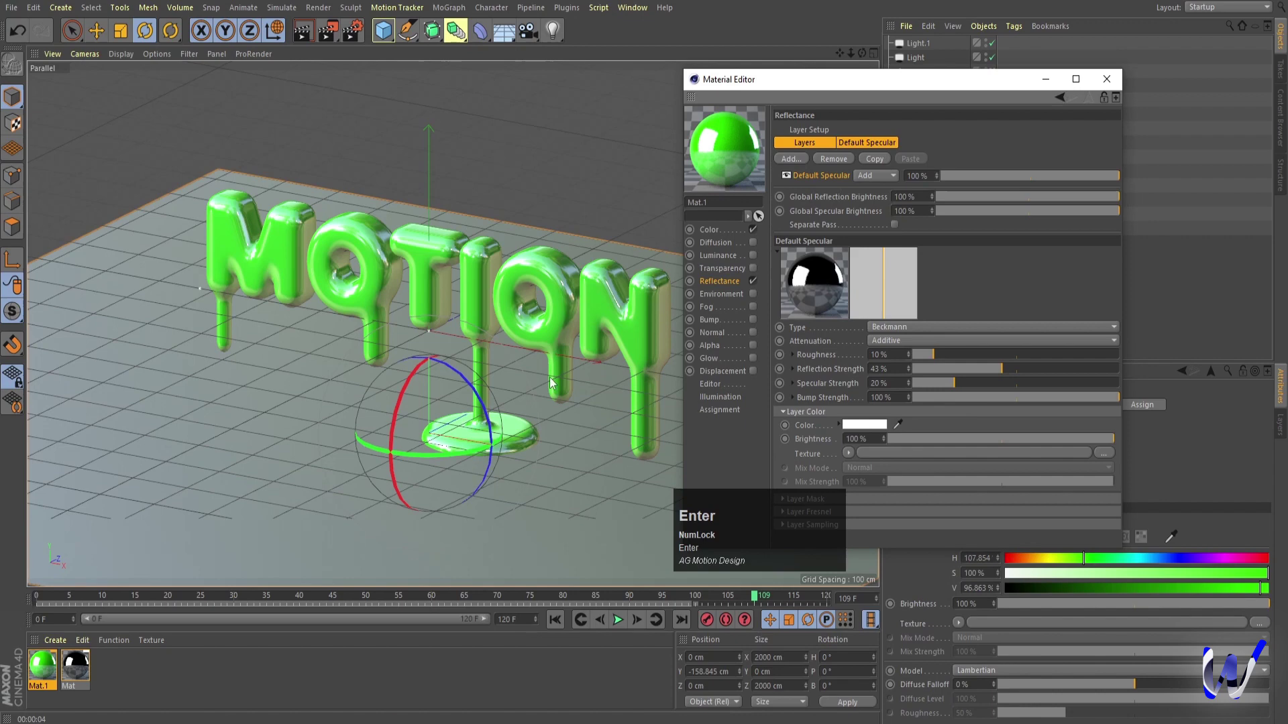
key("ctrl+r")
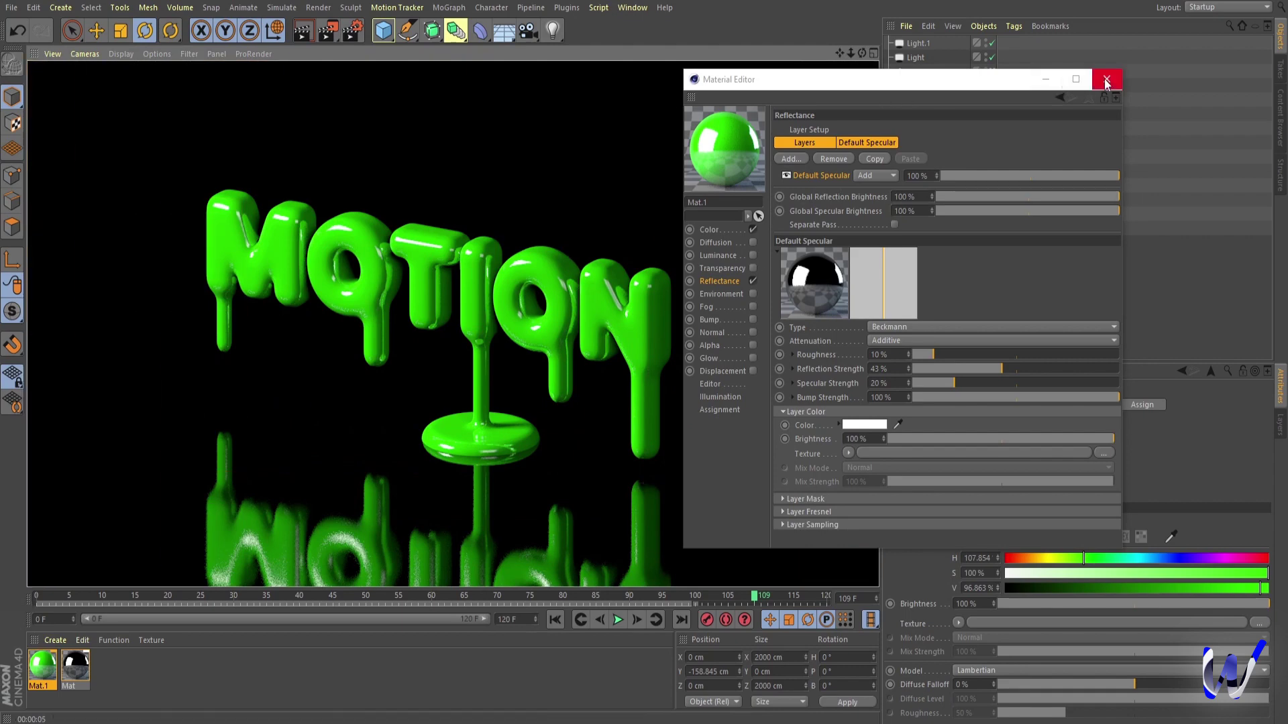
Close the material settings, return to the normal viewport and orbit around the glossy green letters.
left_click(1109, 84)
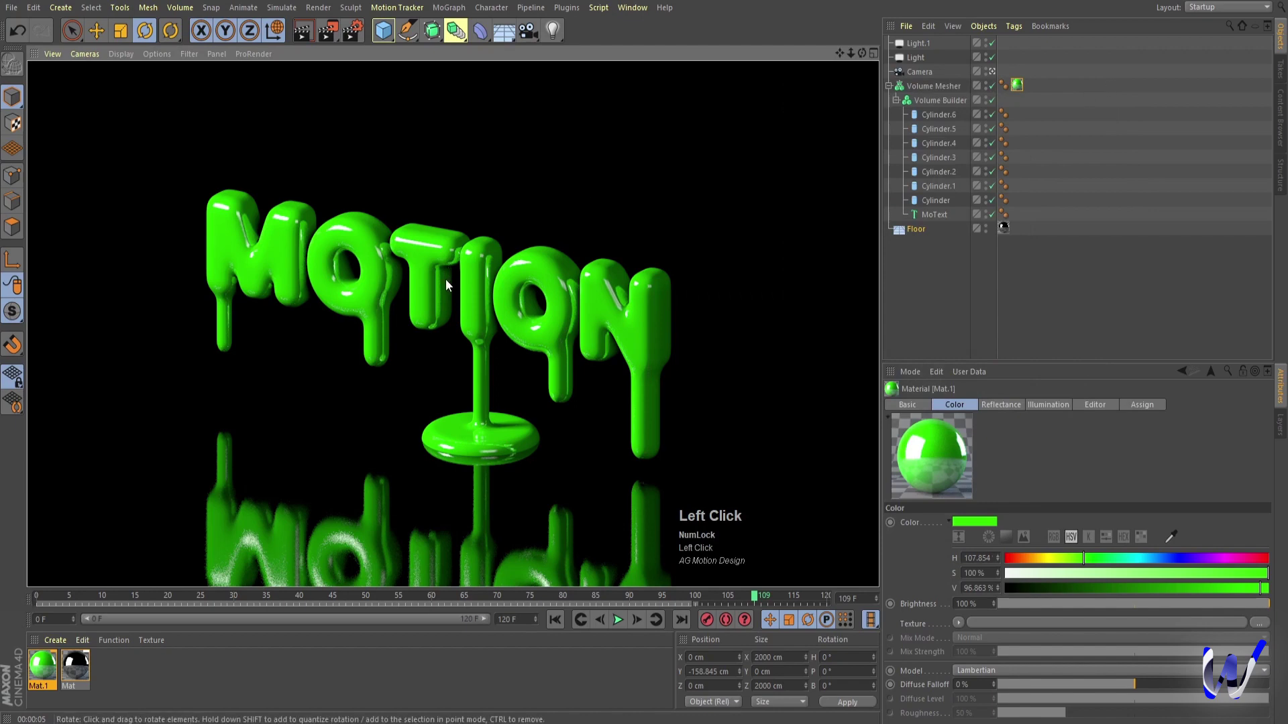
key("alt+Num_Lock")
left_click_drag(441, 351, 640, 167)
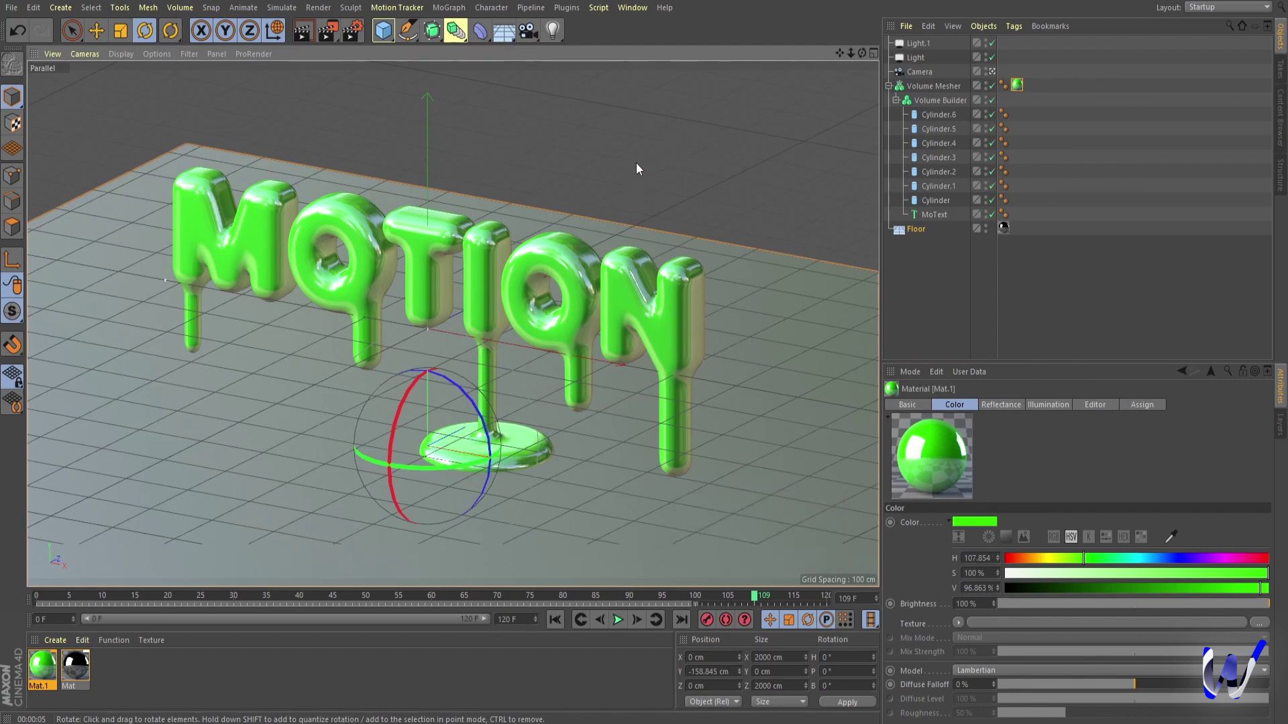
left_click(470, 119)
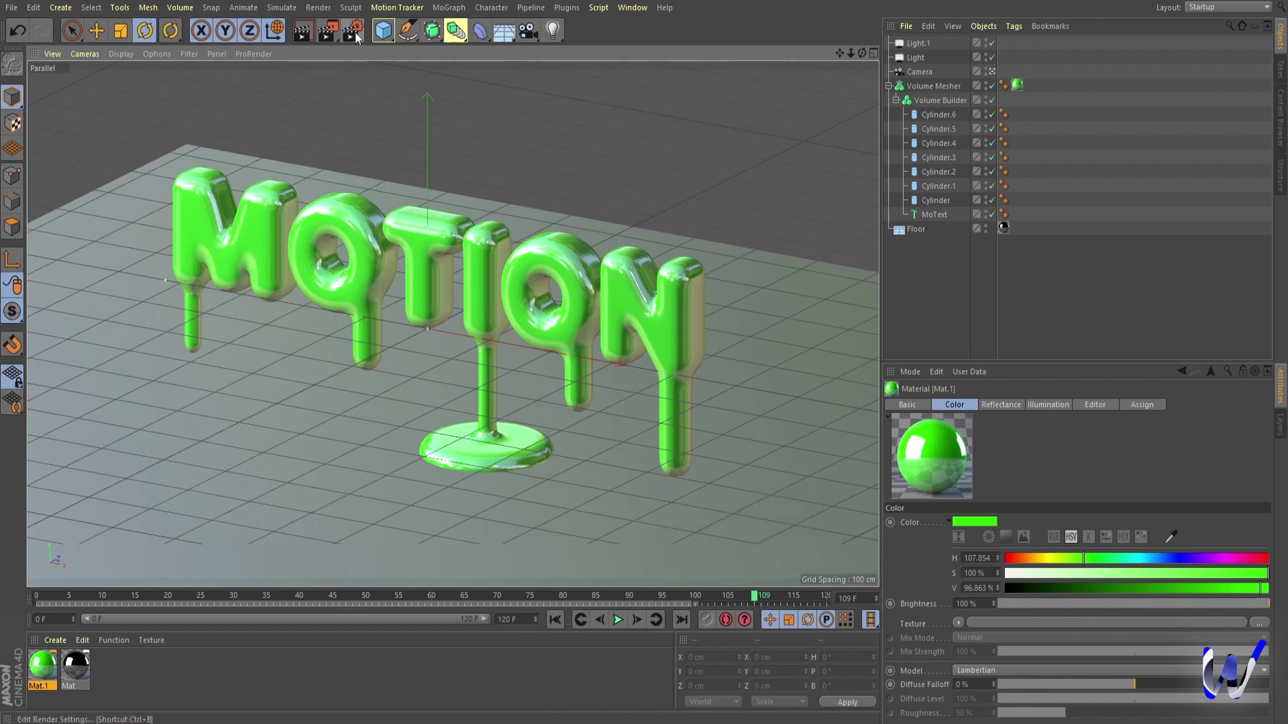
Set the render output to 1280 wide with Lock Ratio on, giving 1280 x 720.
left_click(359, 34)
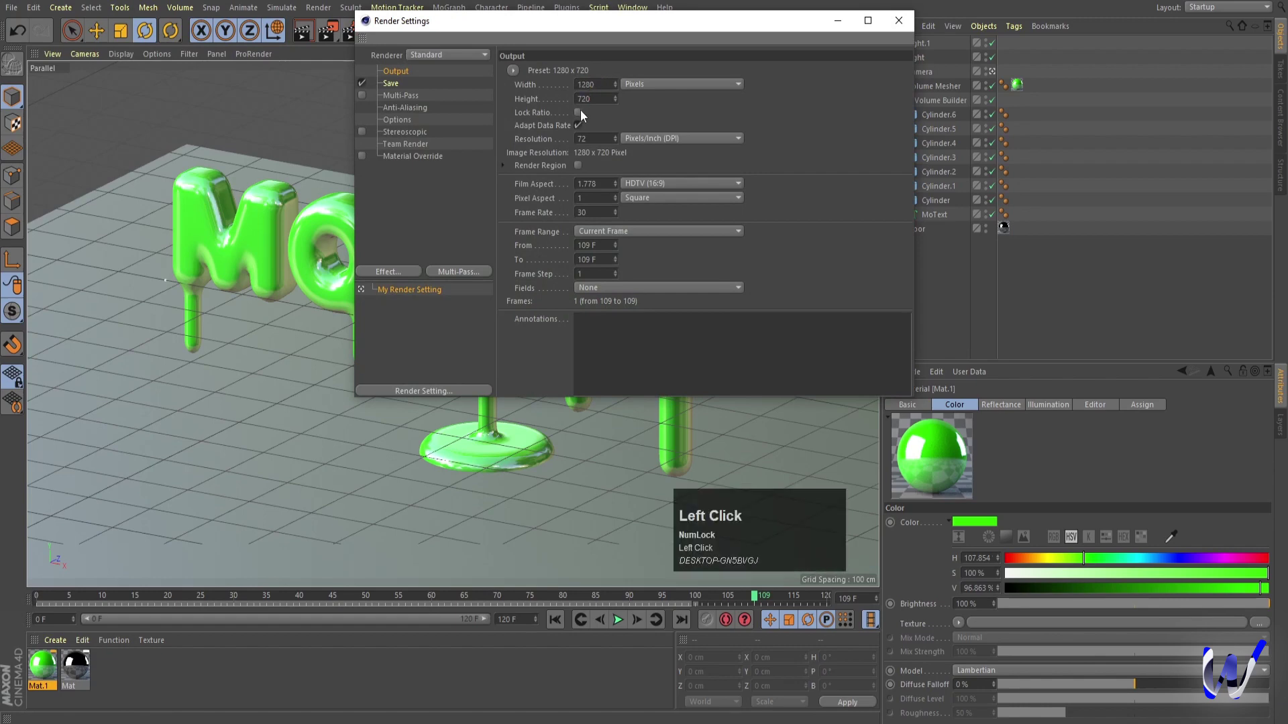
left_click(593, 123)
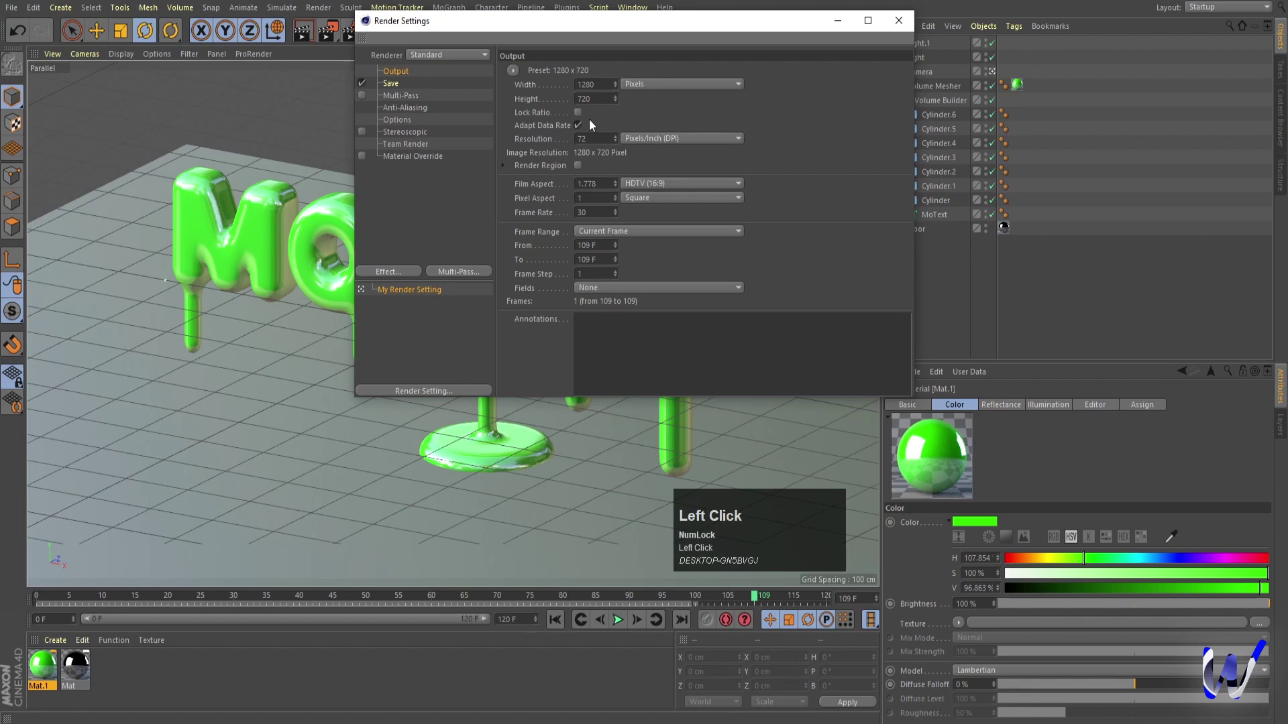
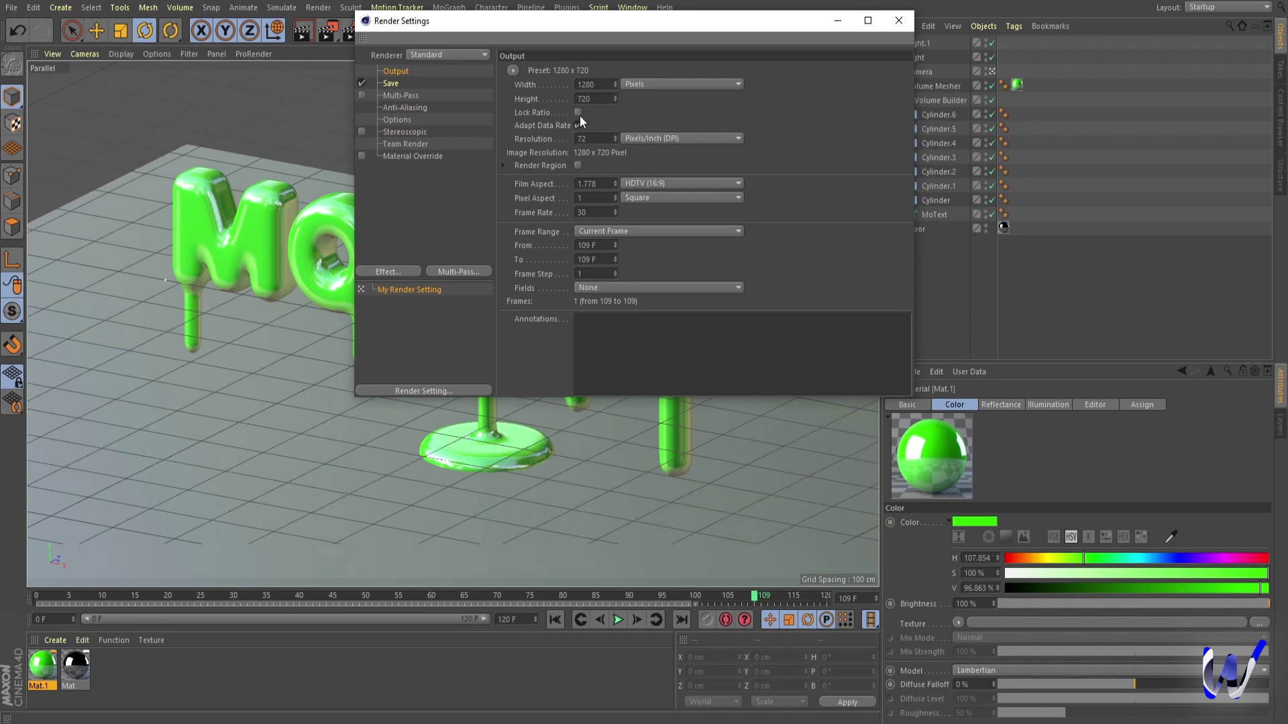
left_click(586, 118)
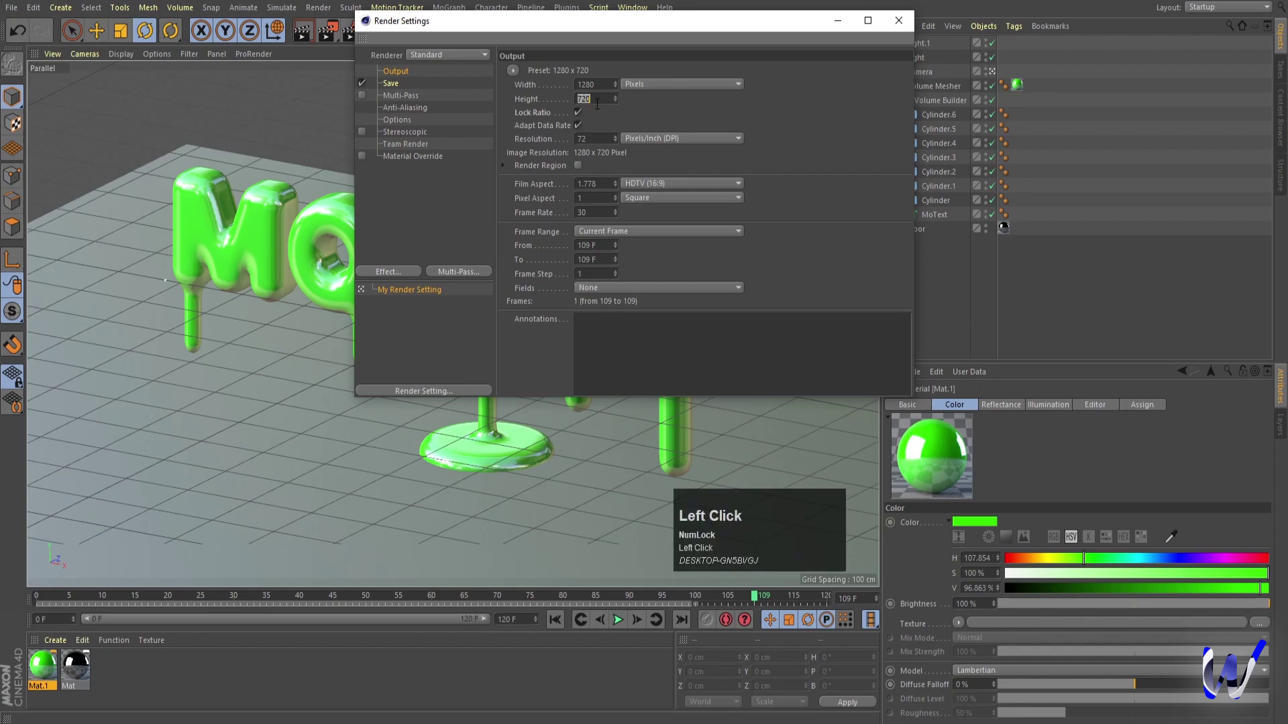
key("Return")
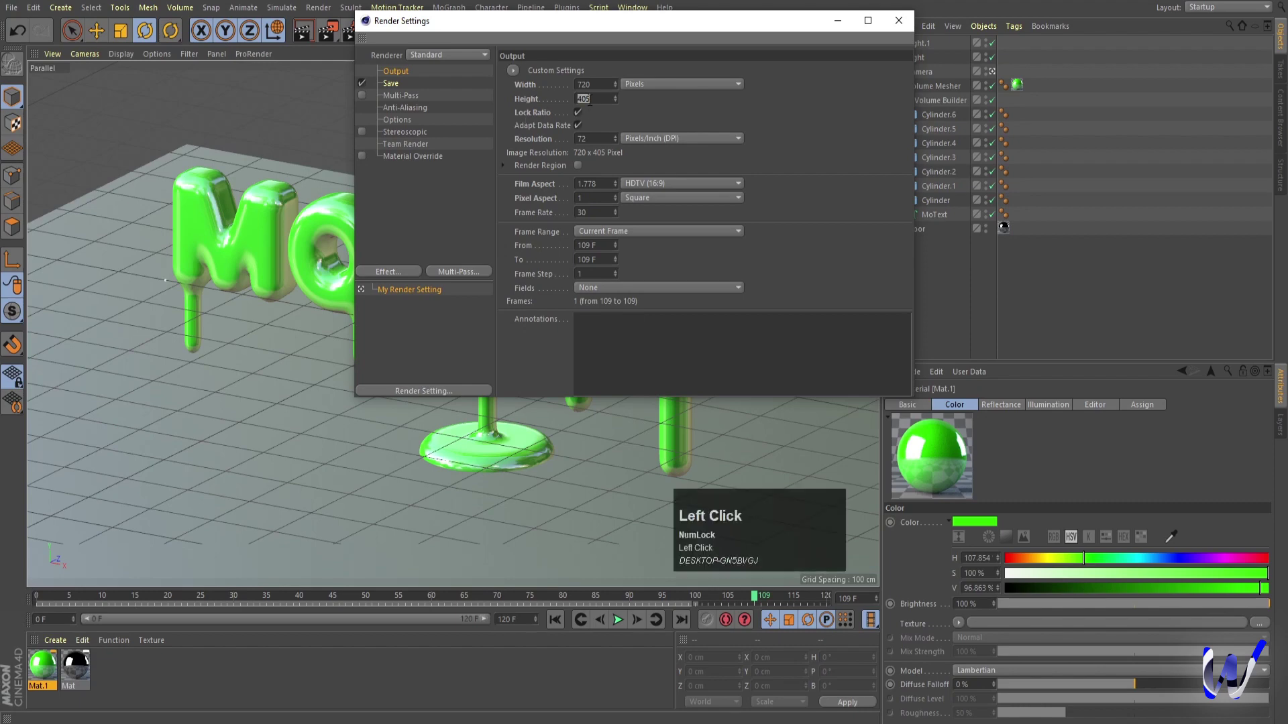
key("Return")
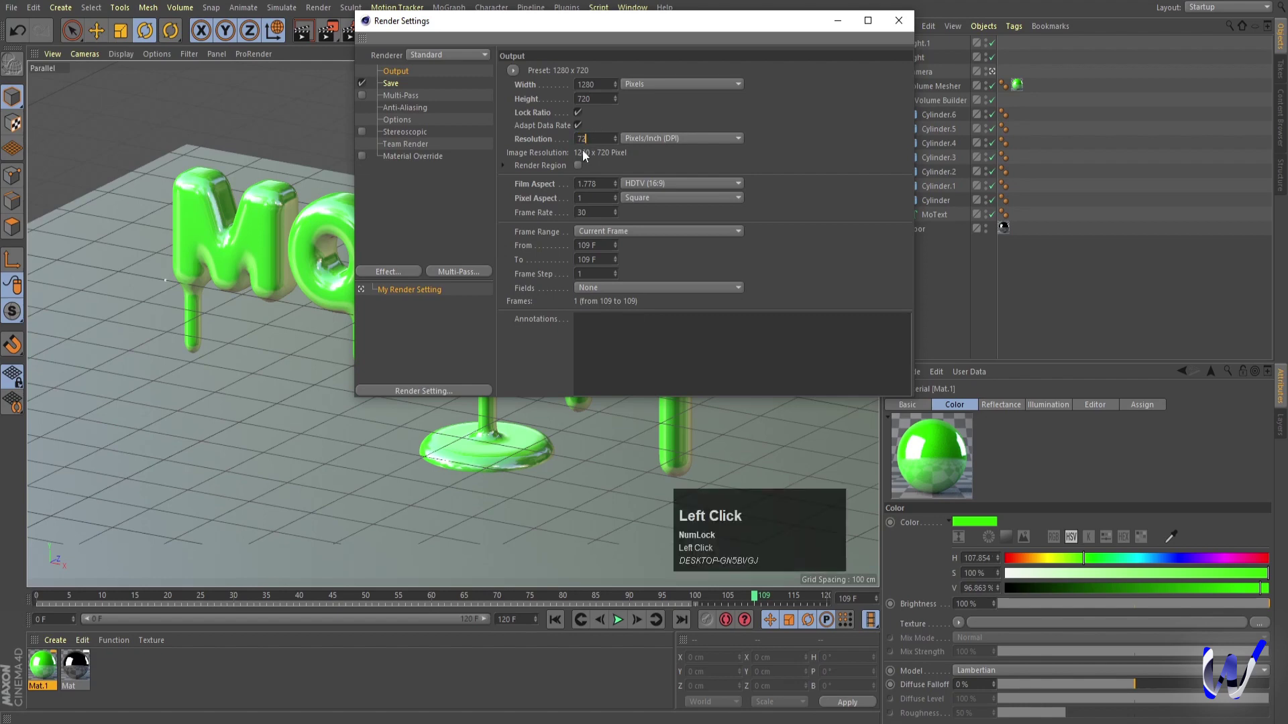
Set the Frame Range to All Frames so frames 0 to 120 are rendered.
left_click(570, 237)
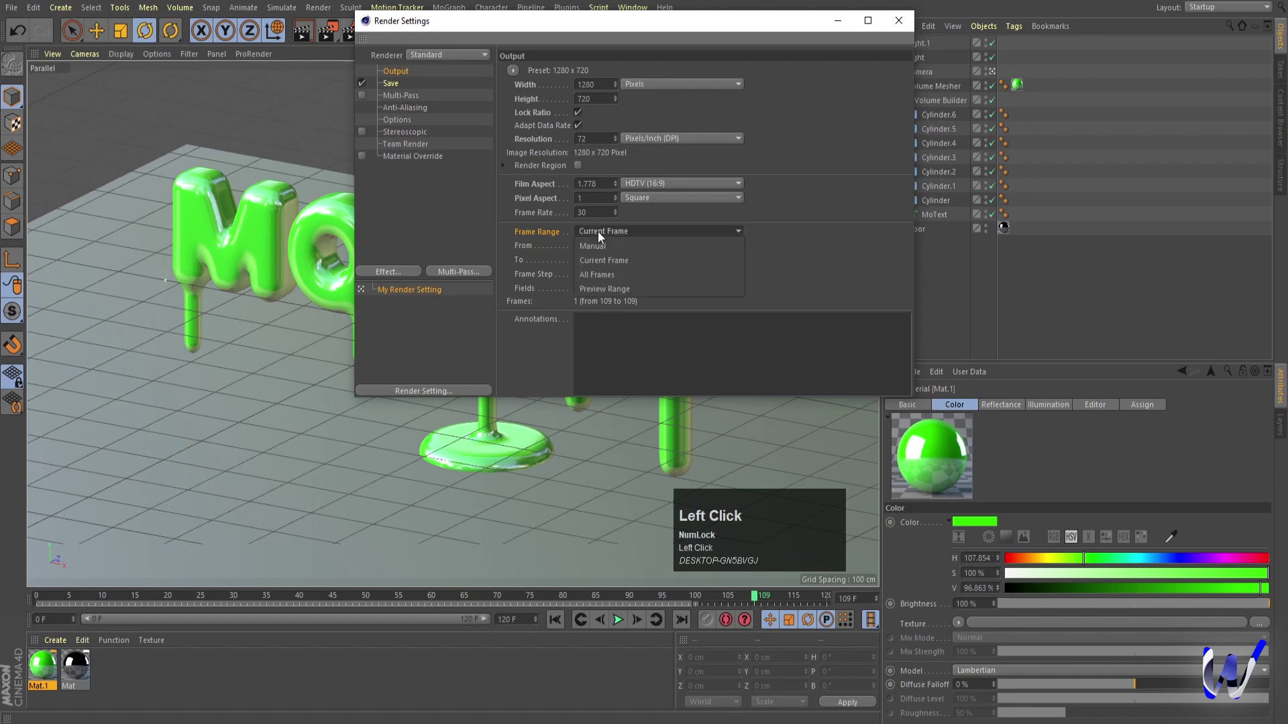
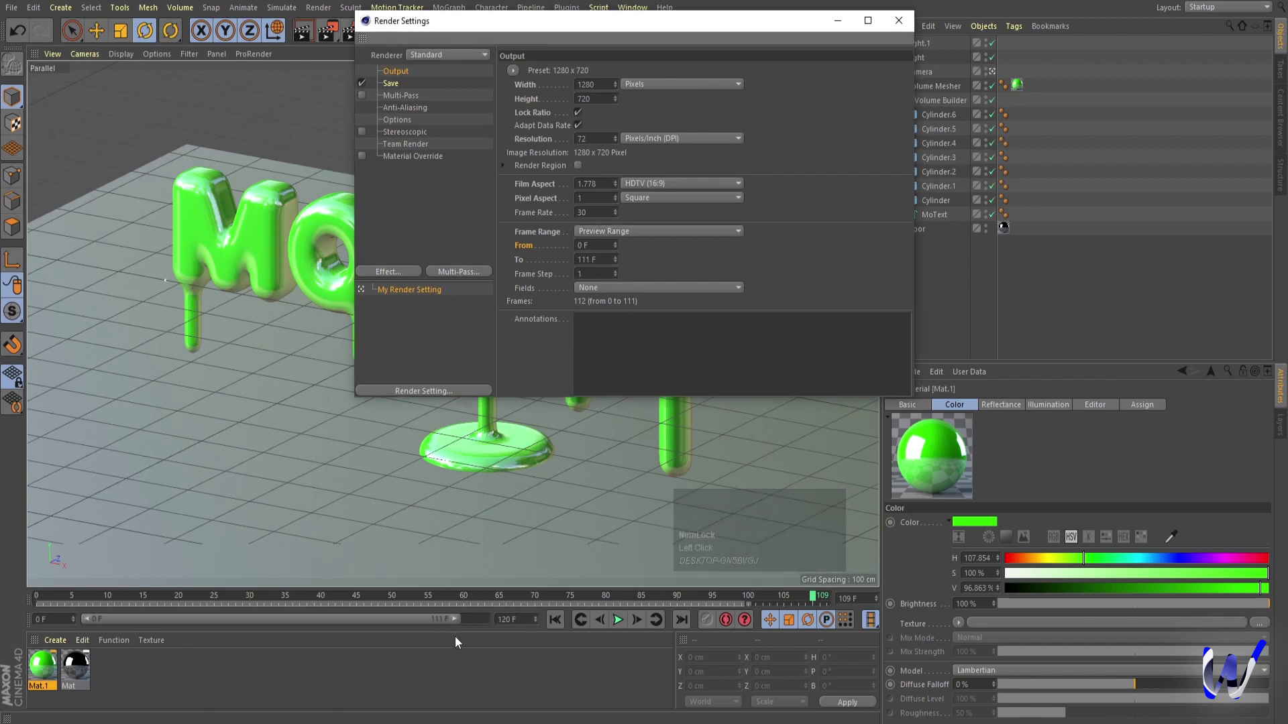
left_click_drag(457, 619, 593, 236)
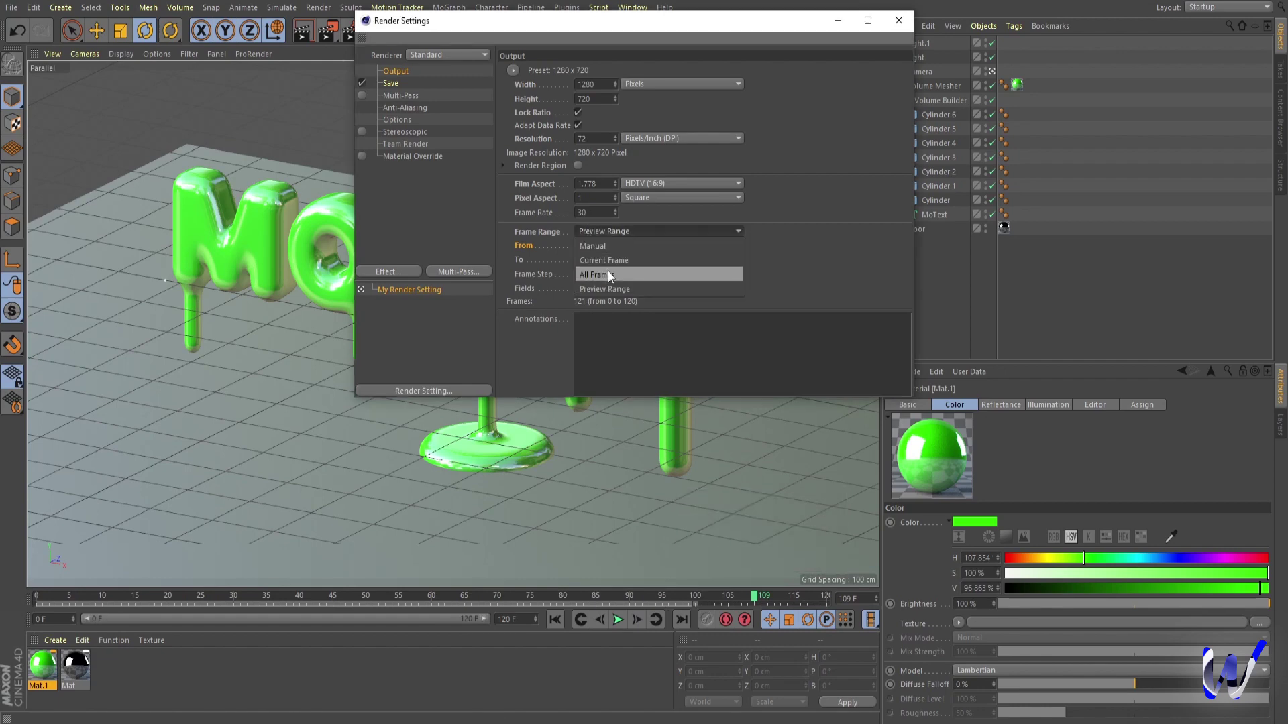
left_click(612, 272)
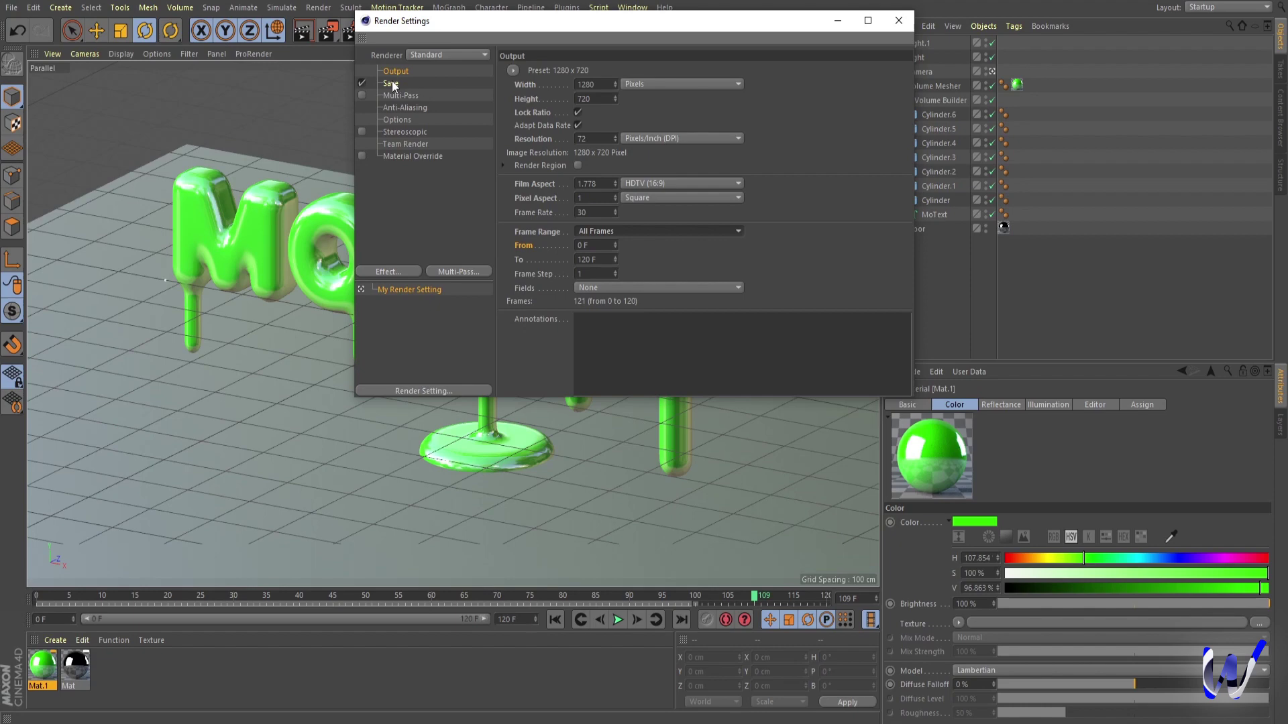
Set the saved image format to JPG on the Save page.
left_click(396, 82)
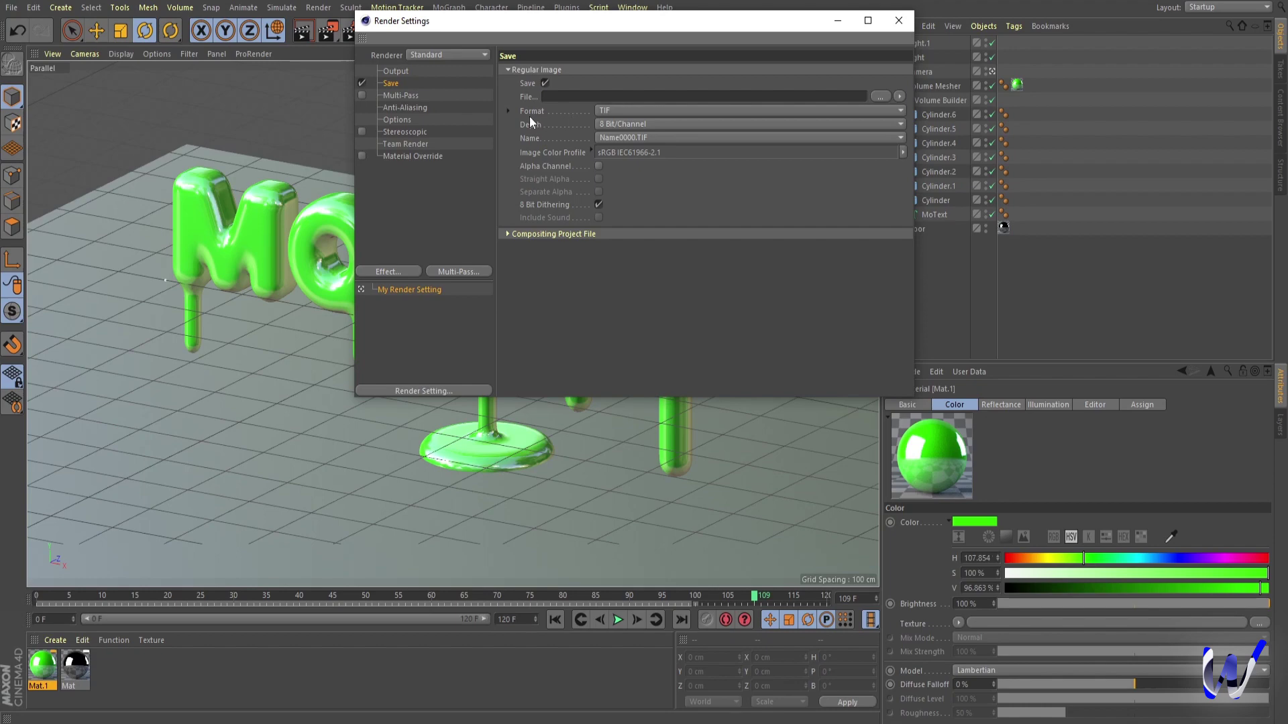
left_click(534, 118)
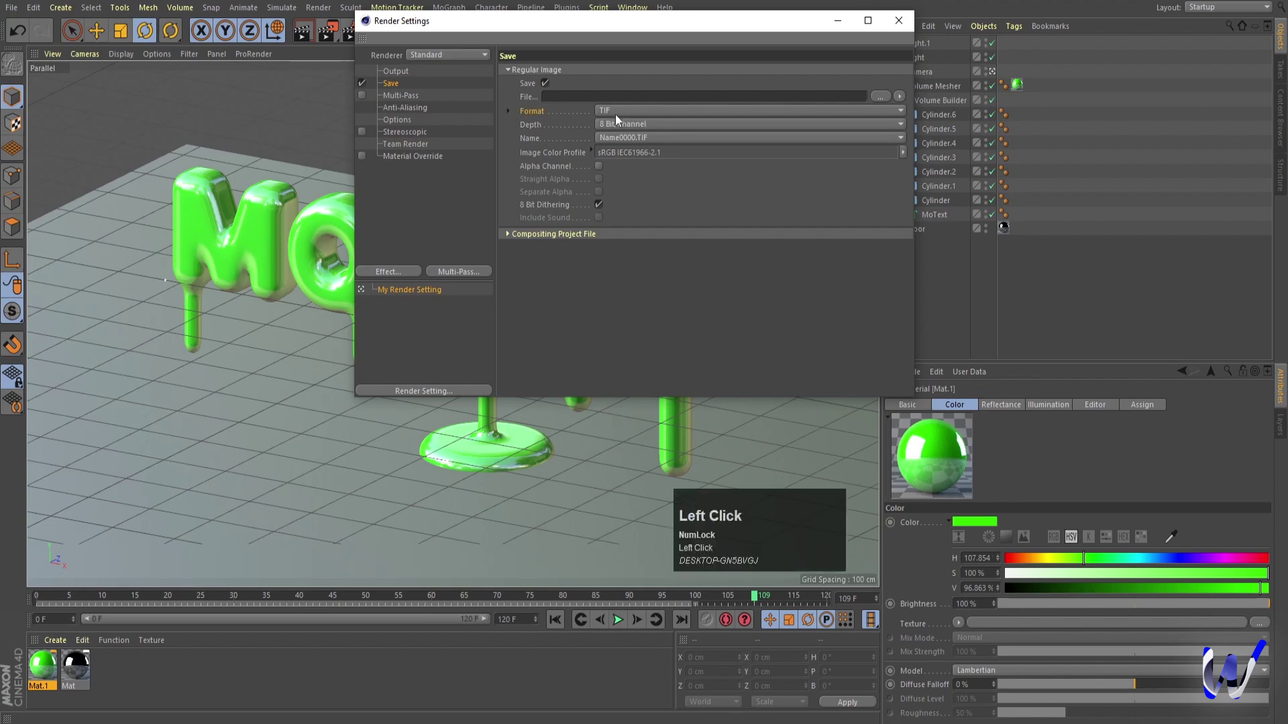
left_click(617, 118)
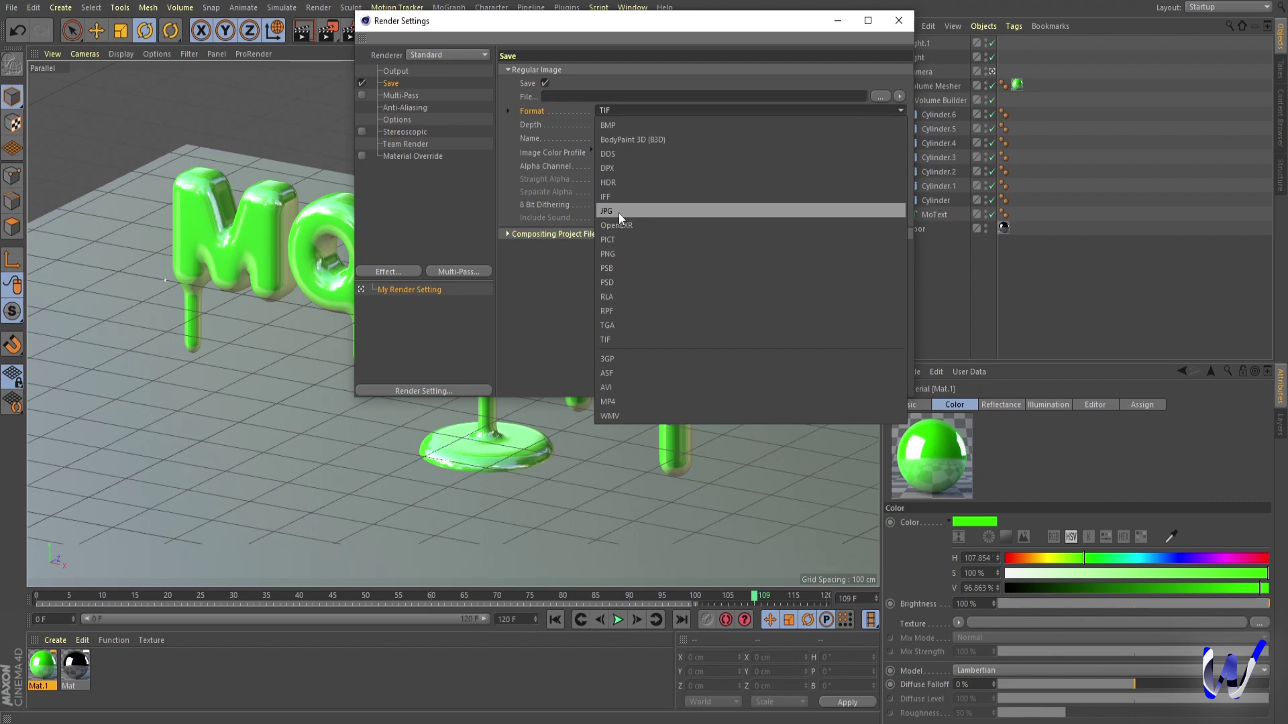
left_click(625, 218)
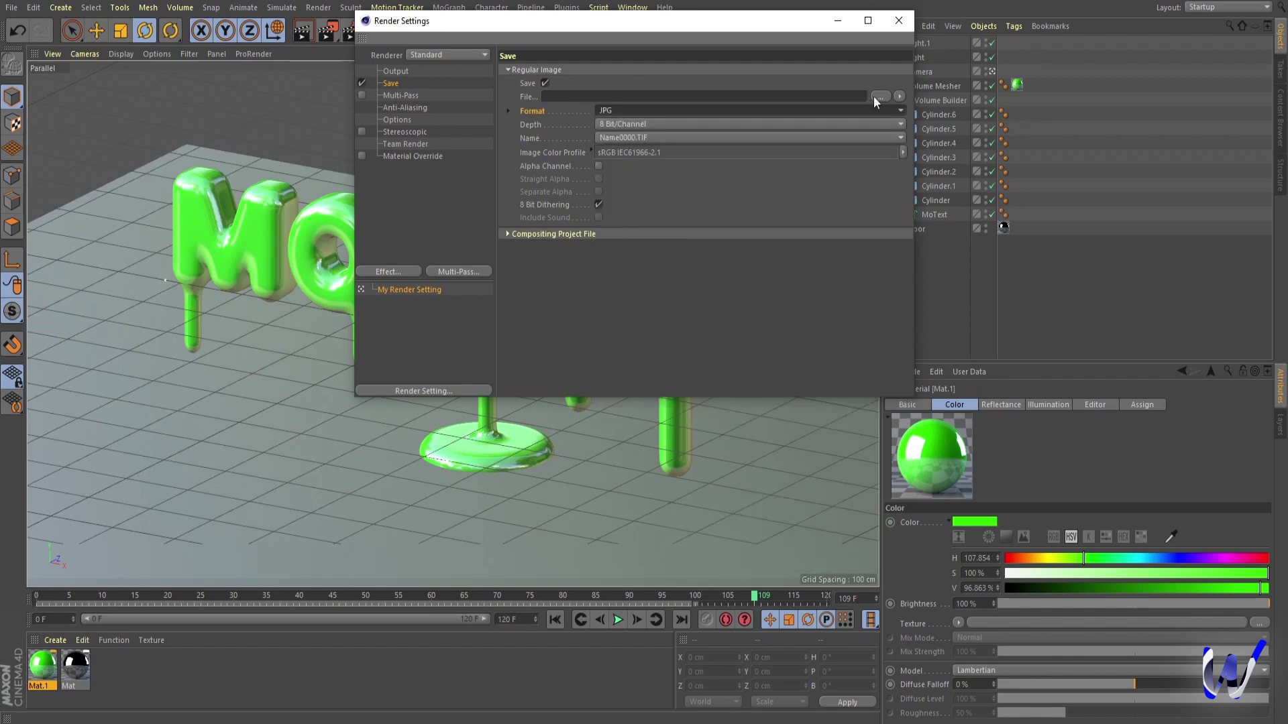
Point the output path to a new 'render' folder under c4d wala\2, named Melting text.
left_click(884, 100)
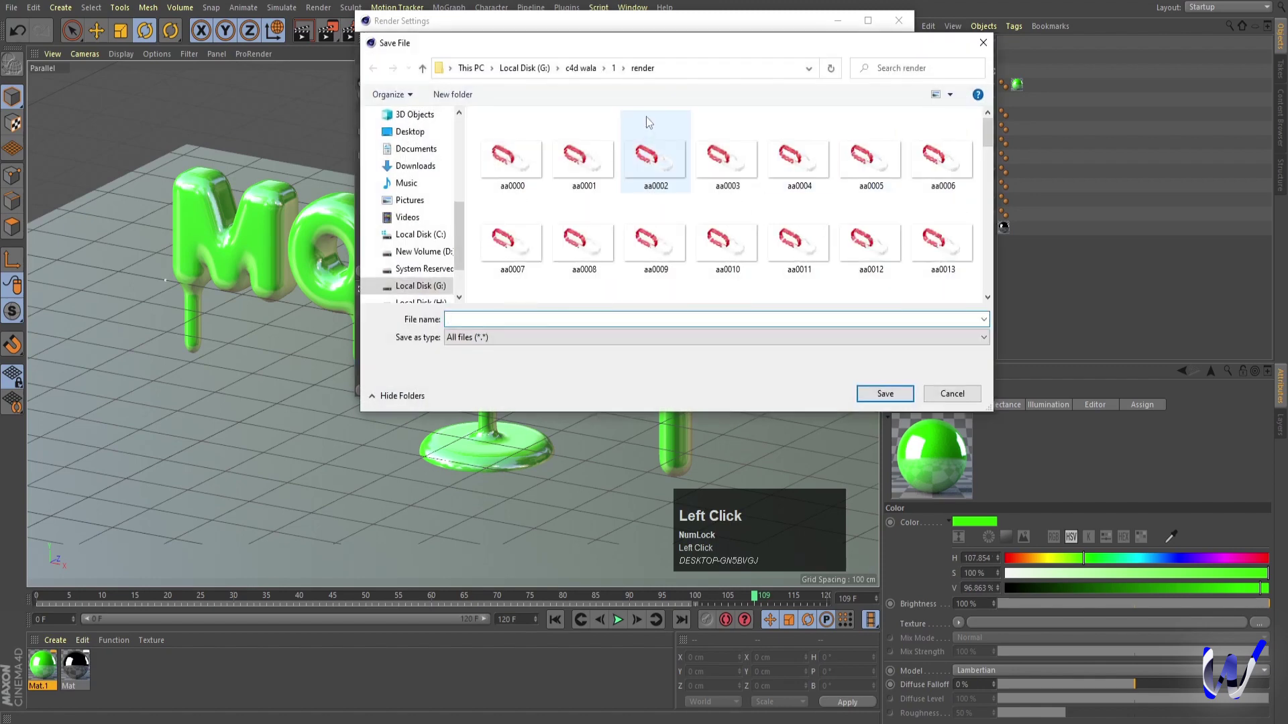
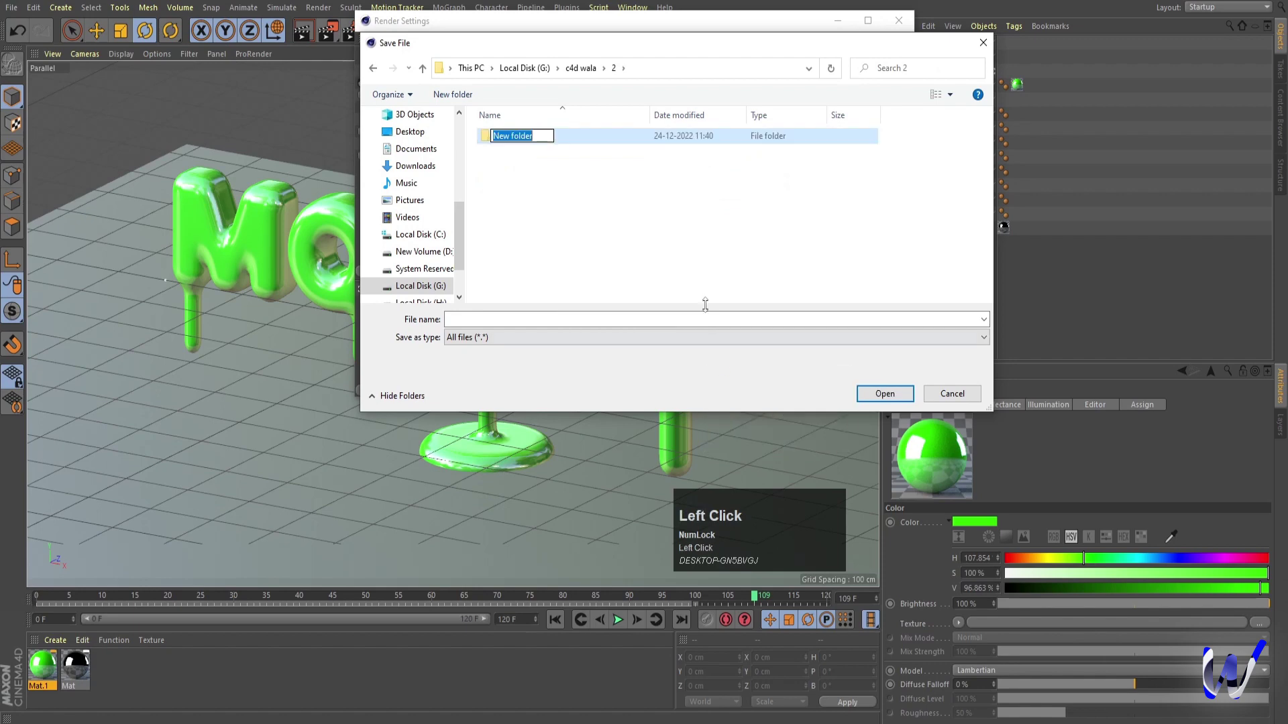
type("render")
key("Return")
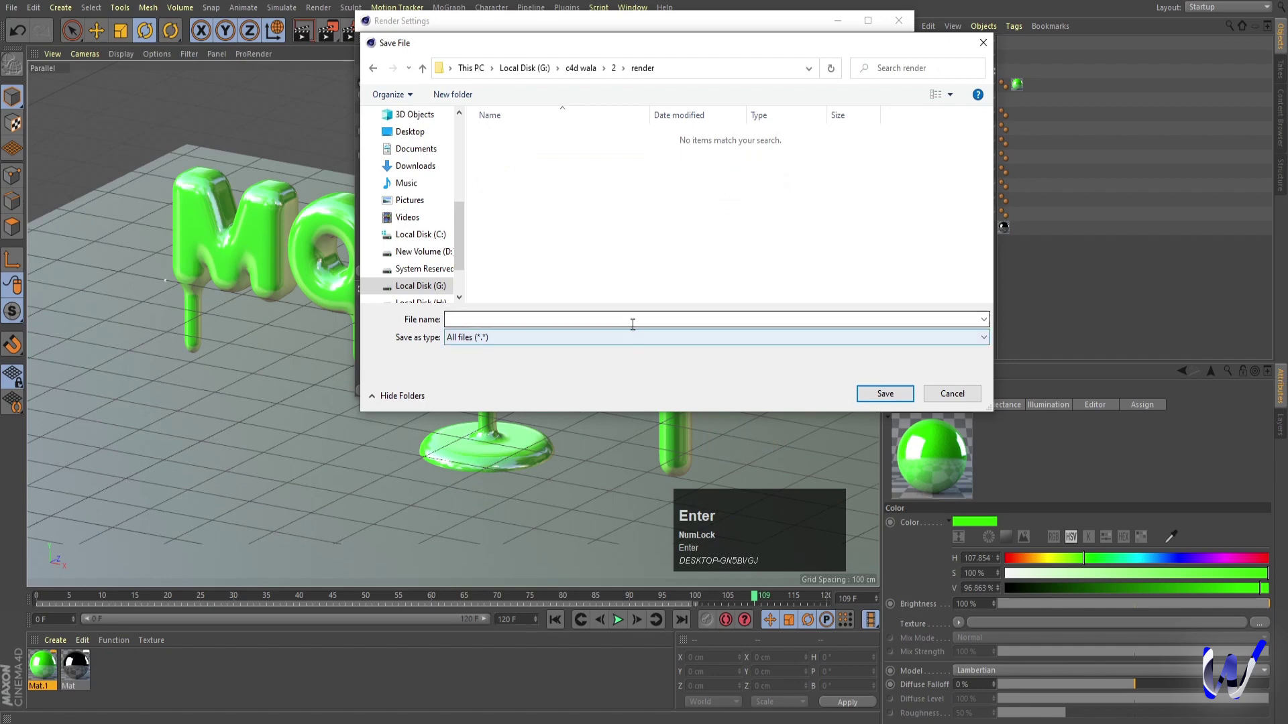
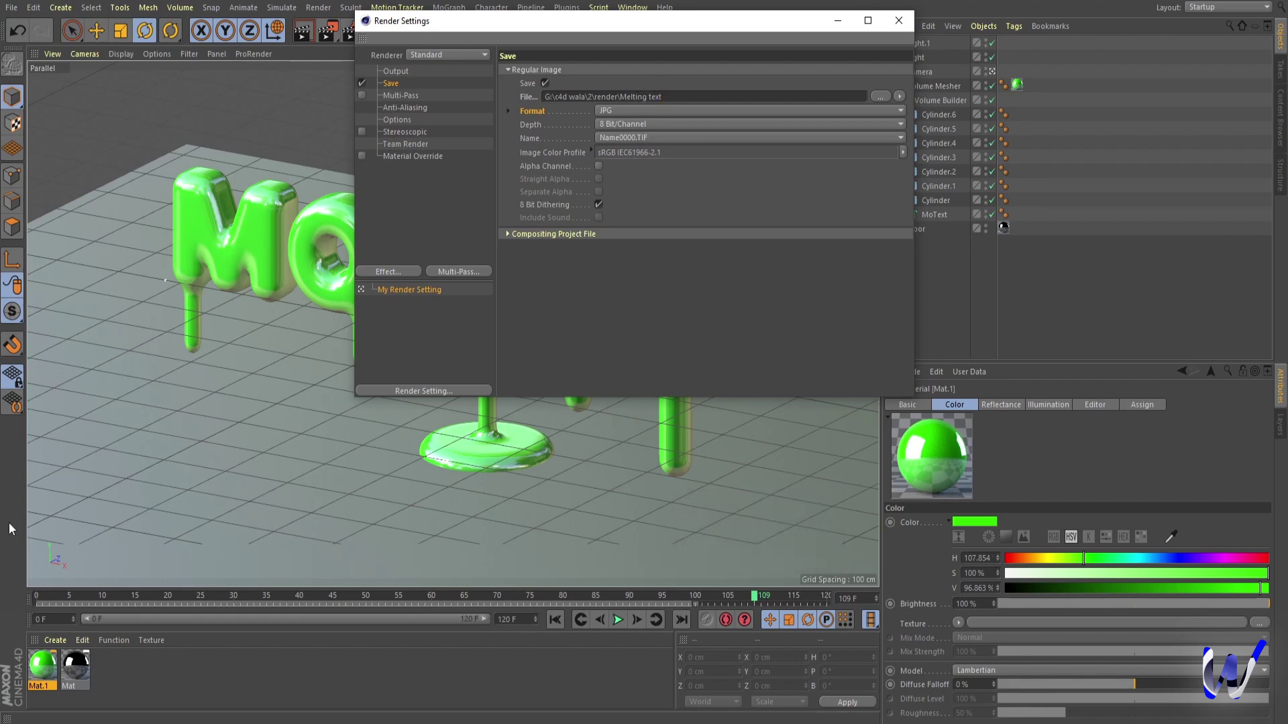
Return to frame 0 and review the Output size and frame range settings.
left_click(40, 603)
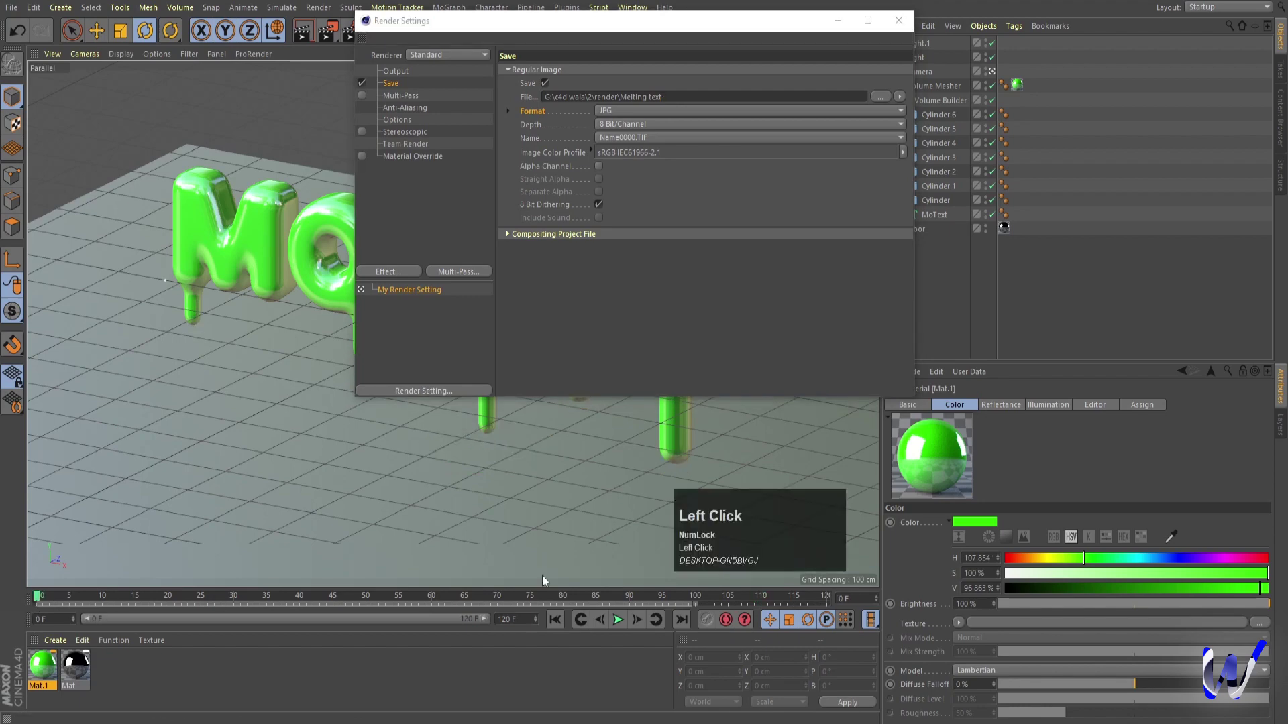
left_click(707, 197)
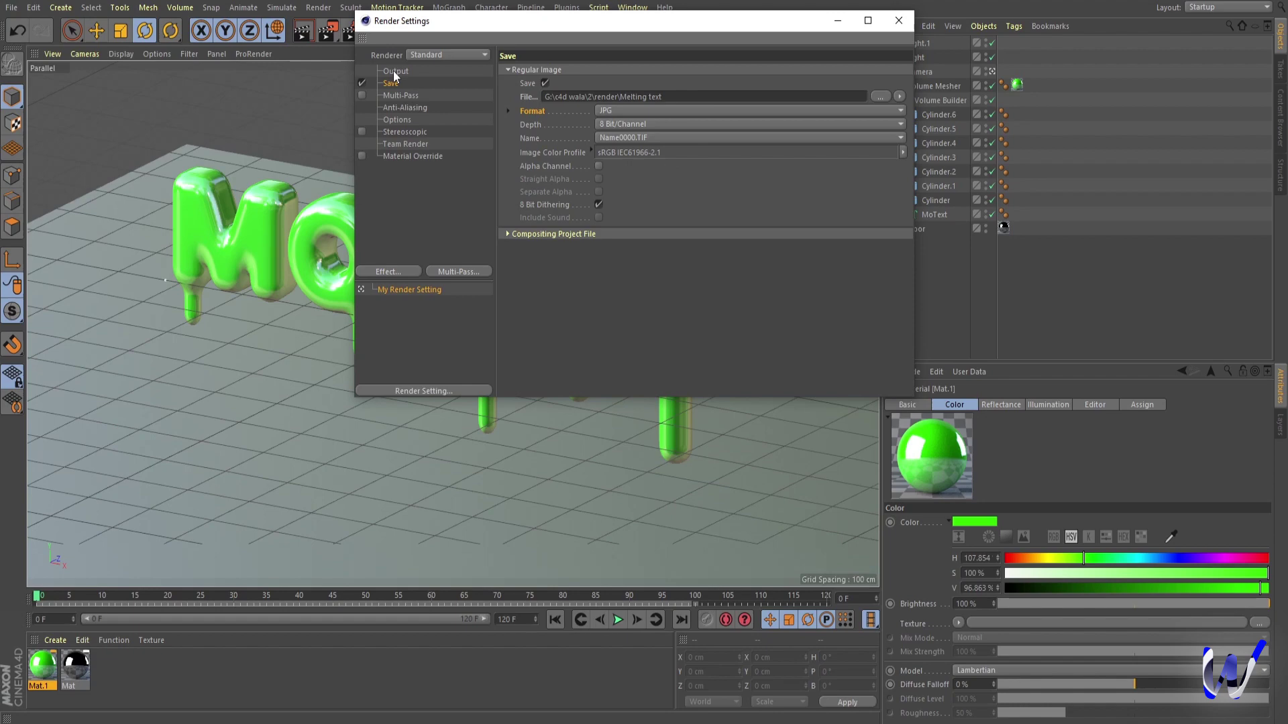
left_click(398, 76)
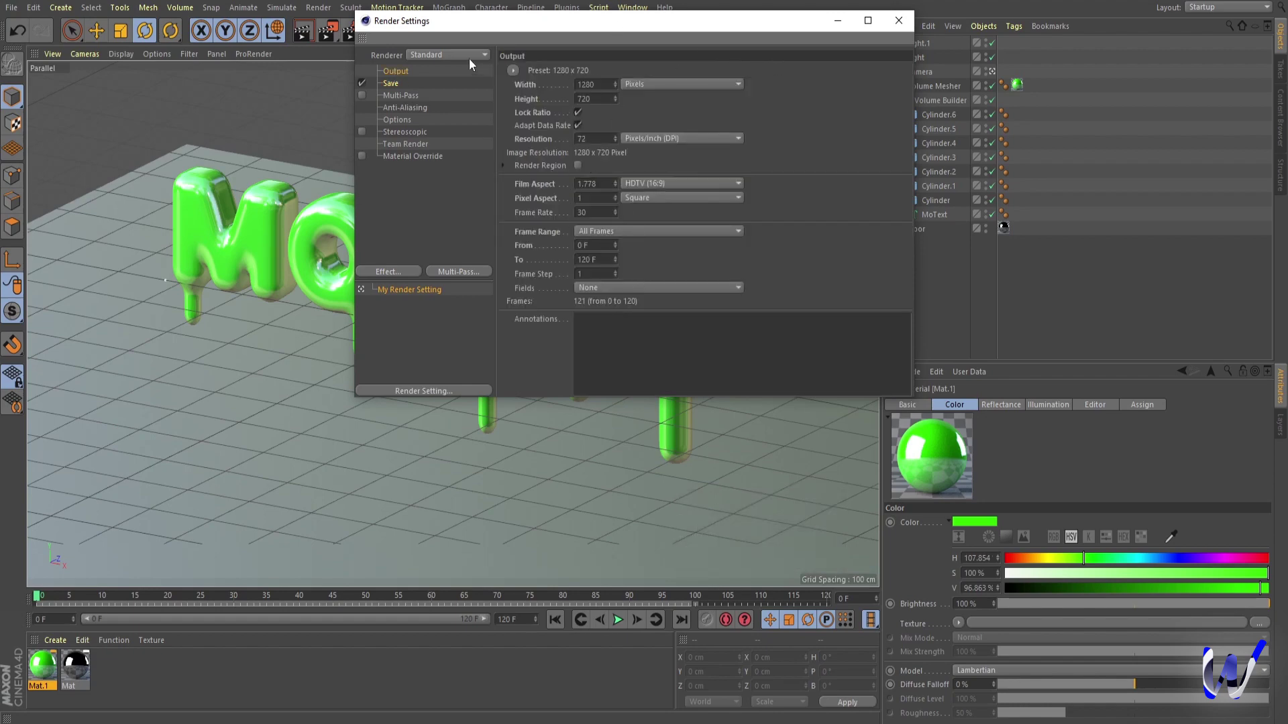
Switch the renderer to Physical, back to Standard, and close Render Settings.
left_click(449, 61)
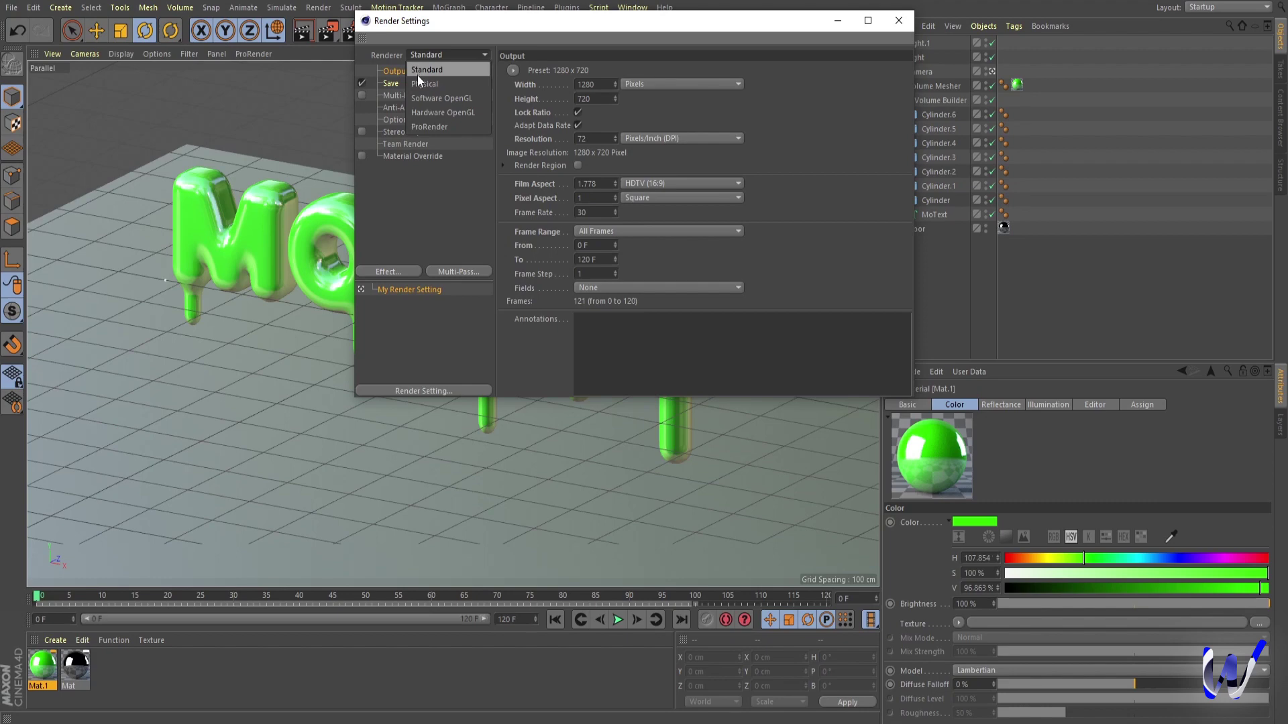
left_click(424, 84)
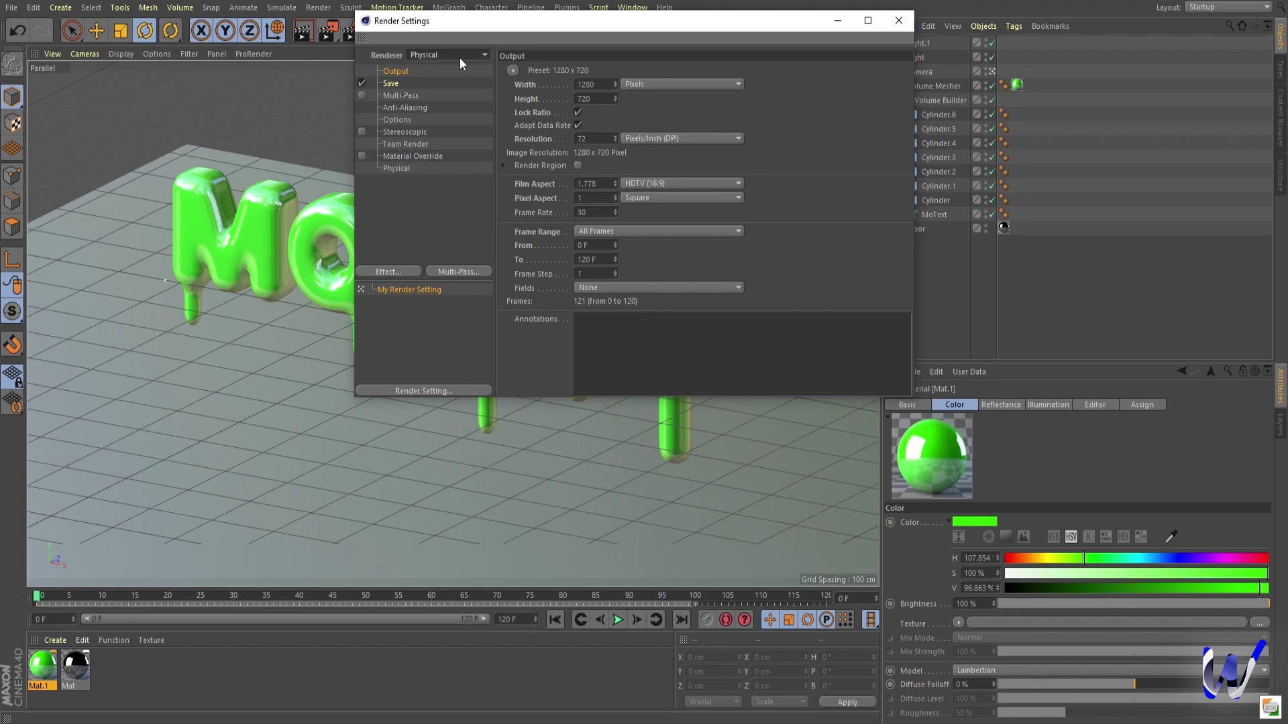
left_click(450, 60)
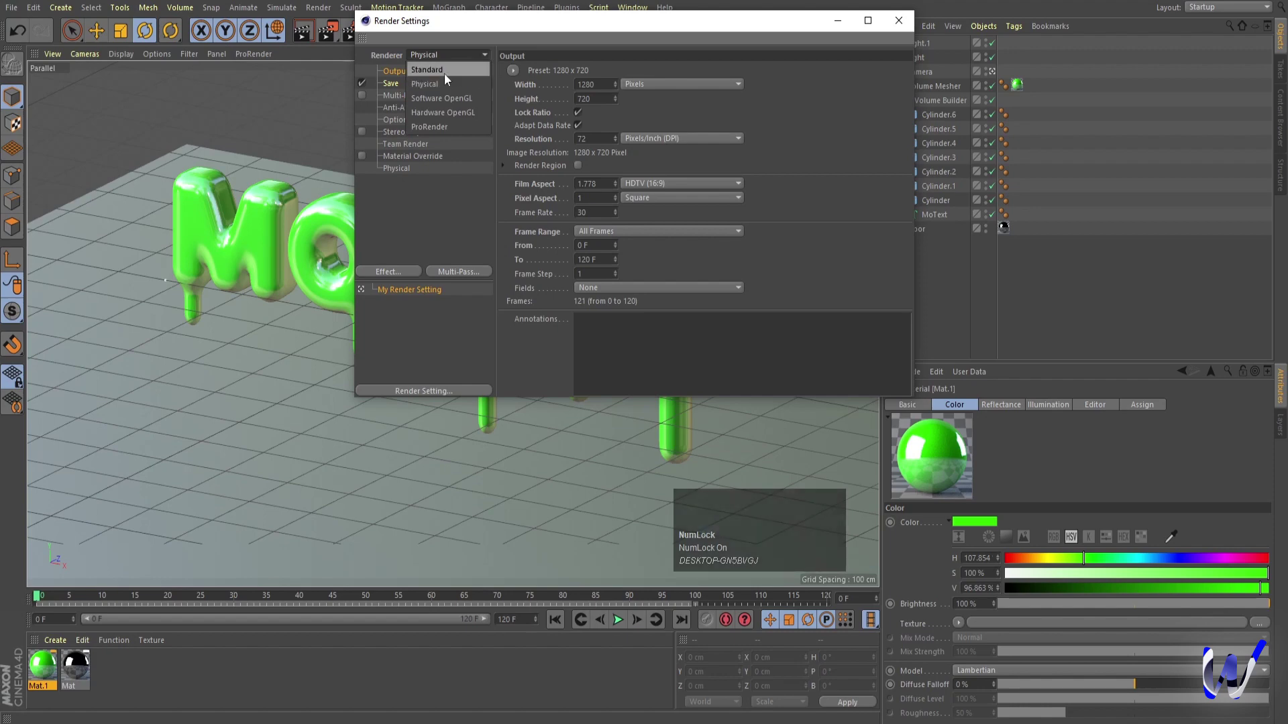
left_click(452, 73)
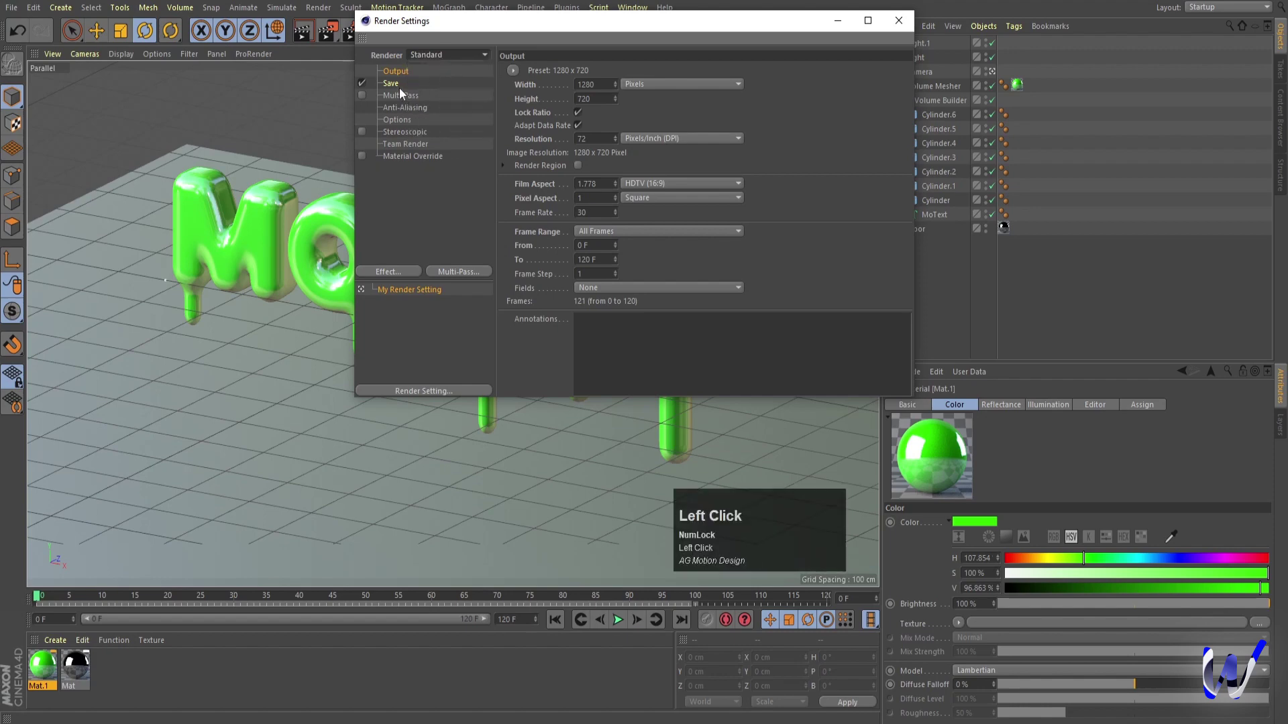
left_click(912, 26)
Render to the Picture Viewer and view finished frames 0 and 1.
key("ctrl+r")
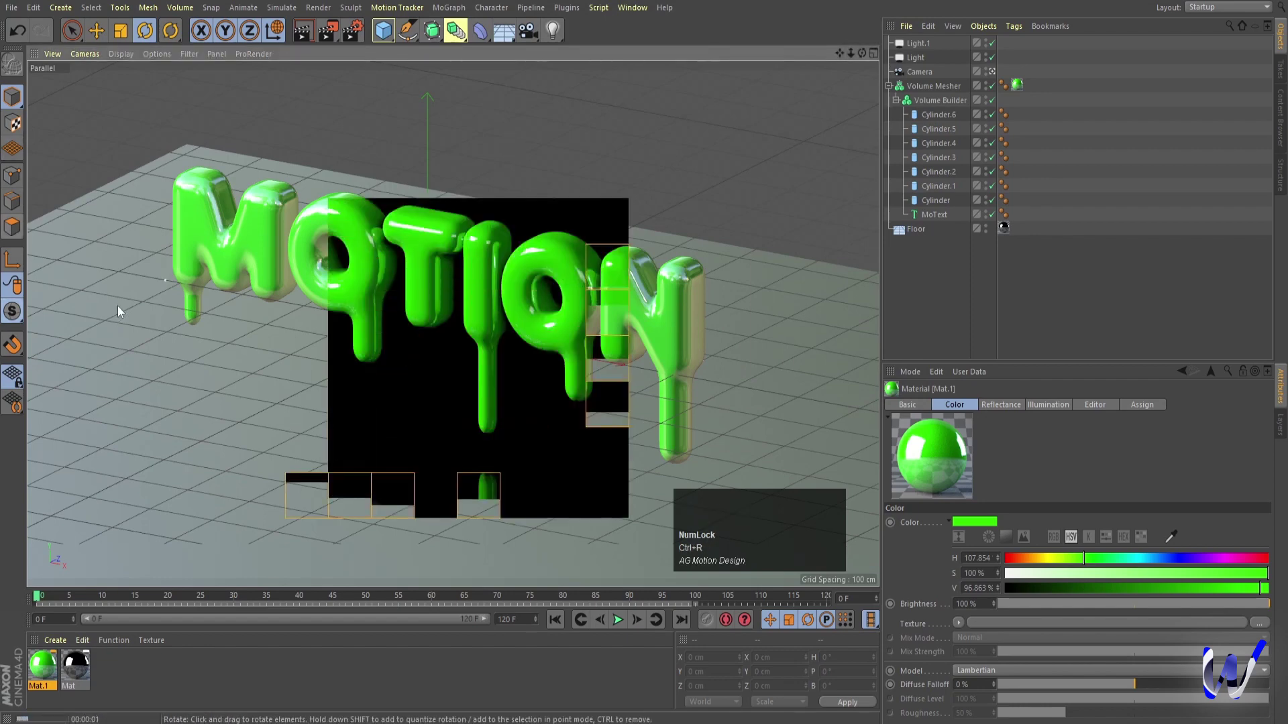
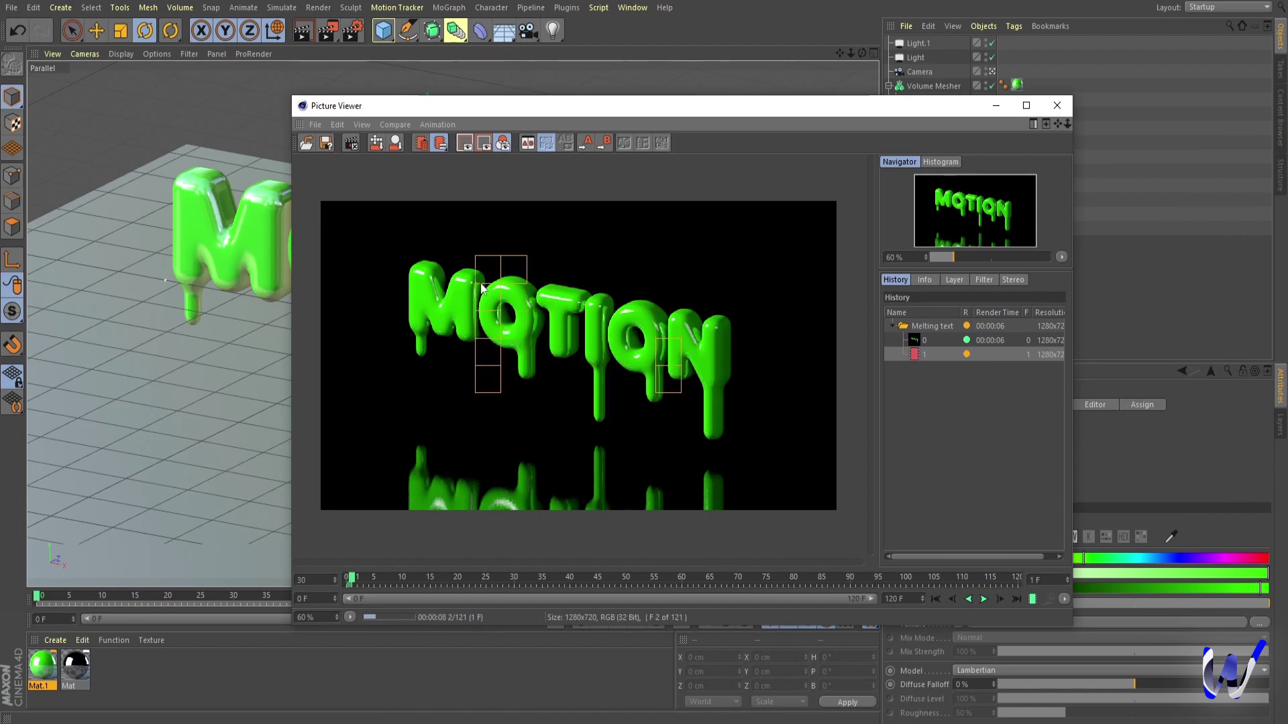
left_click(953, 343)
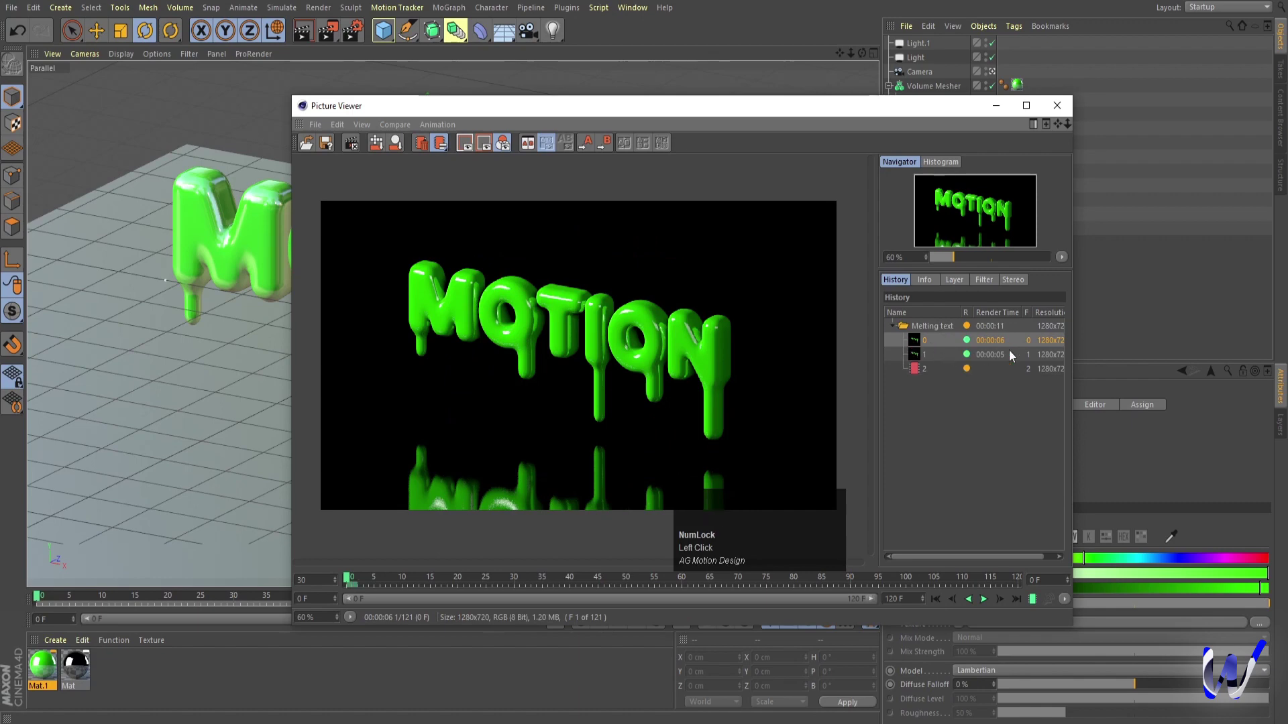
left_click(999, 343)
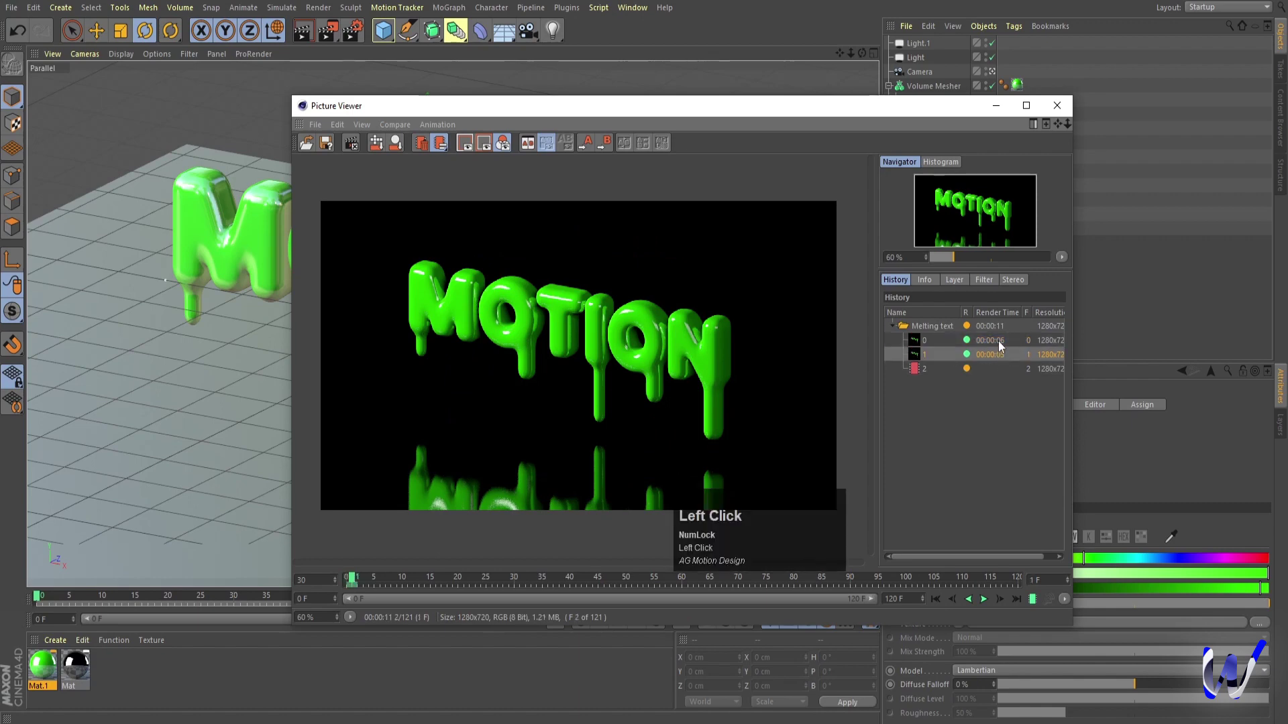